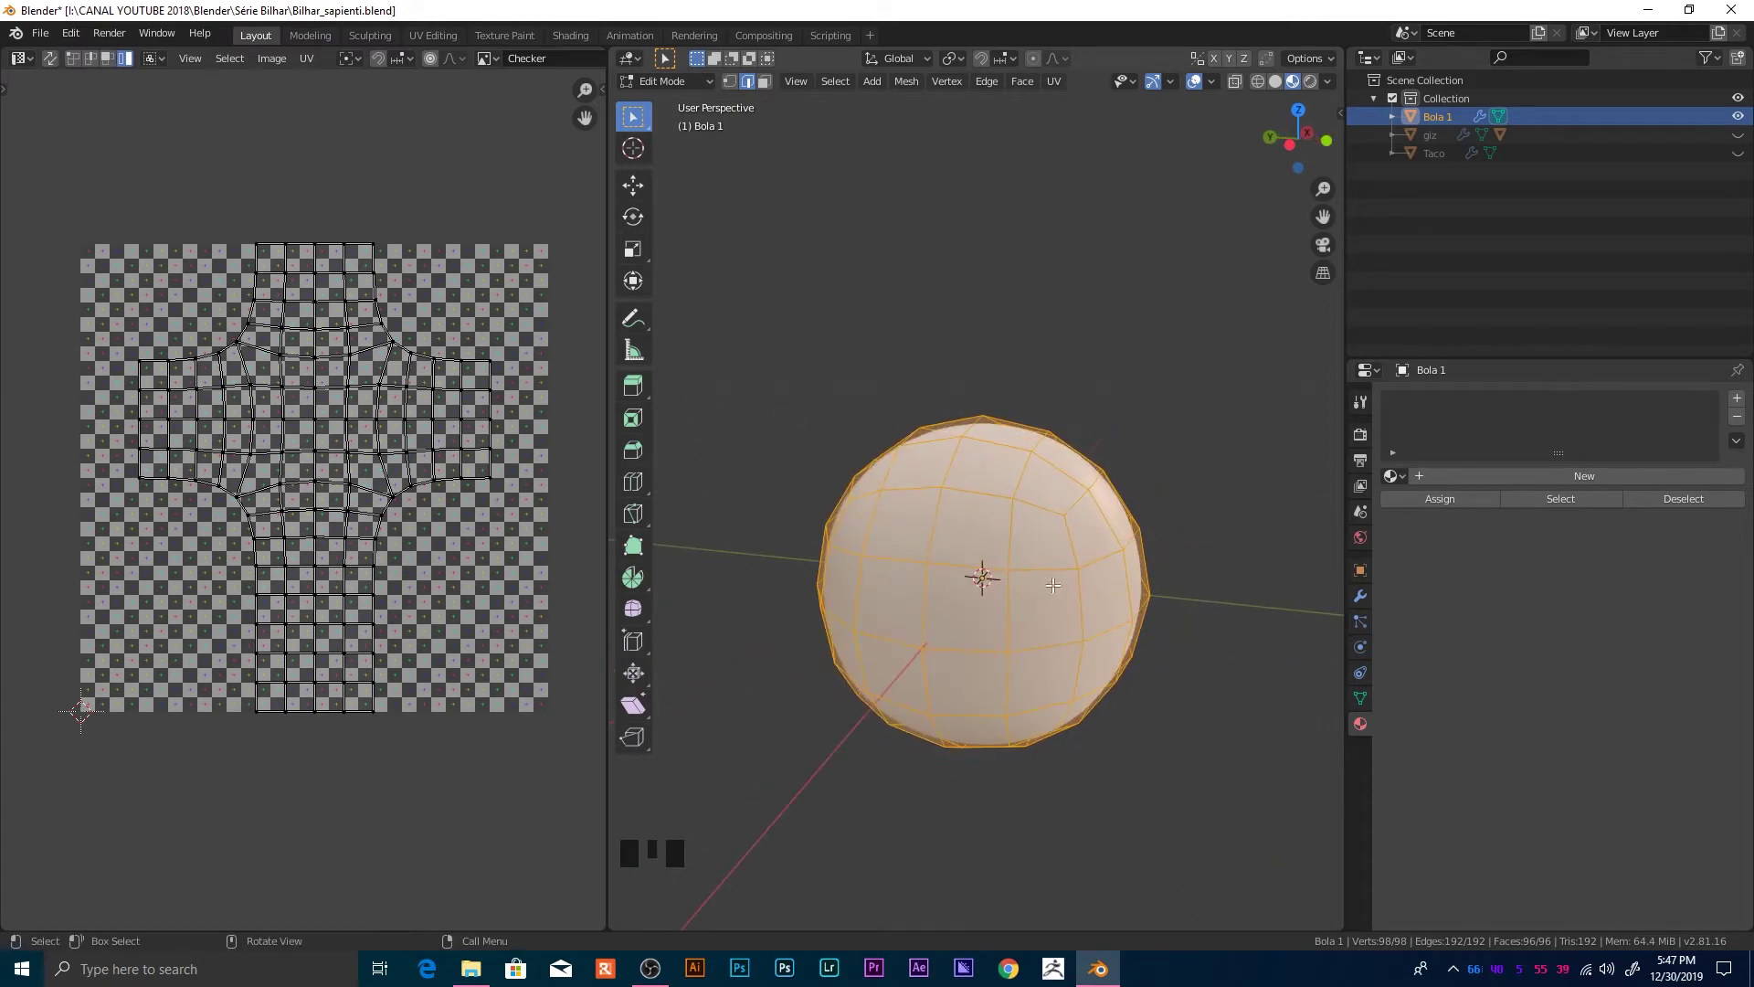
Step: Create a new material on Bola 1 and pick a texture for its Base Color input
{"action": "scroll", "scroll_direction": "up", "scroll_amount": 3}
{"action": "scroll", "scroll_direction": "down", "scroll_amount": 3}
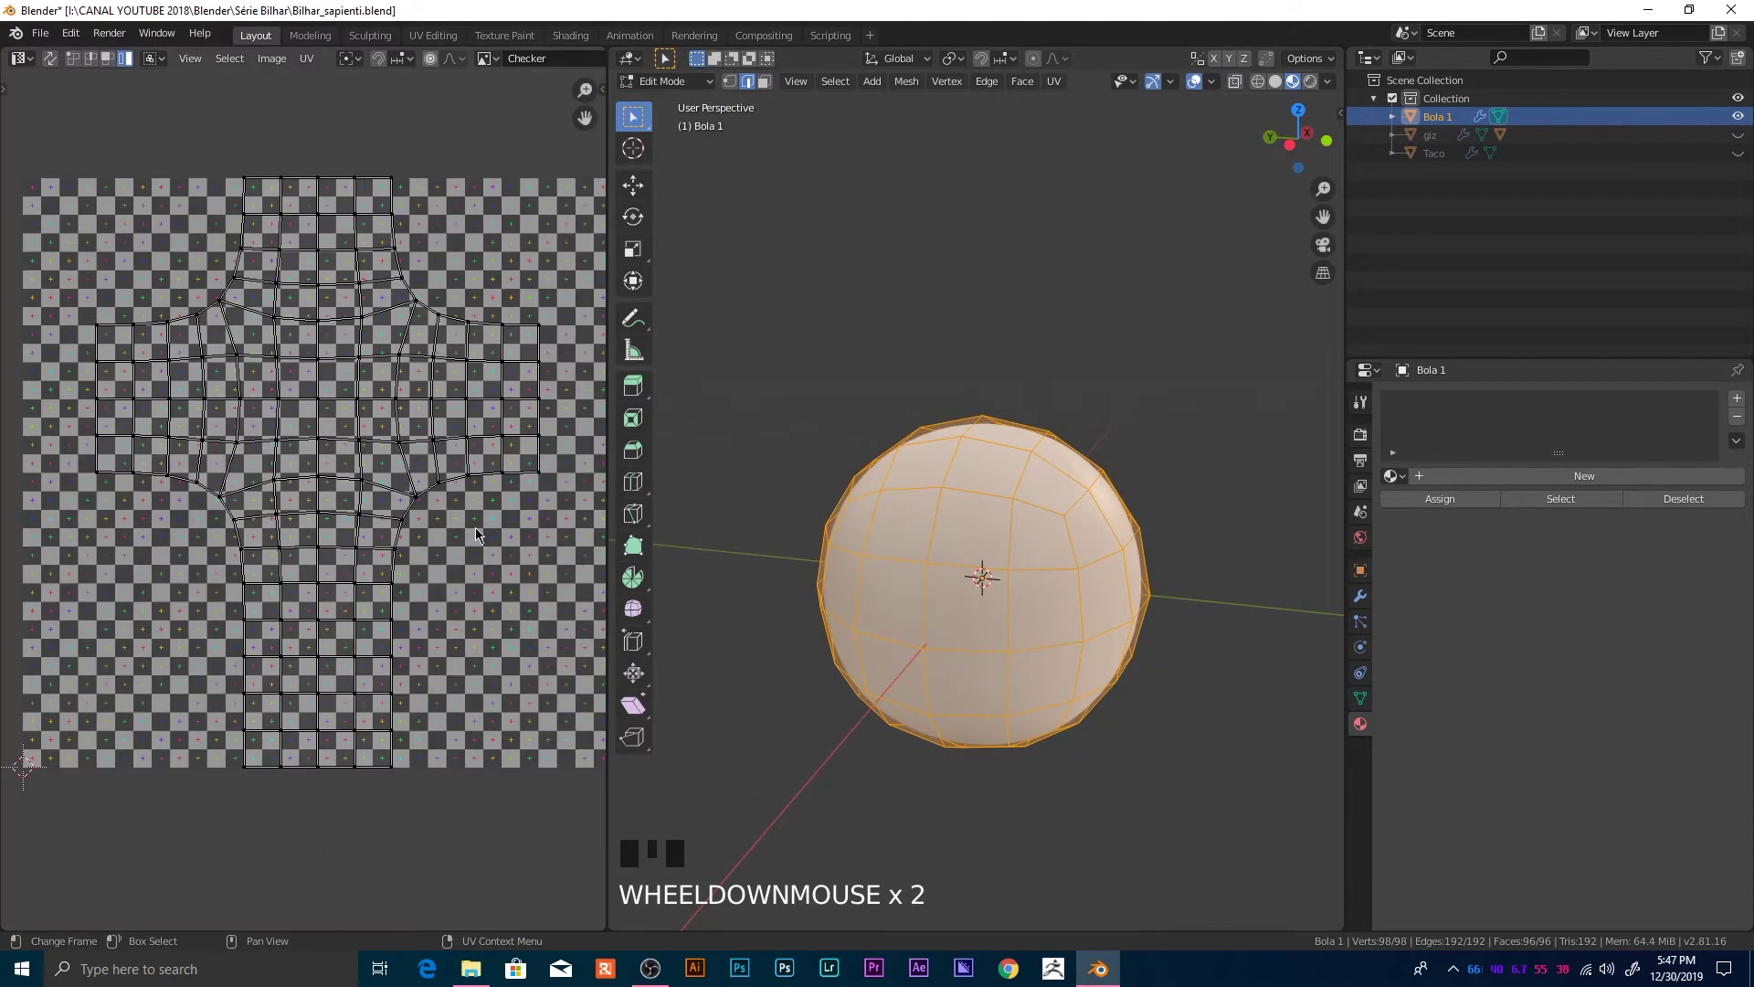
{"action": "left_click_drag", "start_coordinate": [512, 267], "coordinate": [82, 78]}
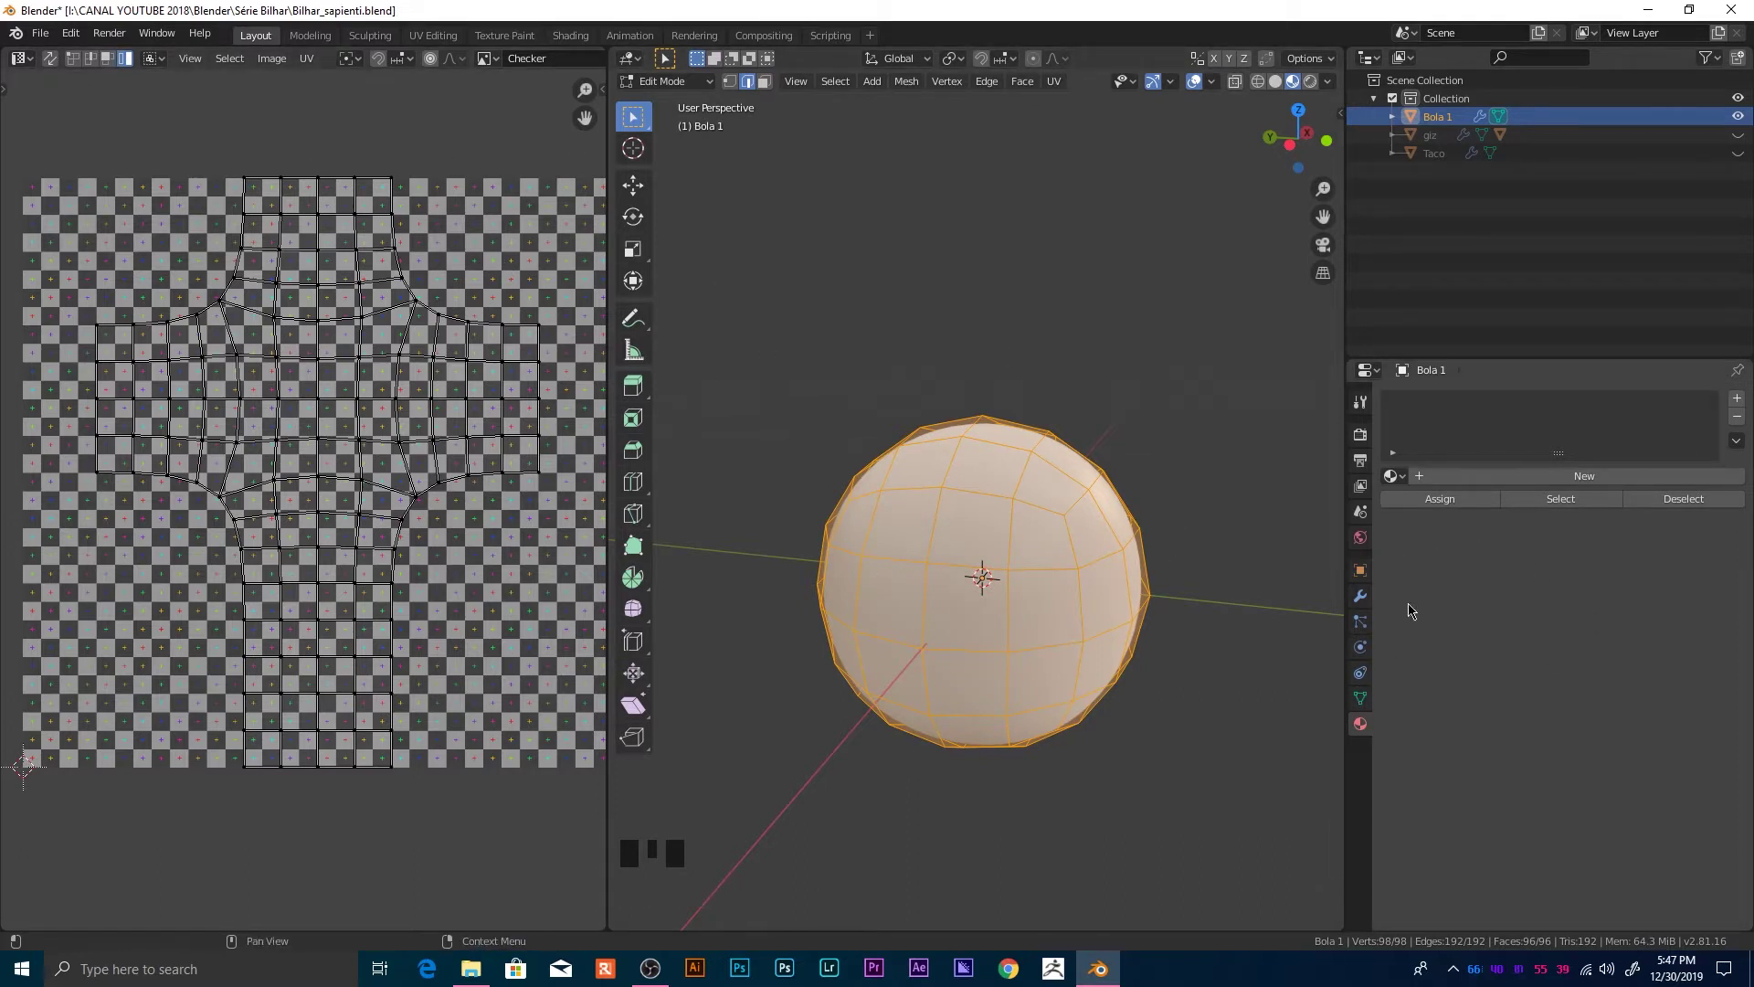
{"action": "left_click_drag", "start_coordinate": [1570, 481], "coordinate": [1746, 703]}
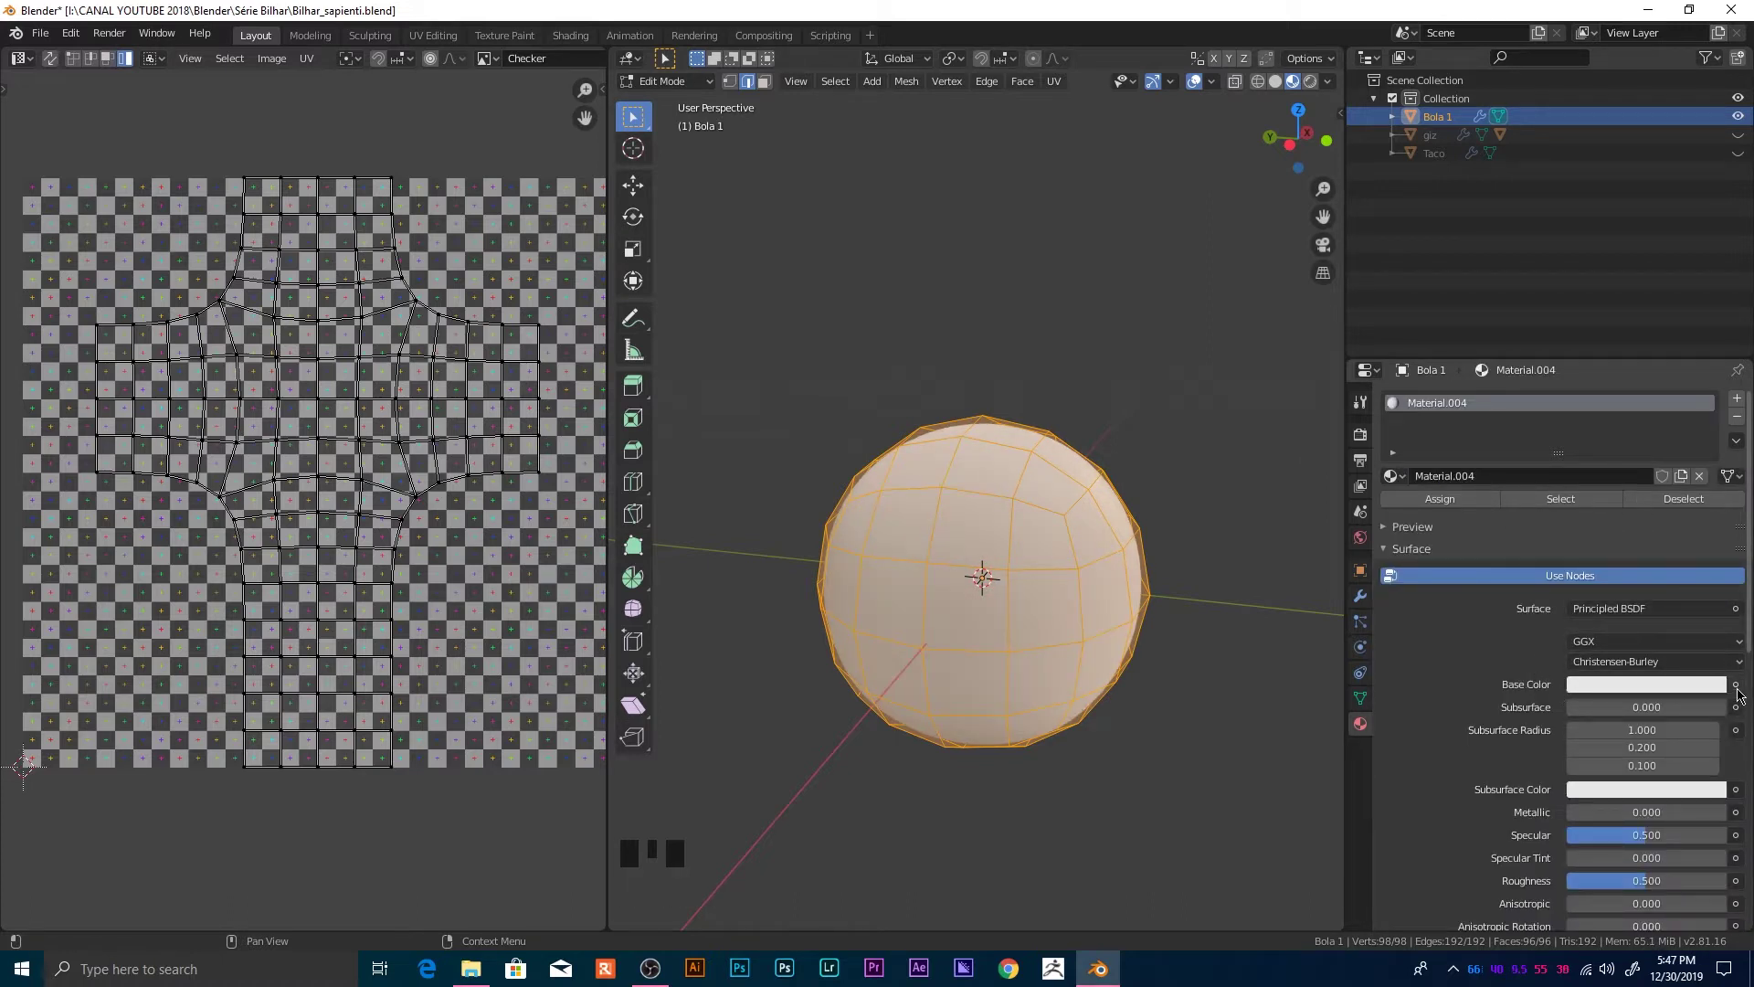
{"action": "left_click_drag", "start_coordinate": [1748, 693], "coordinate": [1284, 775]}
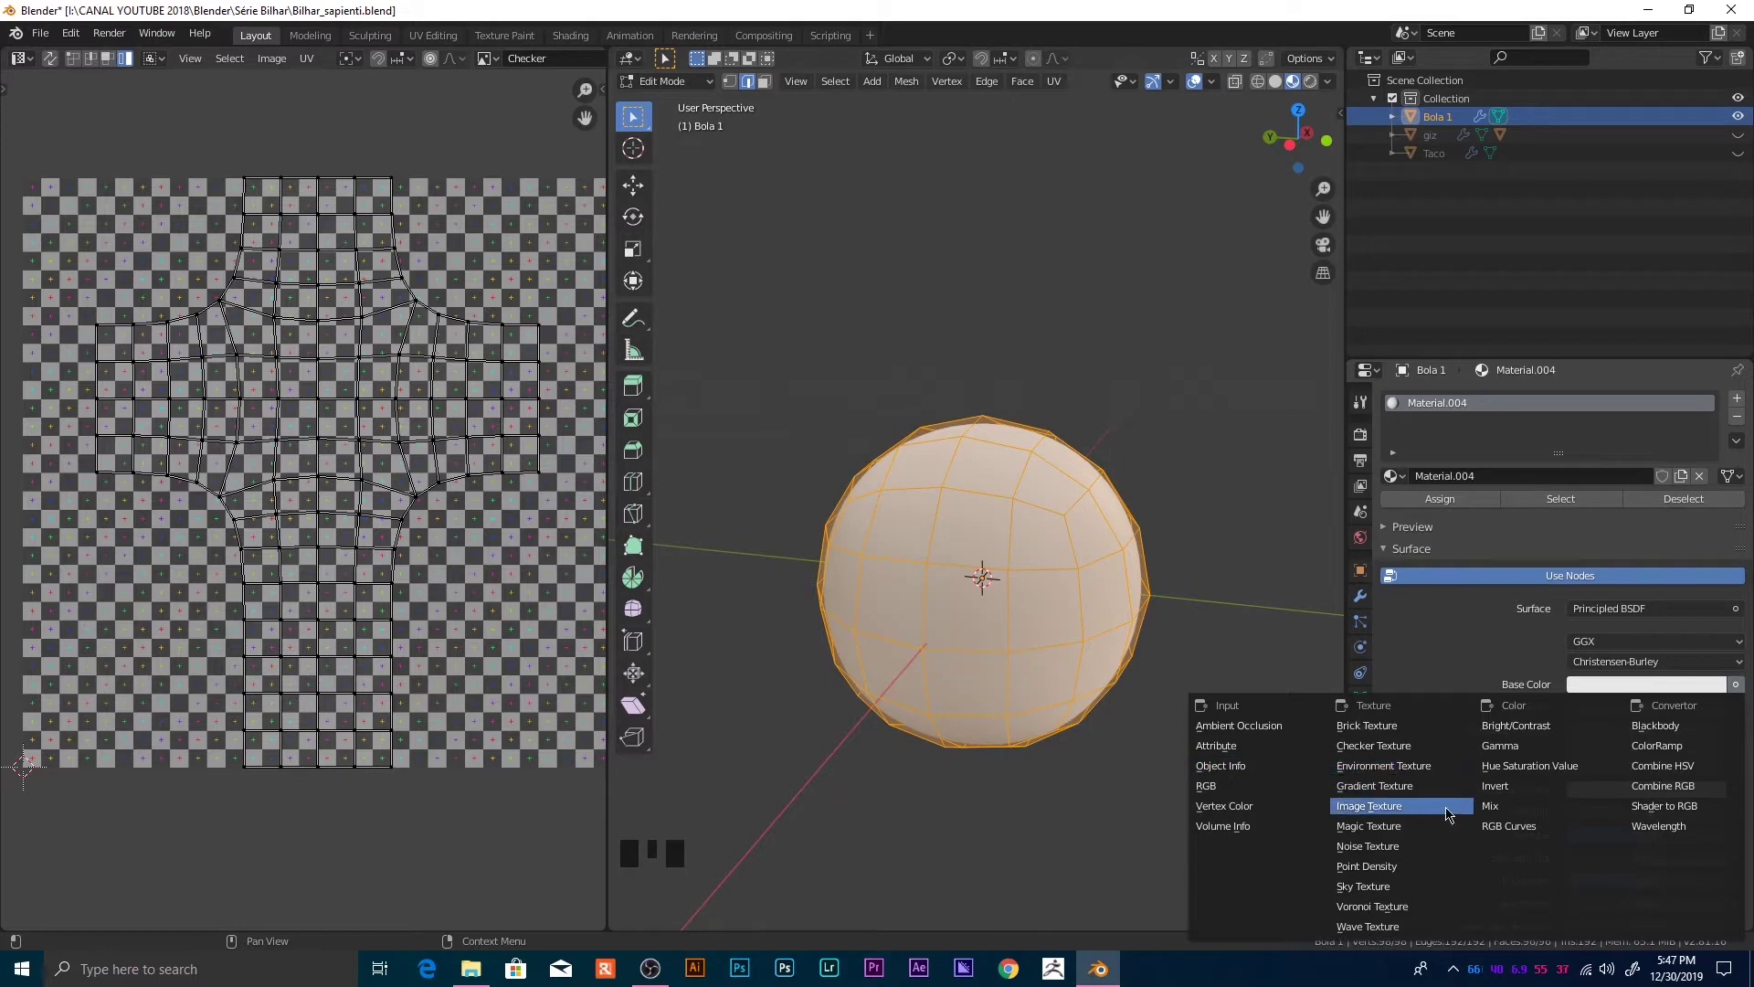
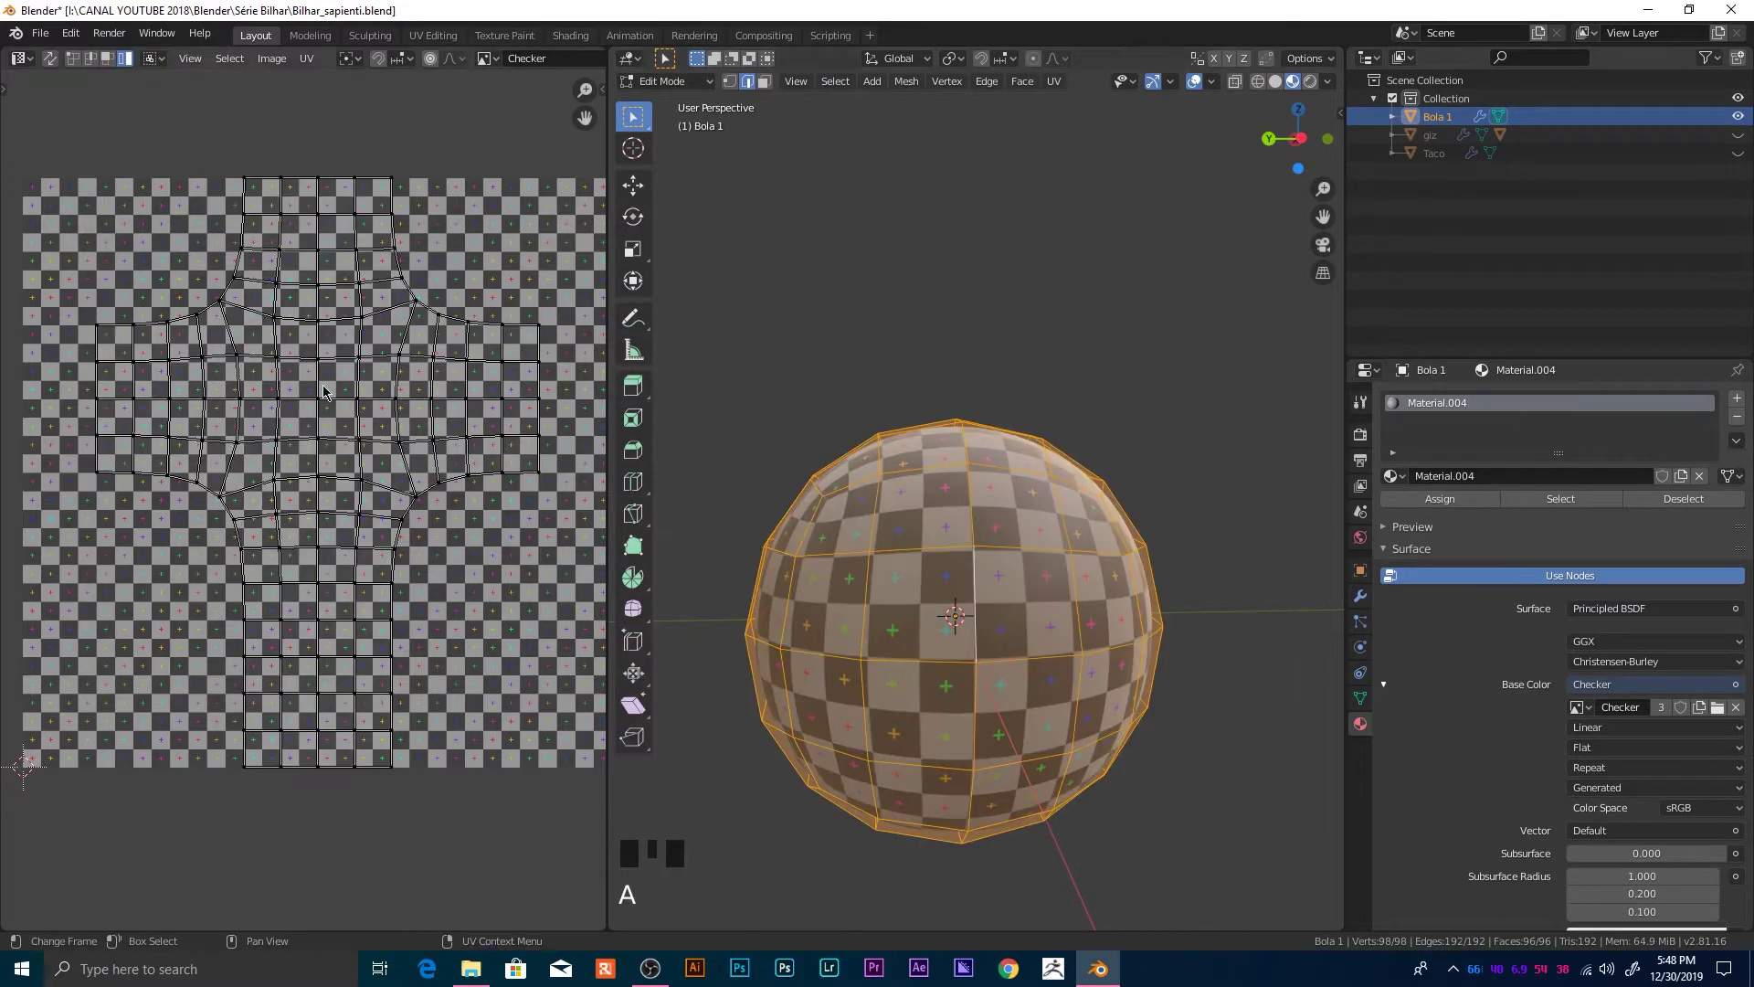
{"action": "scroll", "scroll_direction": "up", "scroll_amount": 3}
{"action": "left_click_drag", "start_coordinate": [198, 255], "coordinate": [354, 413]}
{"action": "scroll", "scroll_direction": "up", "scroll_amount": 3}
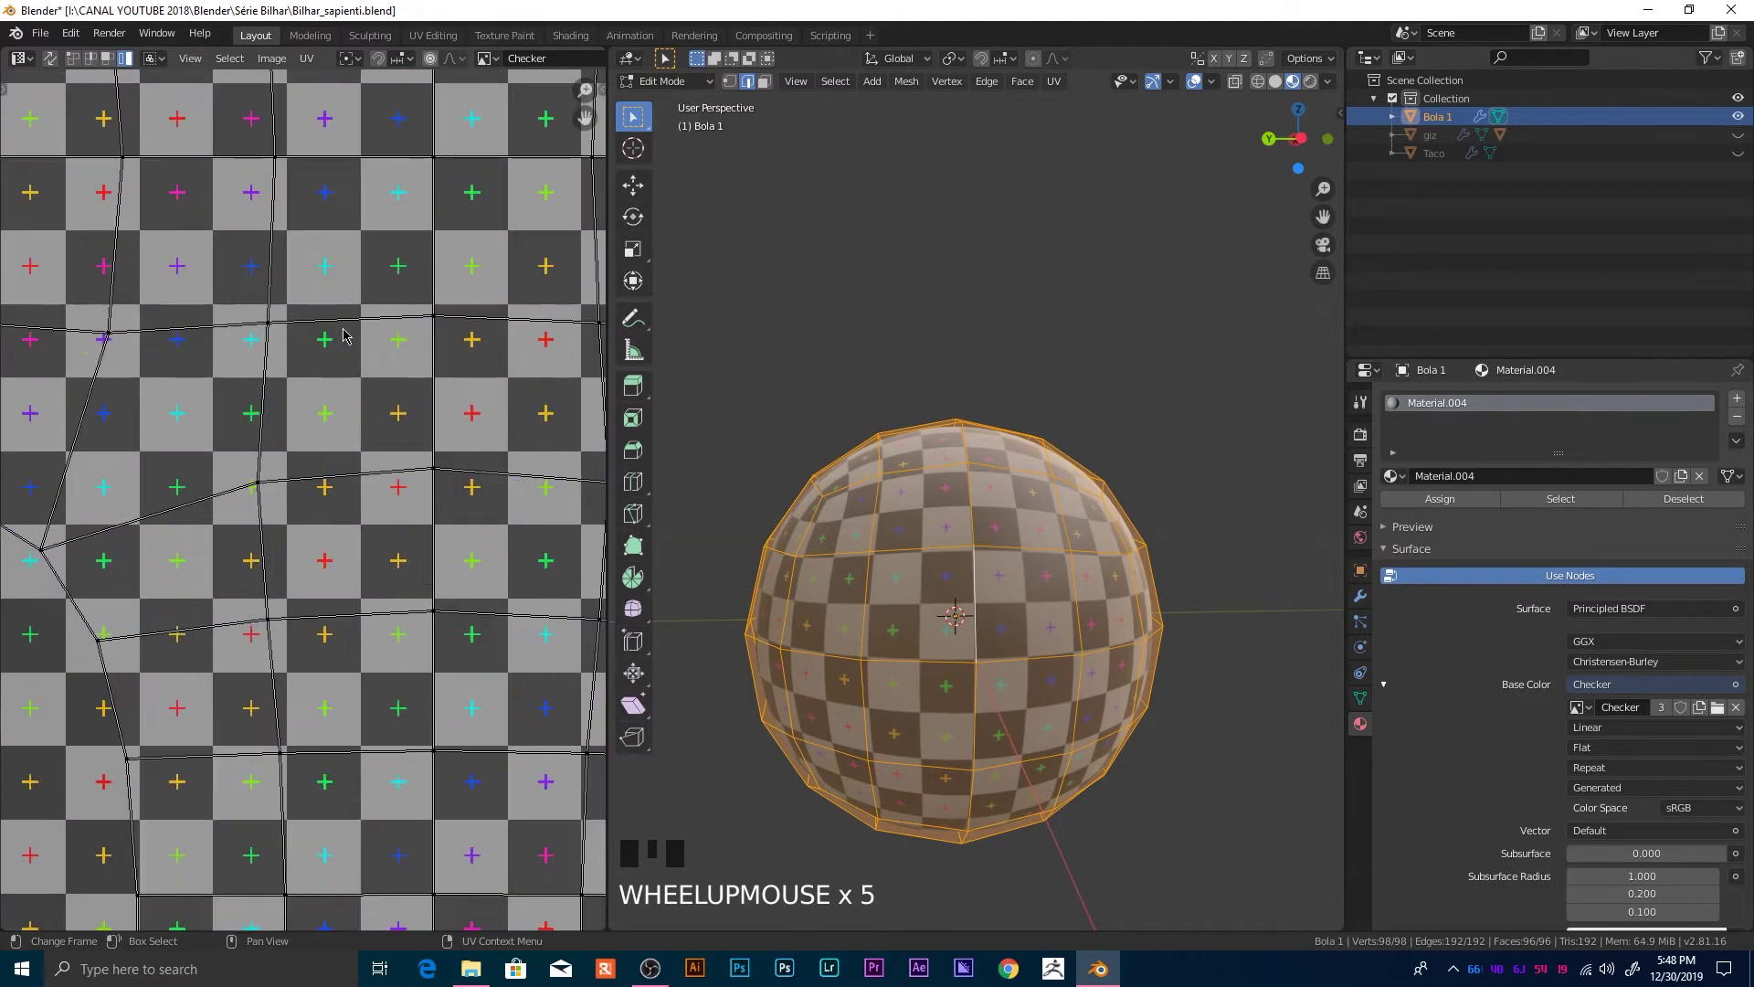
{"action": "scroll", "scroll_direction": "down", "scroll_amount": 3}
{"action": "left_click", "coordinate": [361, 352]}
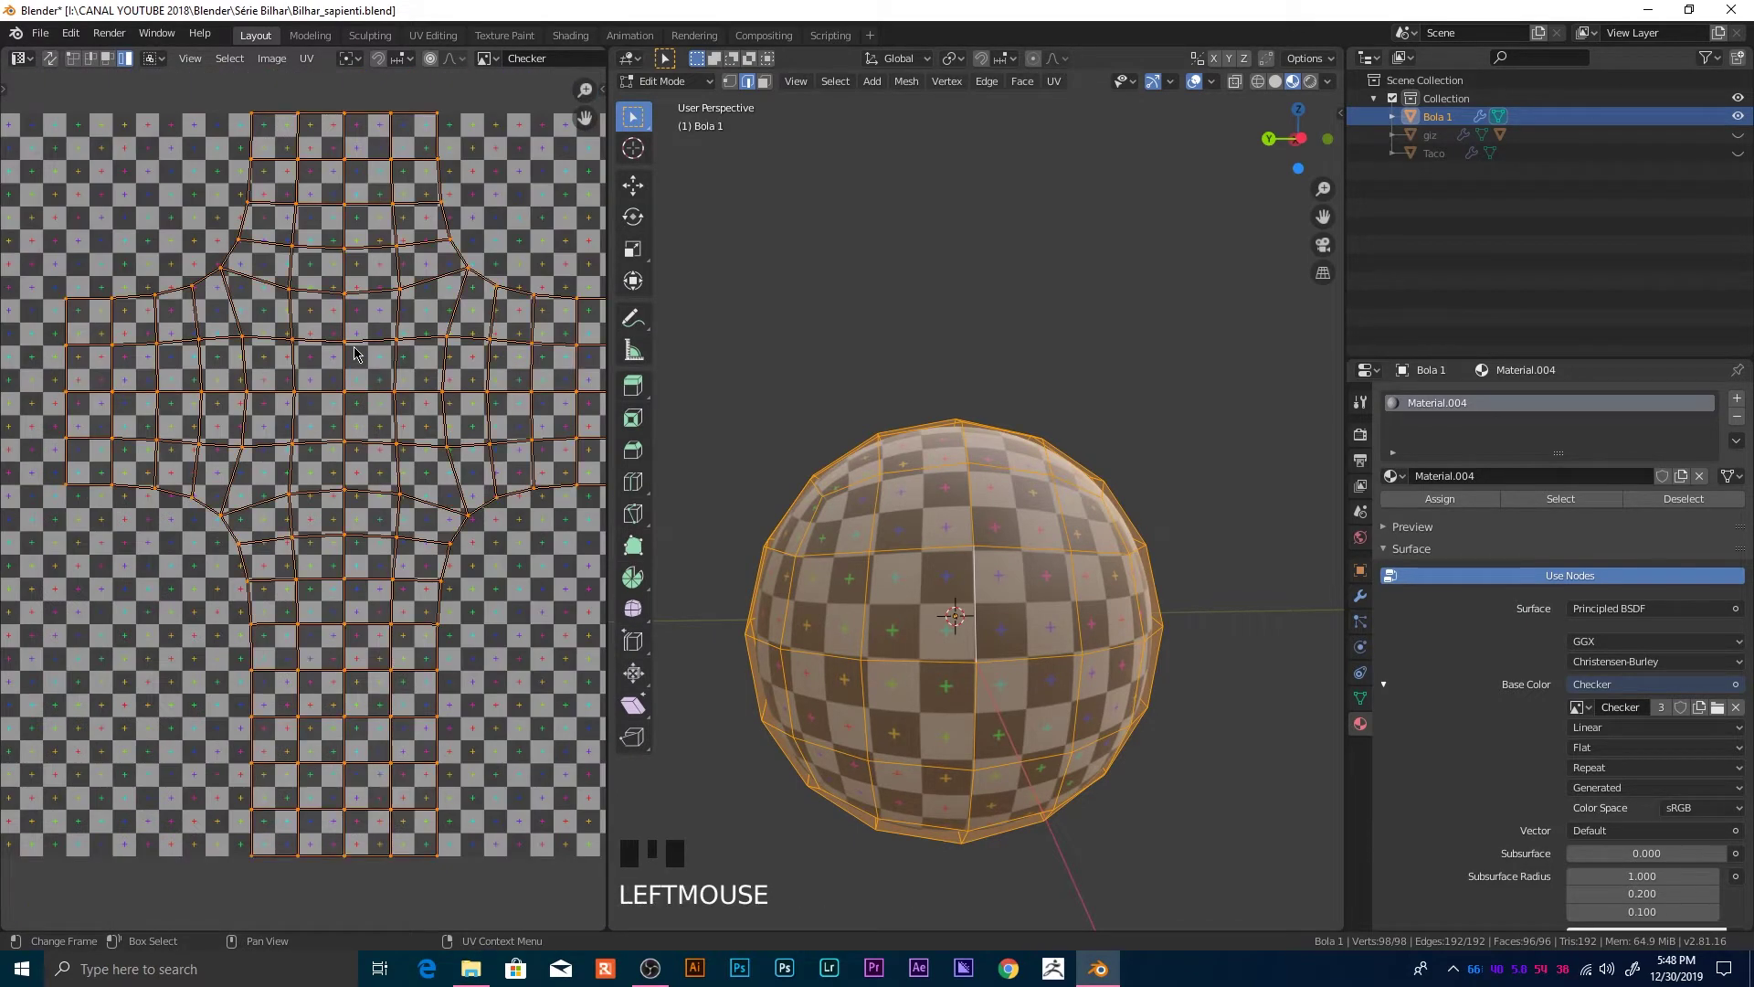
{"action": "left_click_drag", "start_coordinate": [368, 361], "coordinate": [375, 469]}
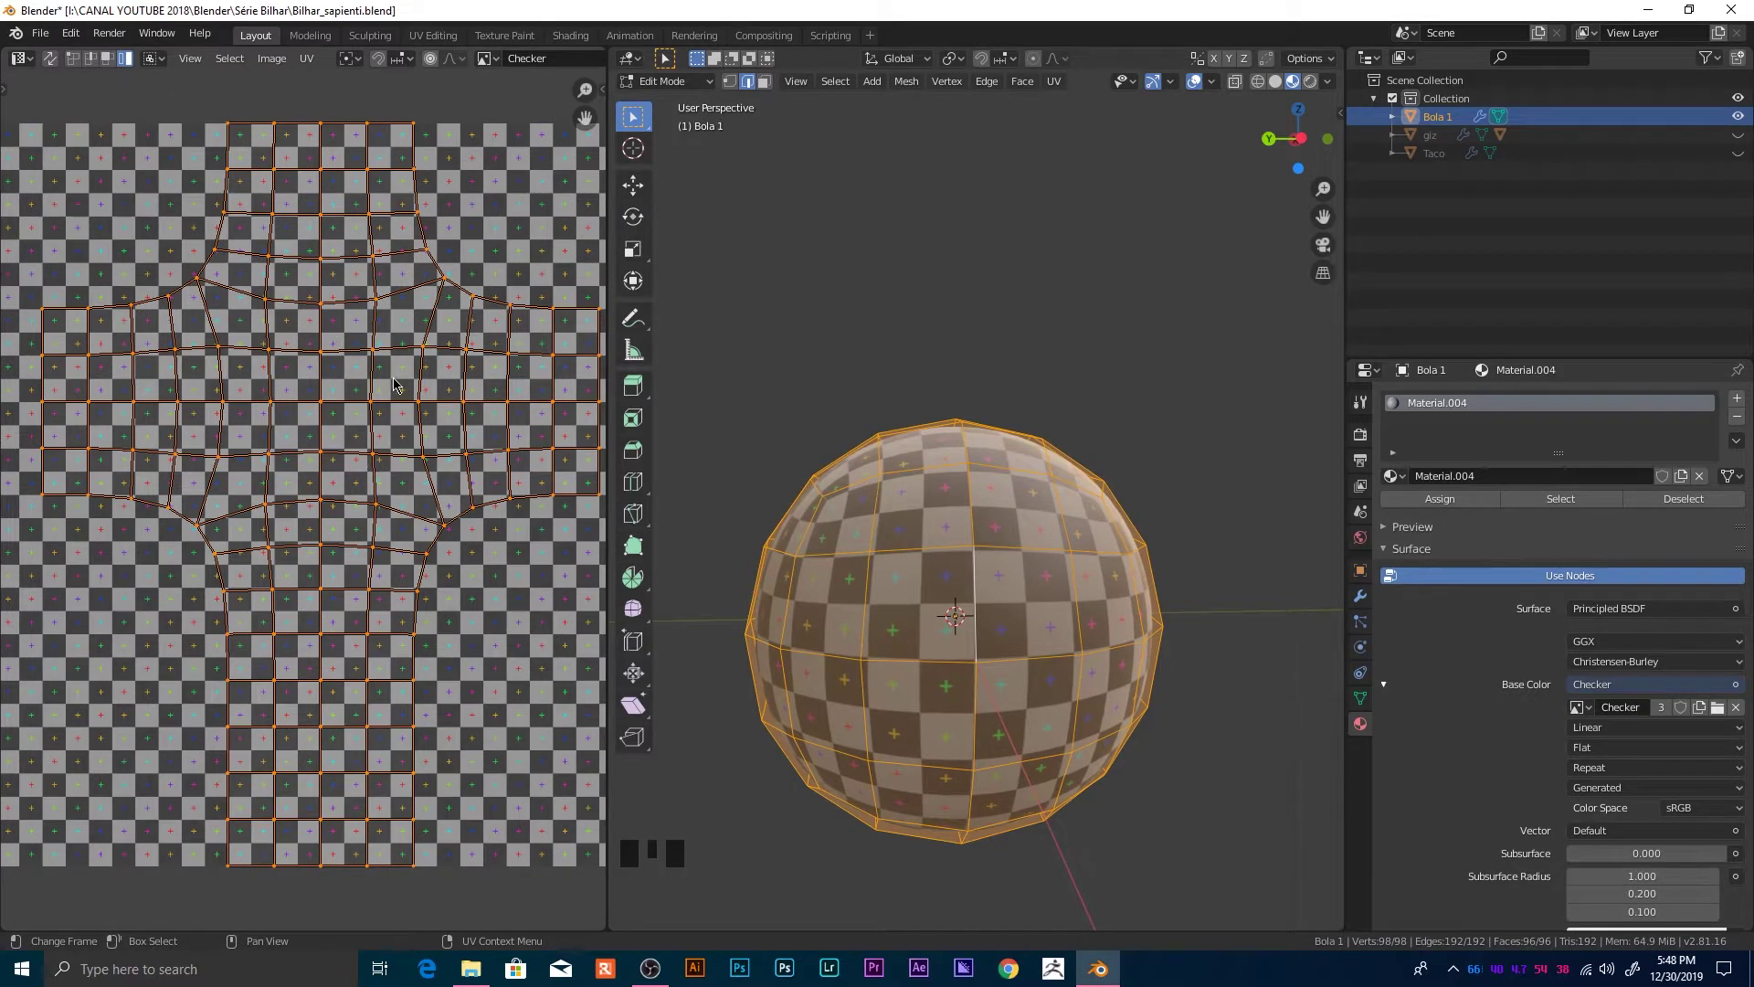
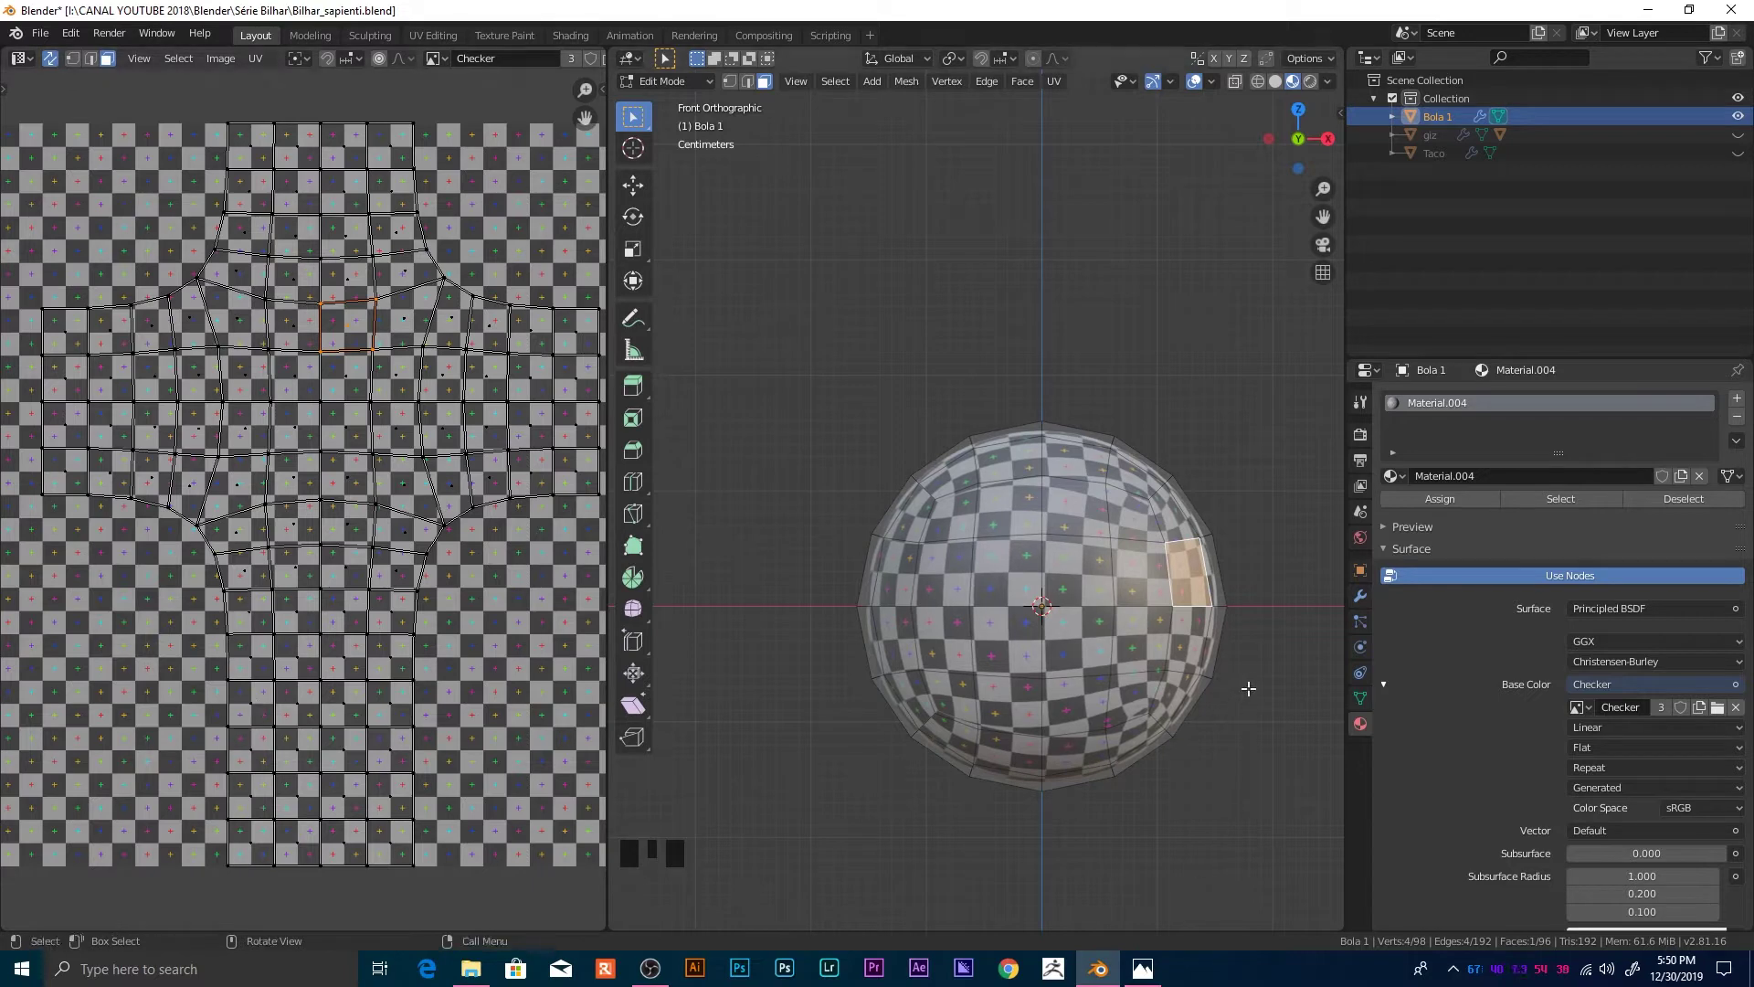
{"action": "key", "text": "a"}
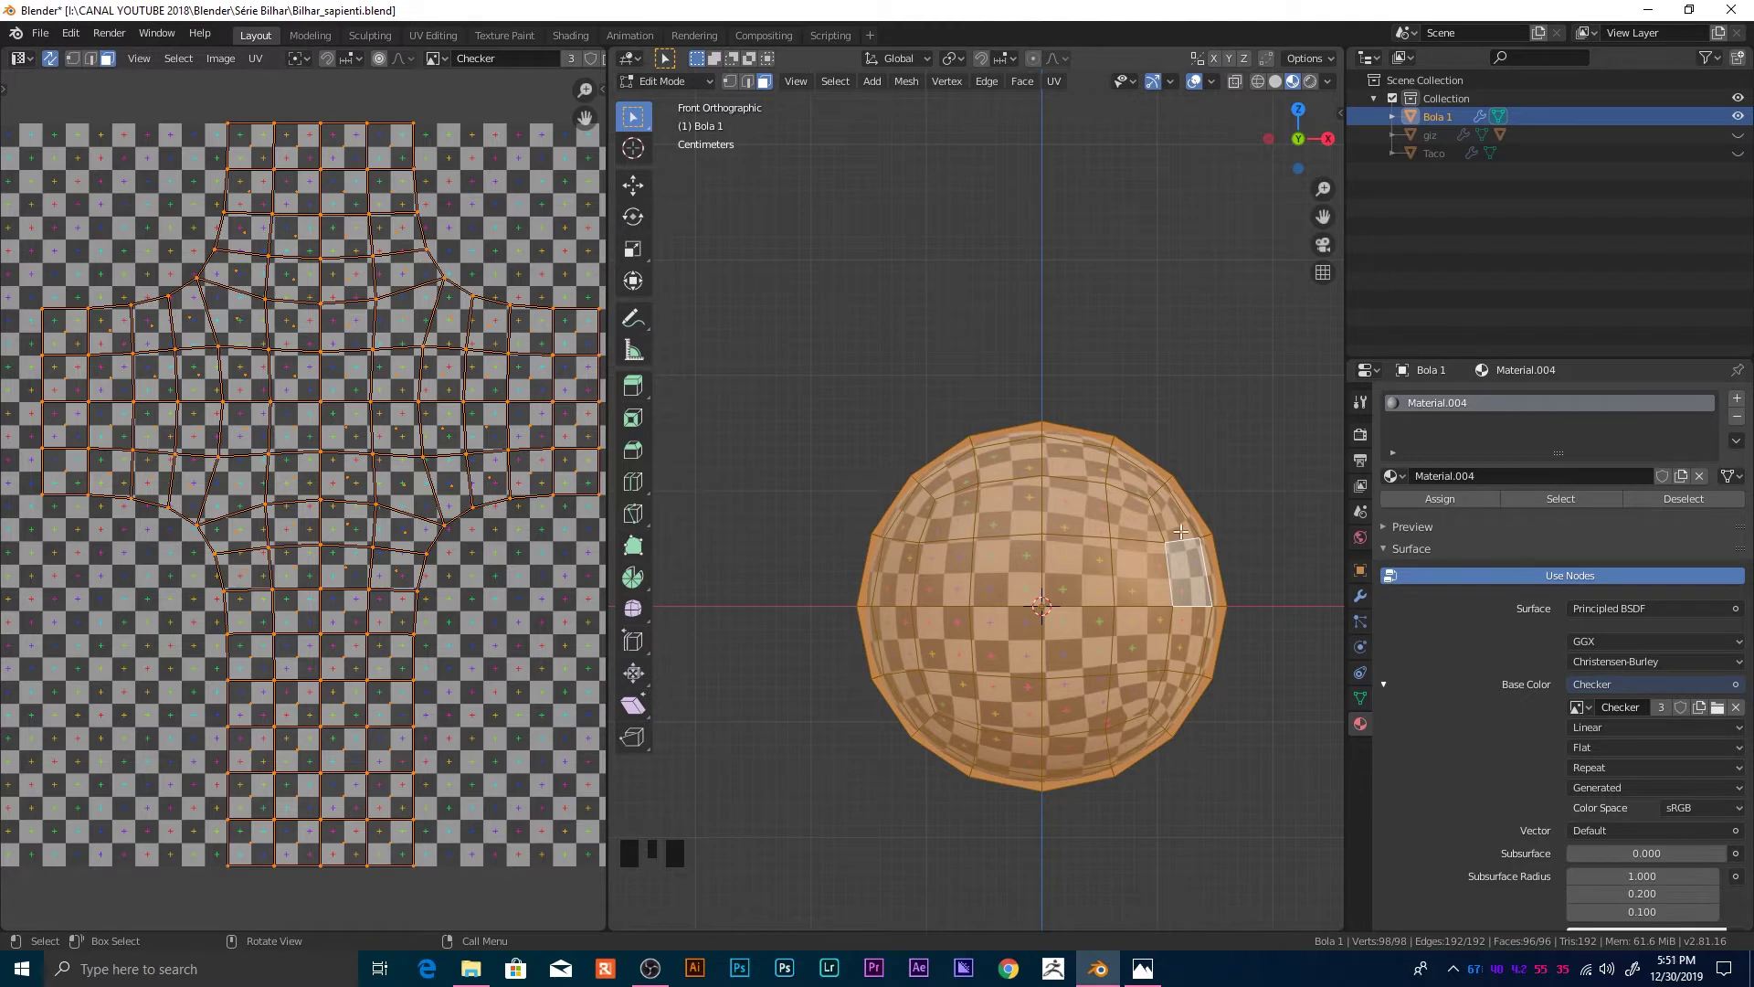
{"action": "key", "text": "r"}
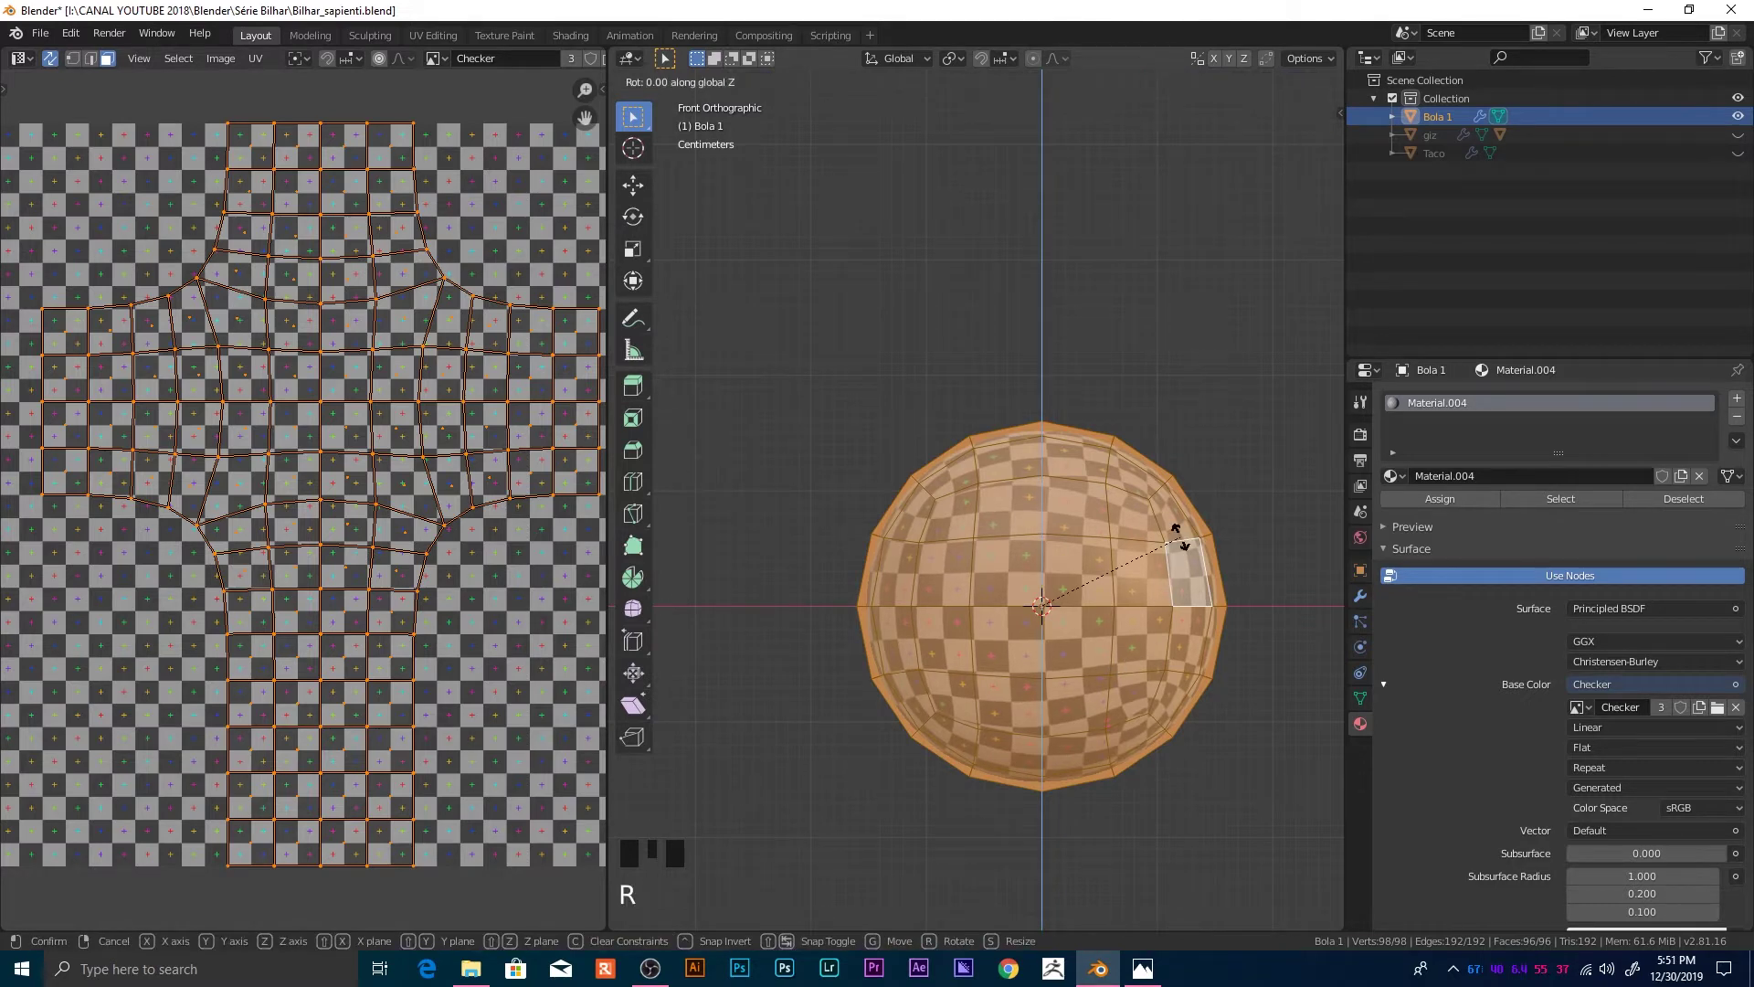
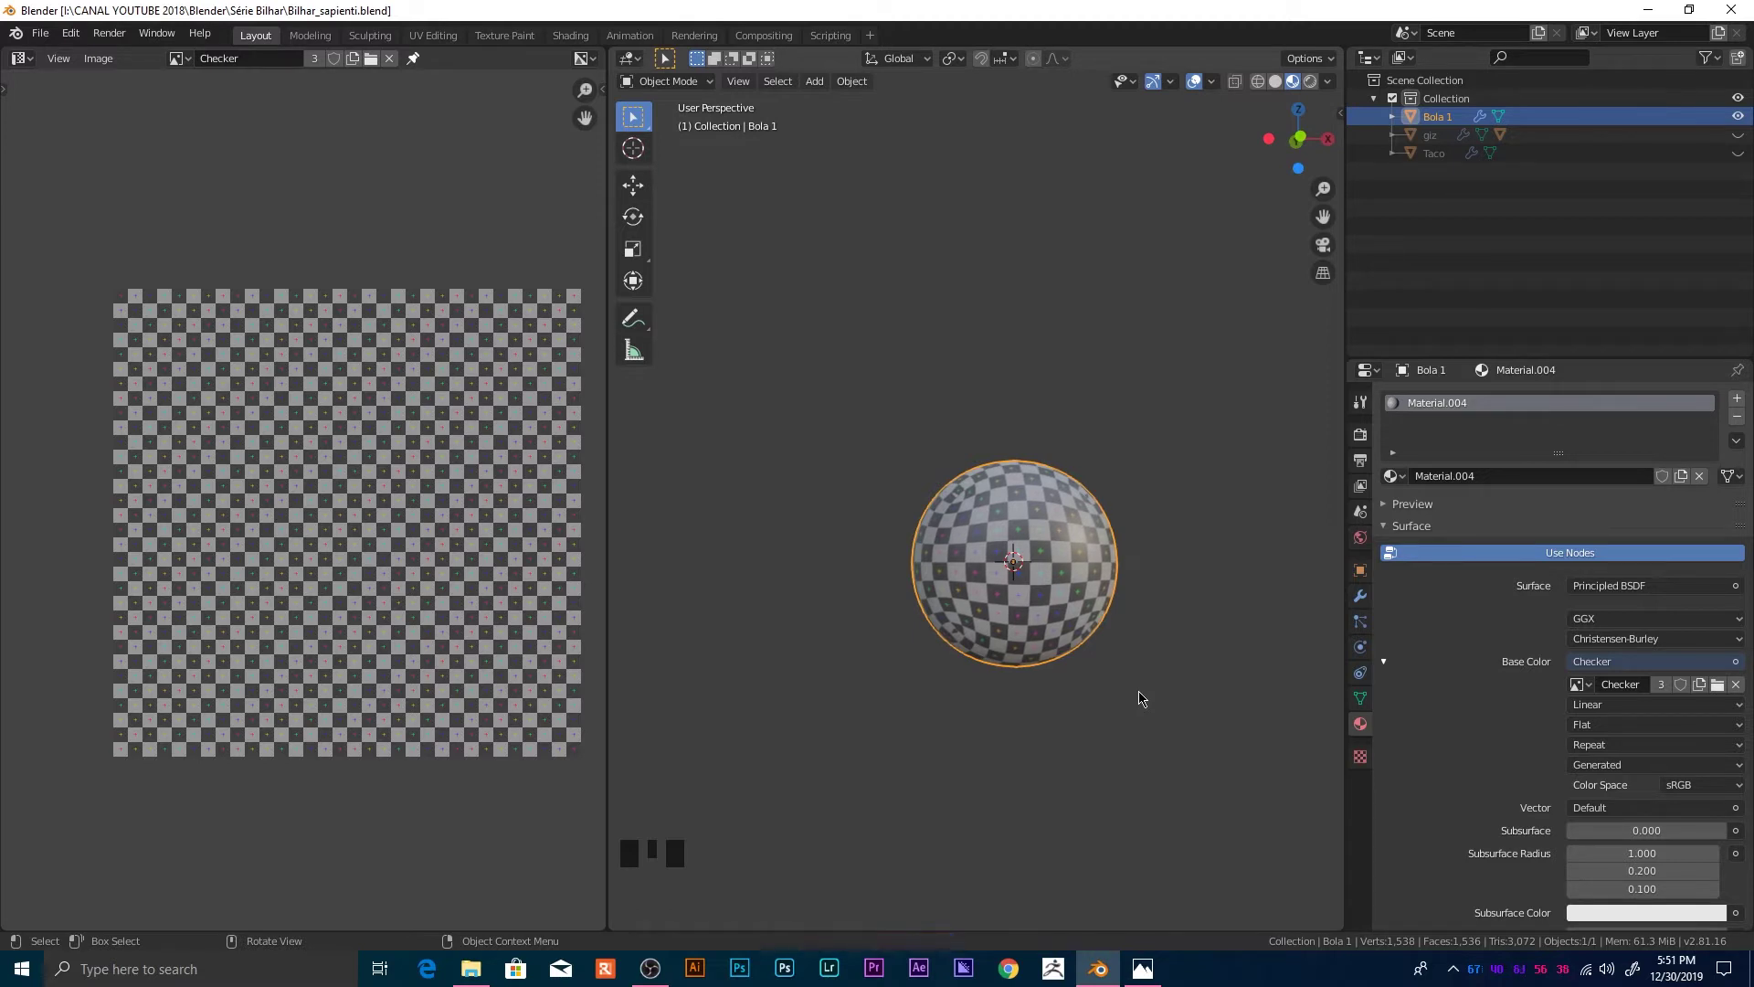
Step: Zoom in to inspect the checker-textured sphere up close
{"action": "scroll", "scroll_direction": "up", "scroll_amount": 3}
{"action": "left_click_drag", "start_coordinate": [1023, 897], "coordinate": [1016, 864]}
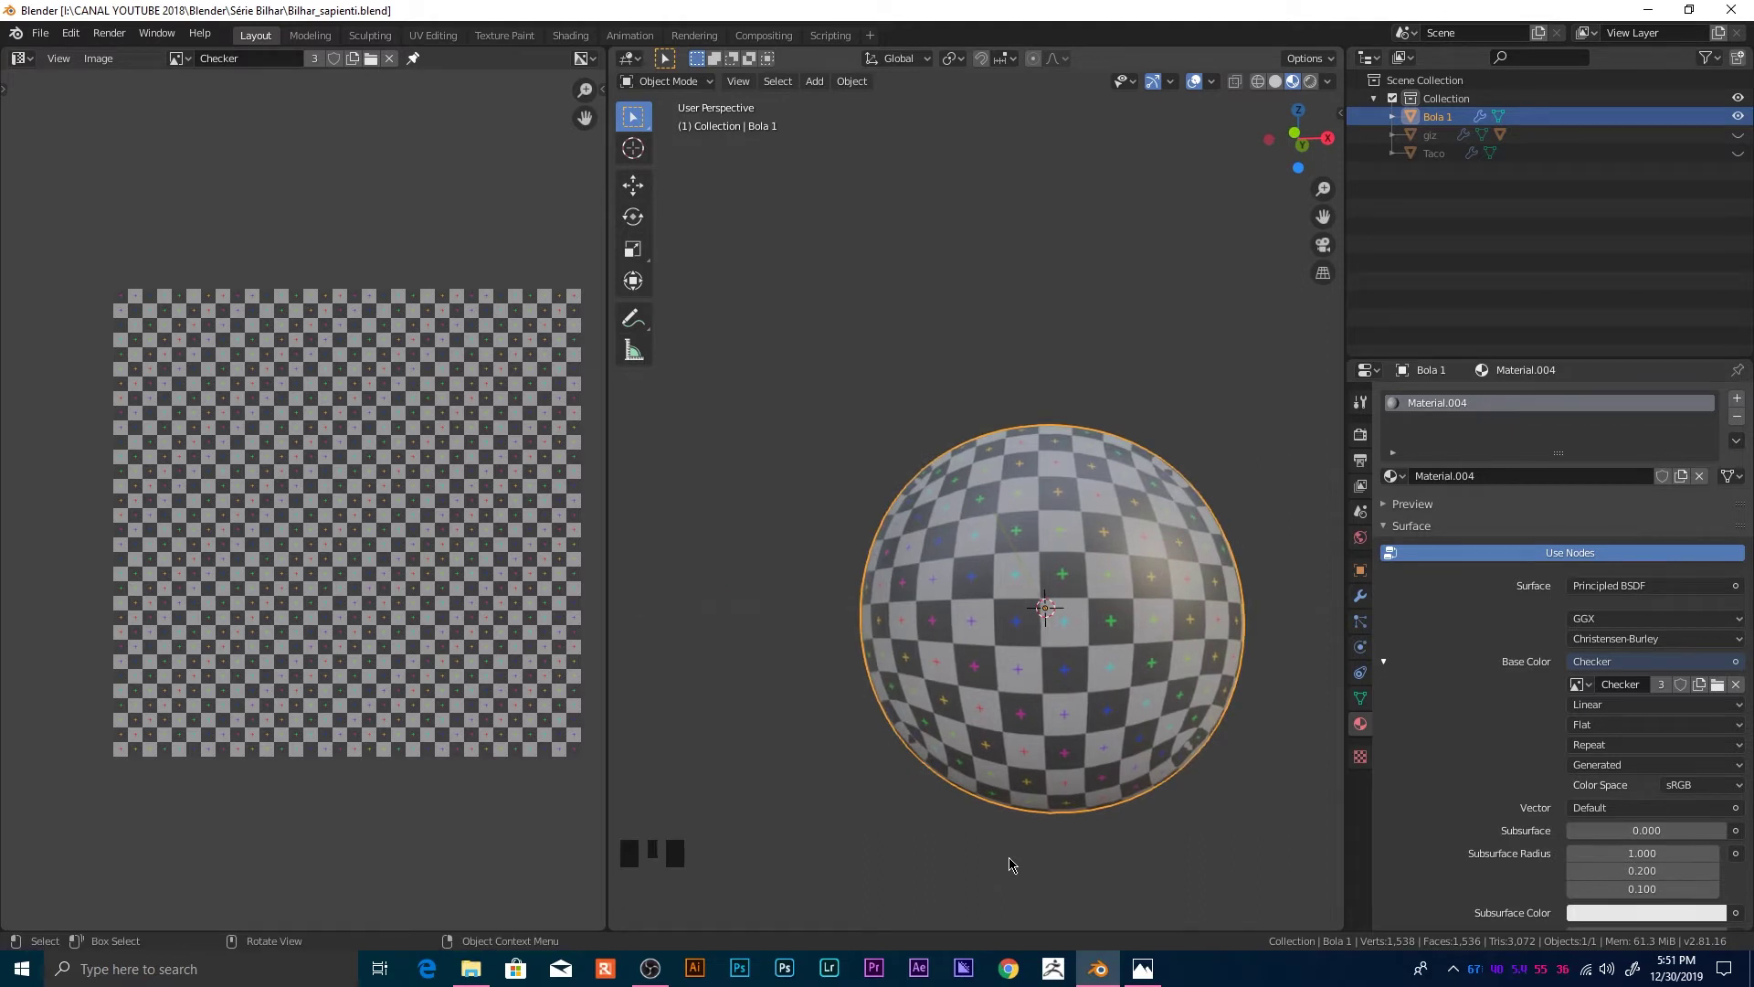
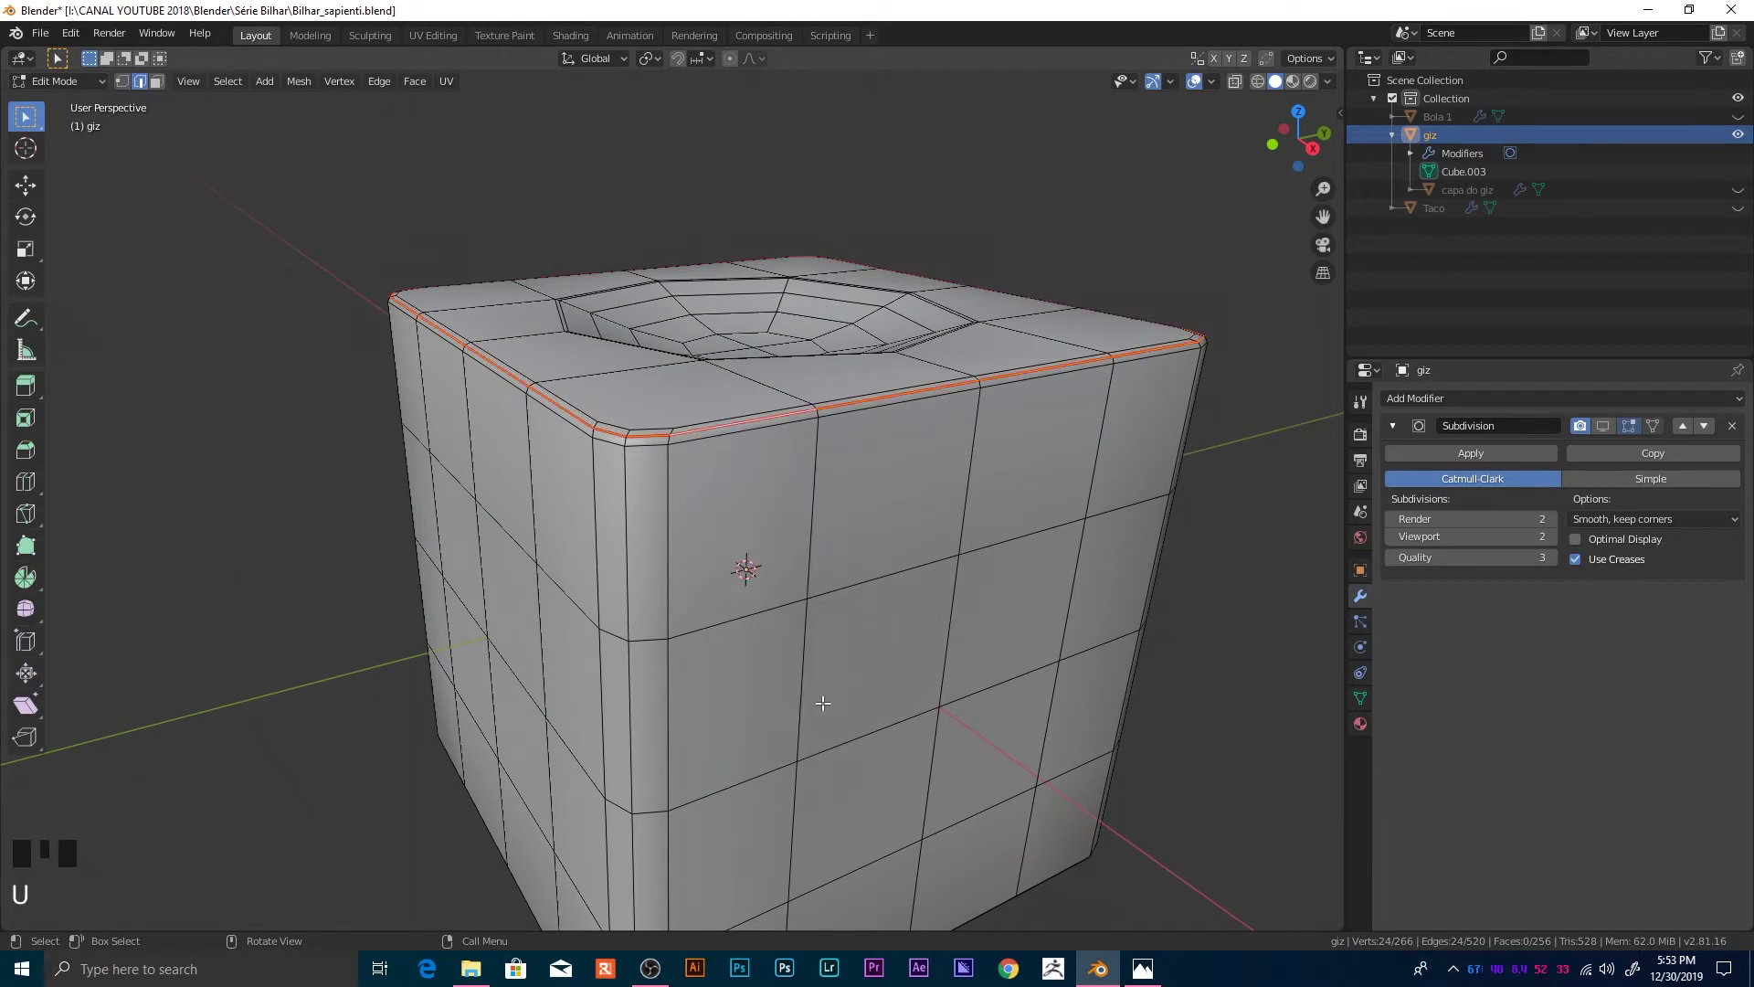
Step: Undo the edge selection and split off a UV Editor showing the cross-shaped unwrap
{"action": "key", "text": "ctrl+z"}
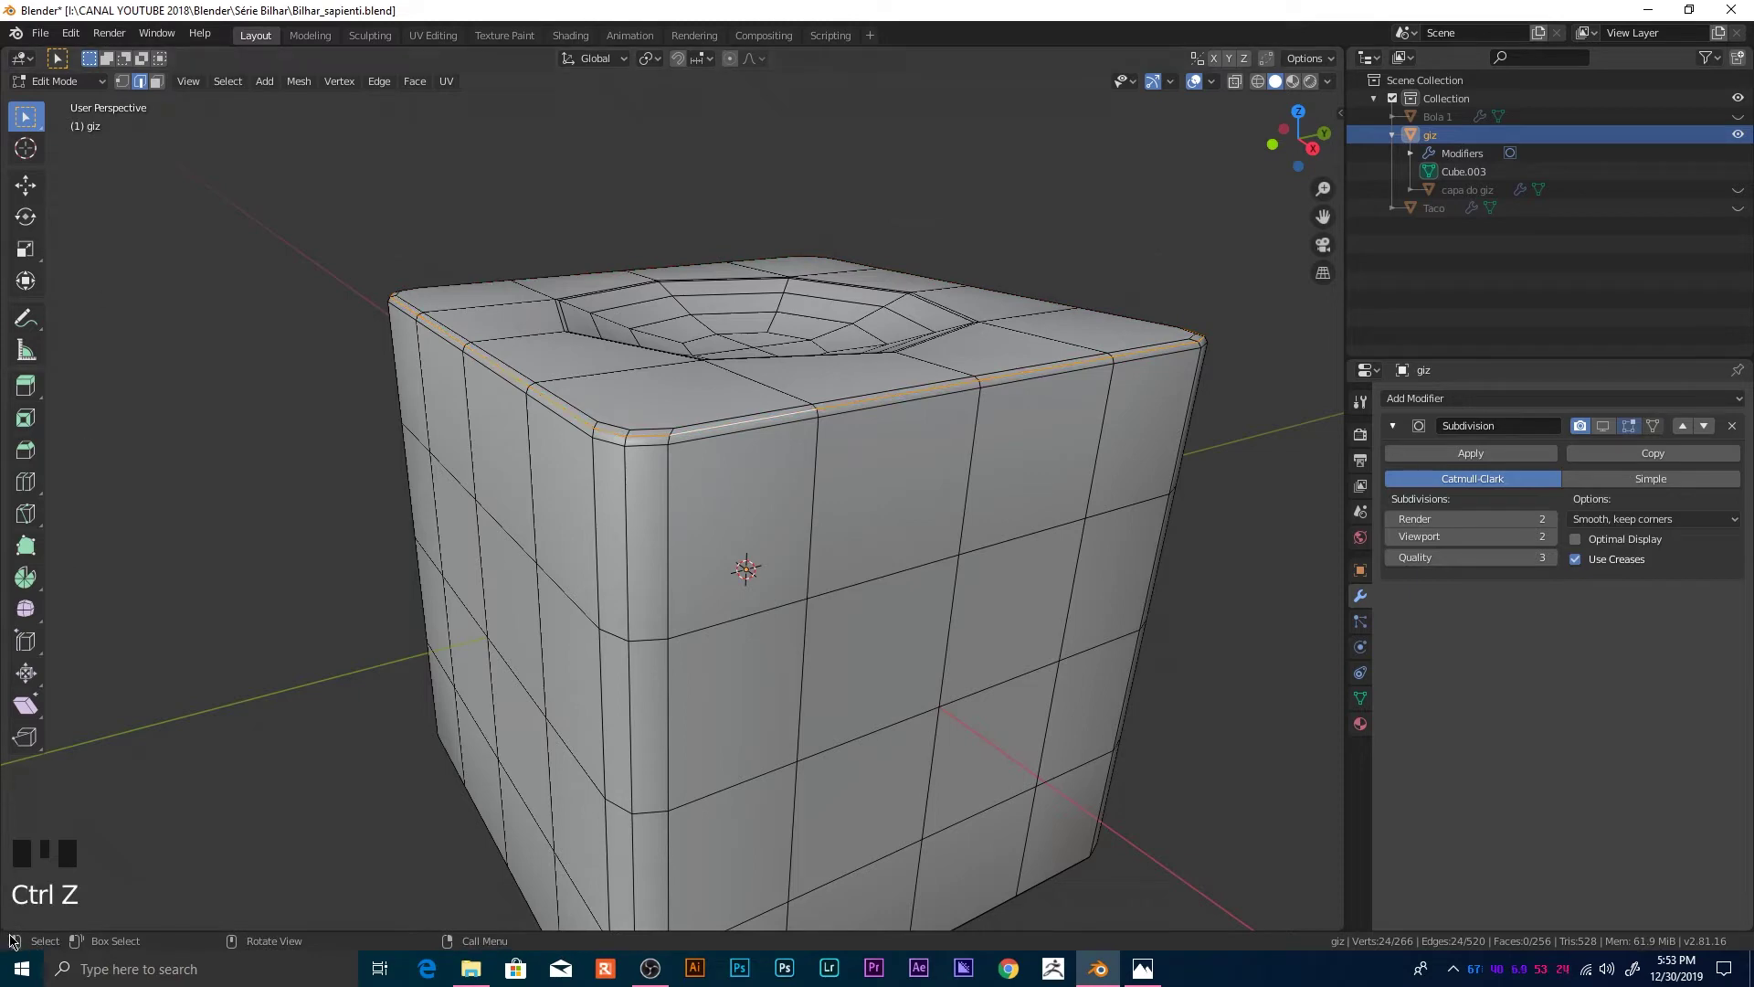
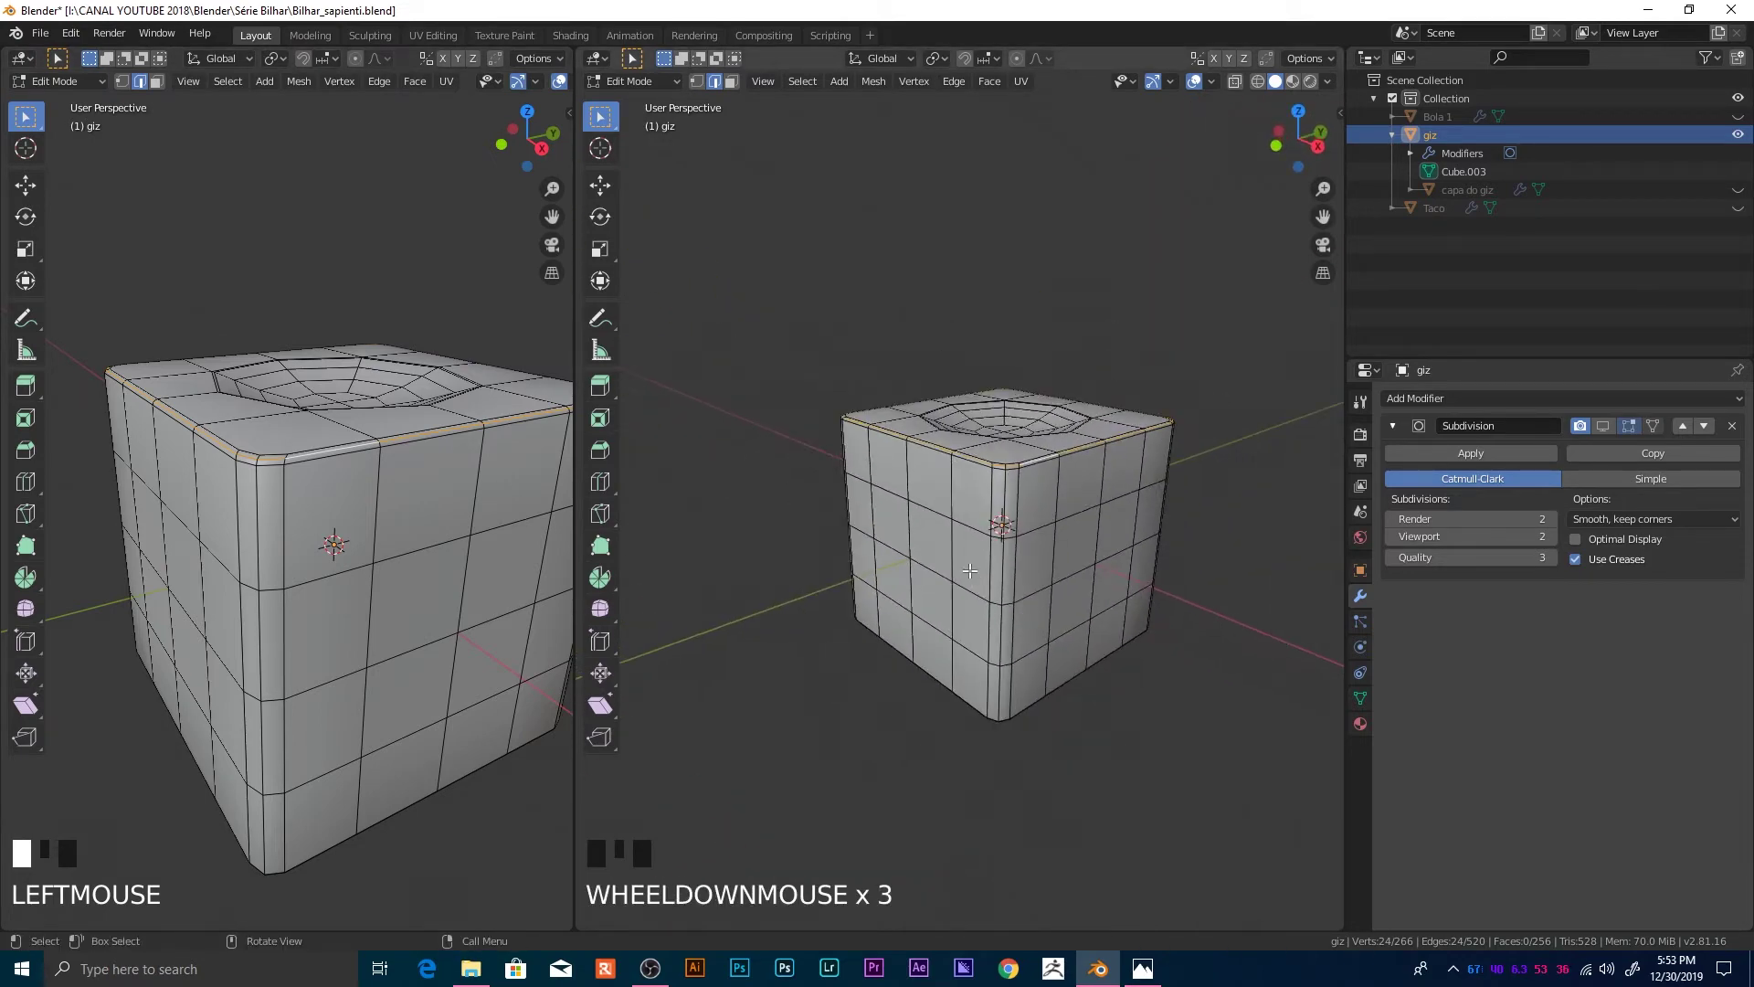
{"action": "left_click_drag", "start_coordinate": [40, 71], "coordinate": [70, 171]}
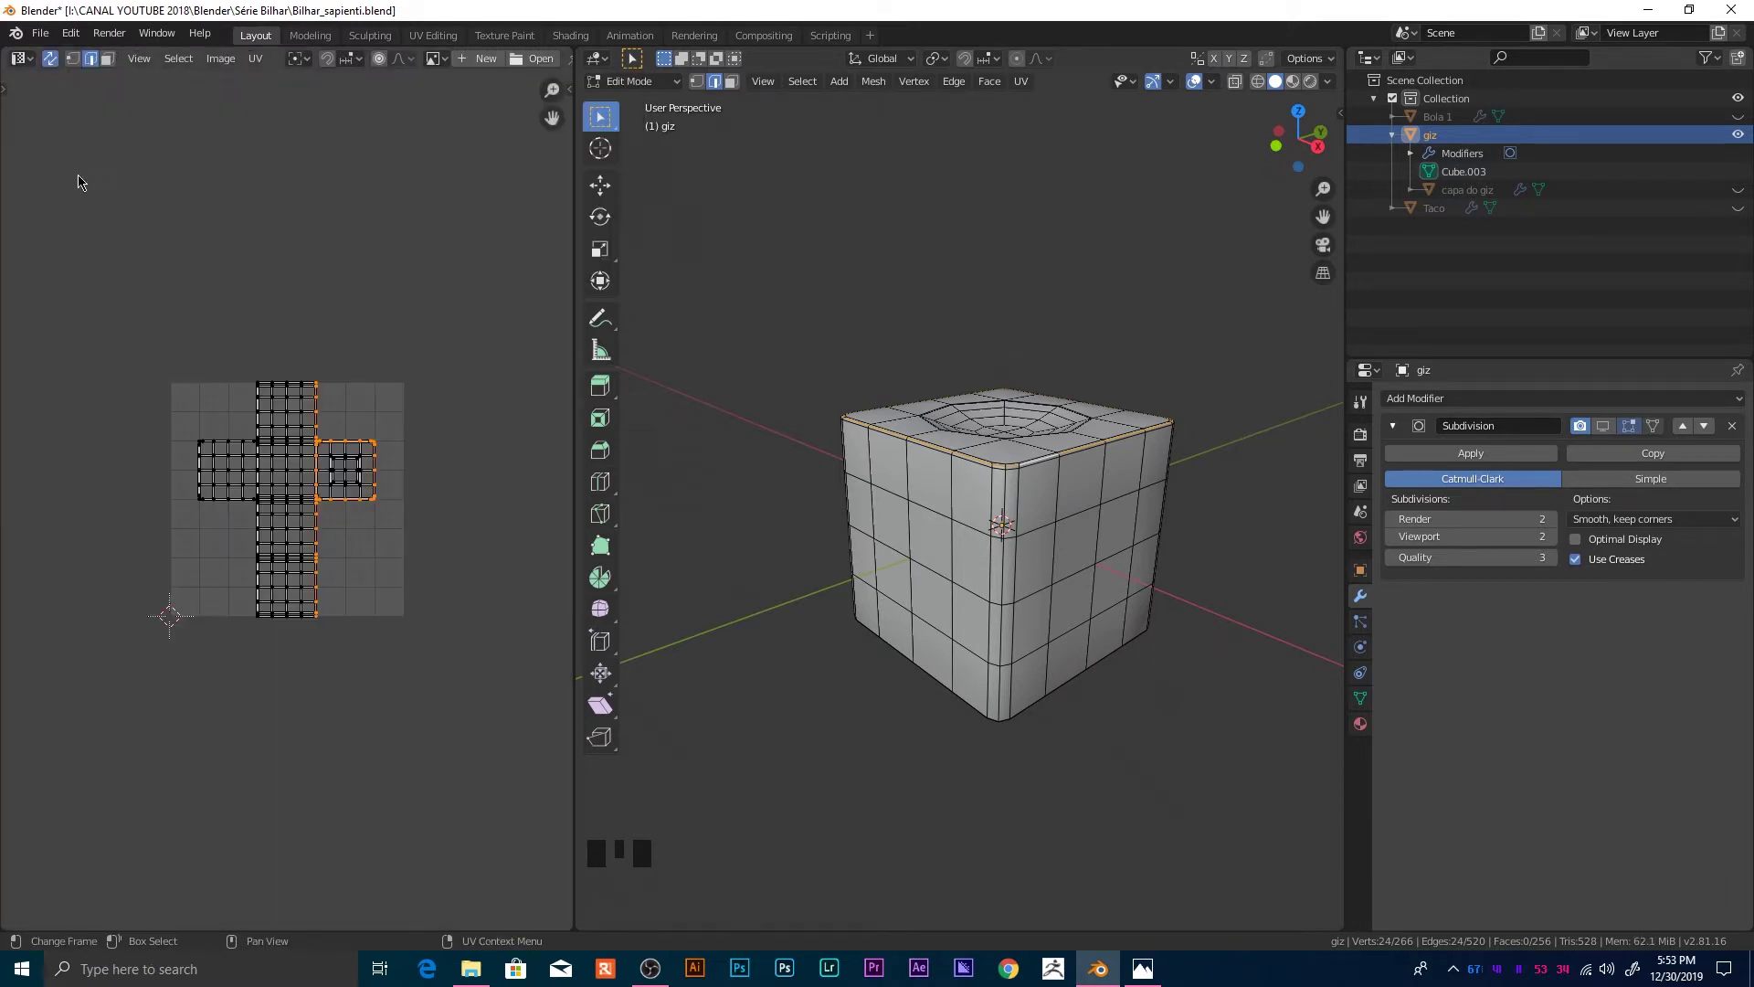
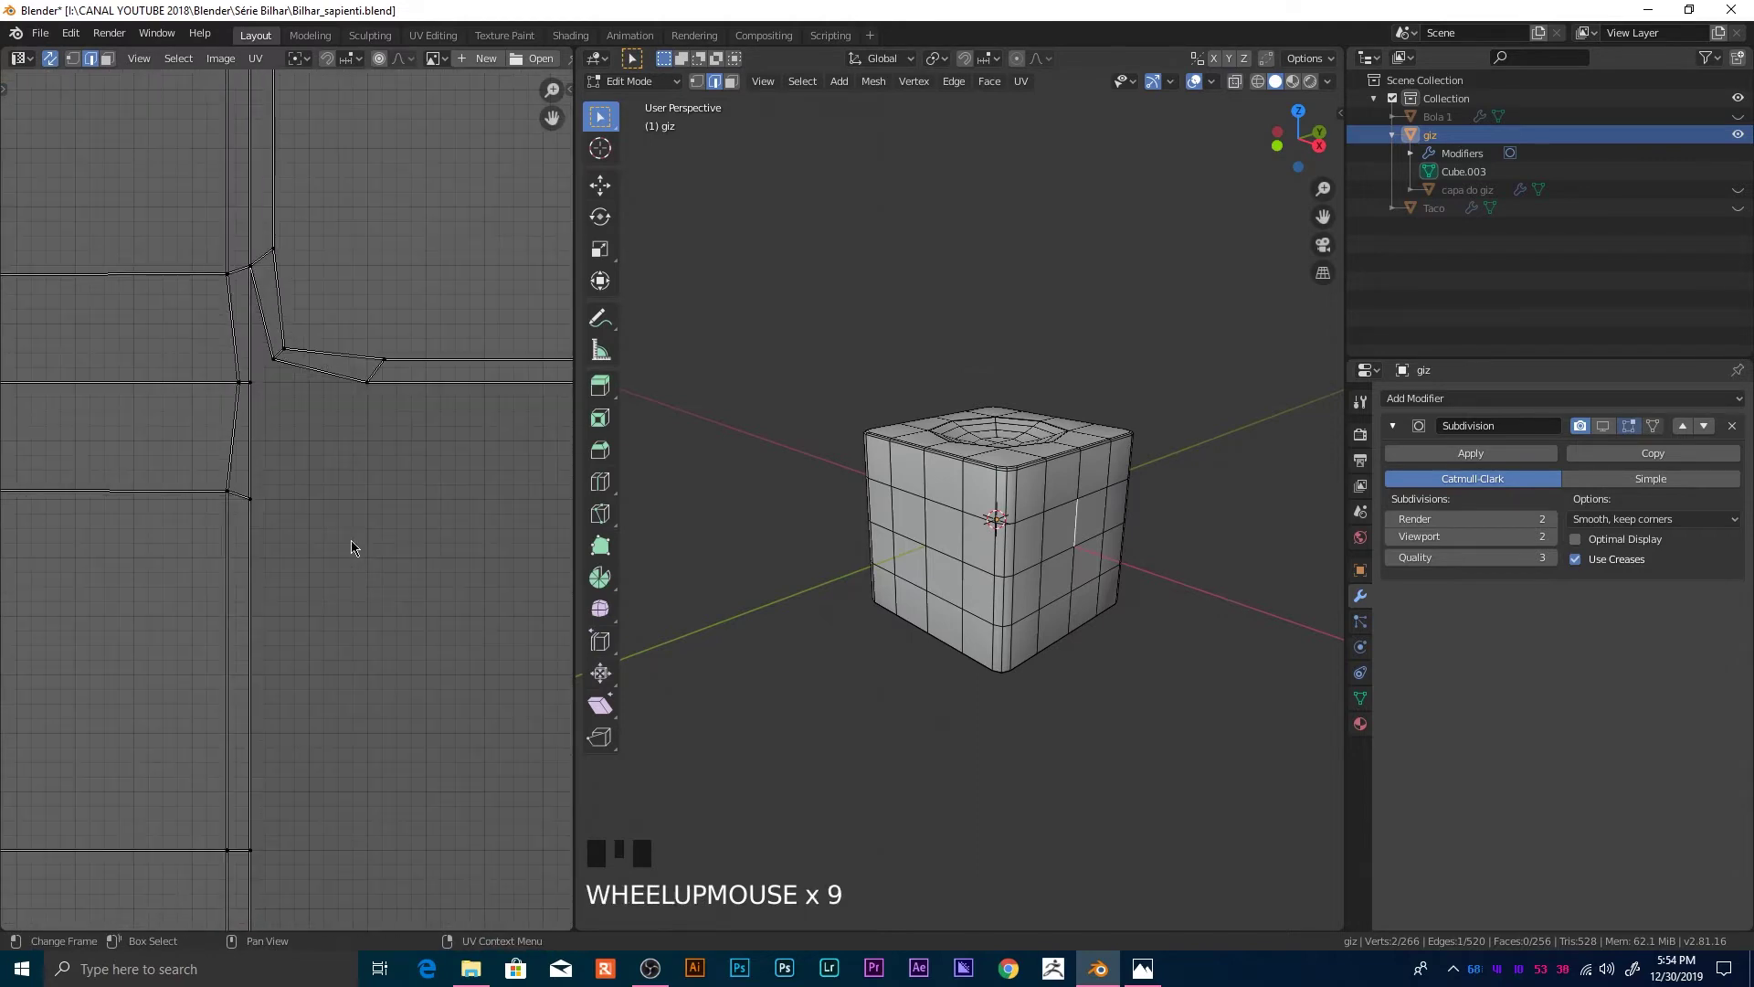
{"action": "scroll", "scroll_direction": "down", "scroll_amount": 3}
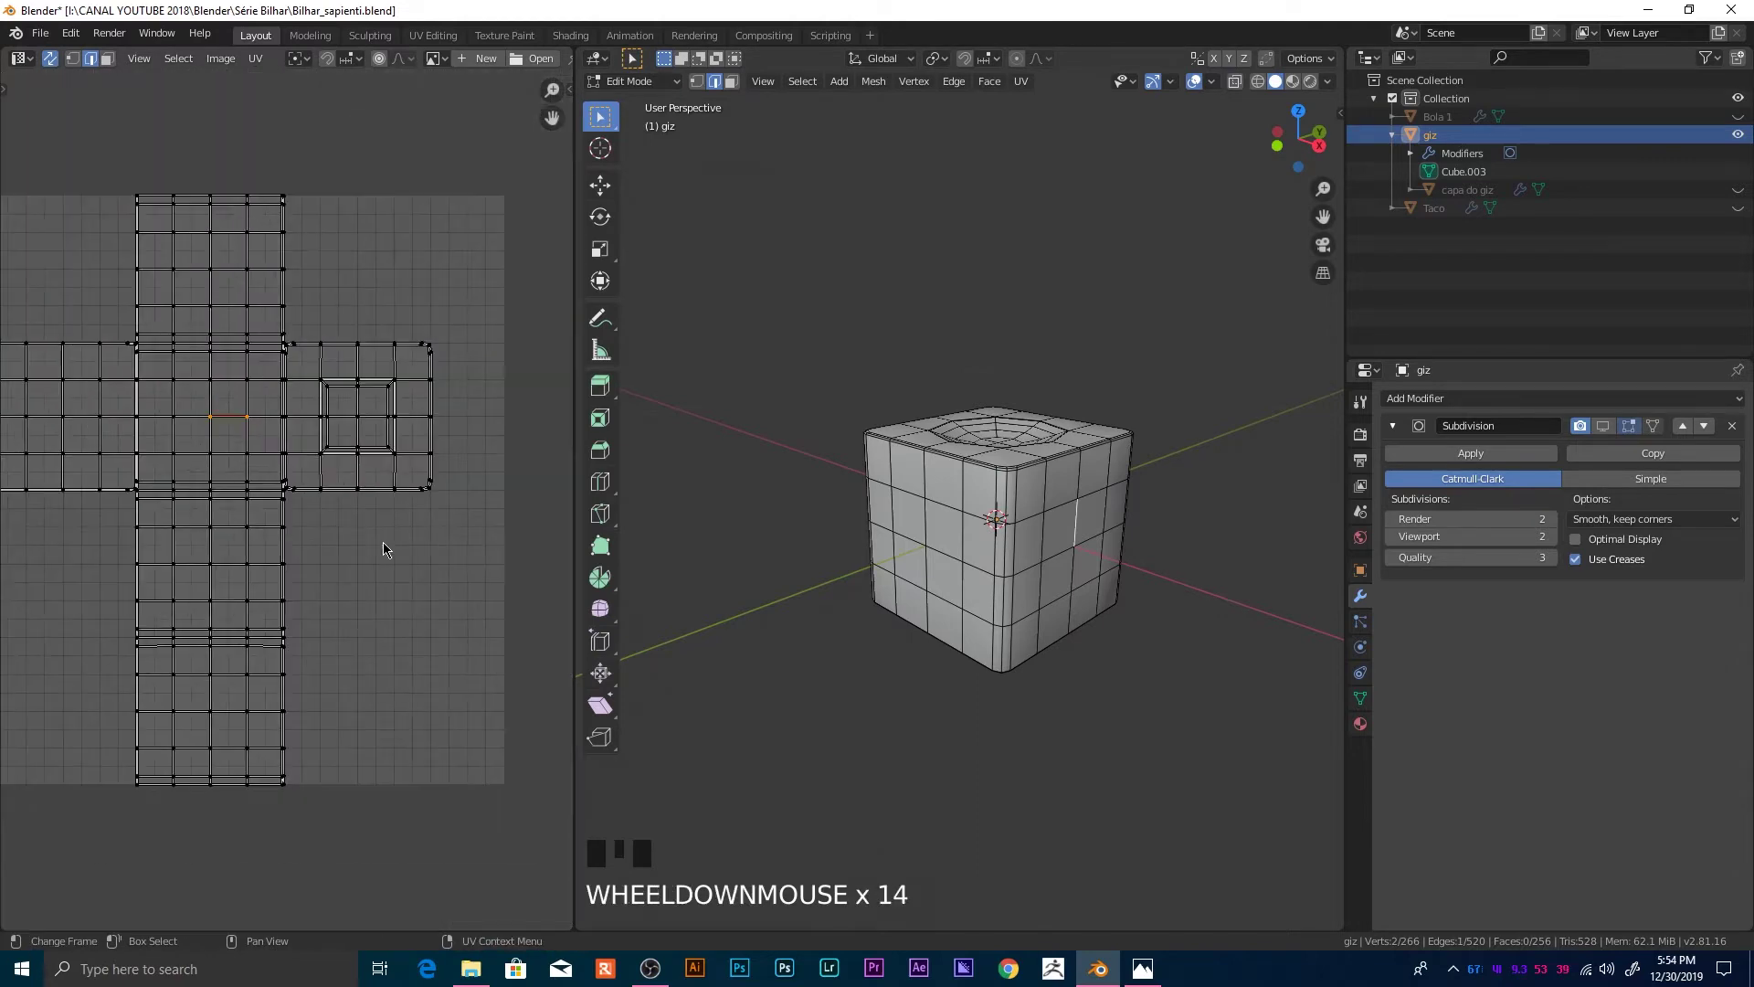
Step: Deselect all UV vertices and return the chalk cube to Object Mode
{"action": "key", "text": "a"}
{"action": "key", "text": "a"}
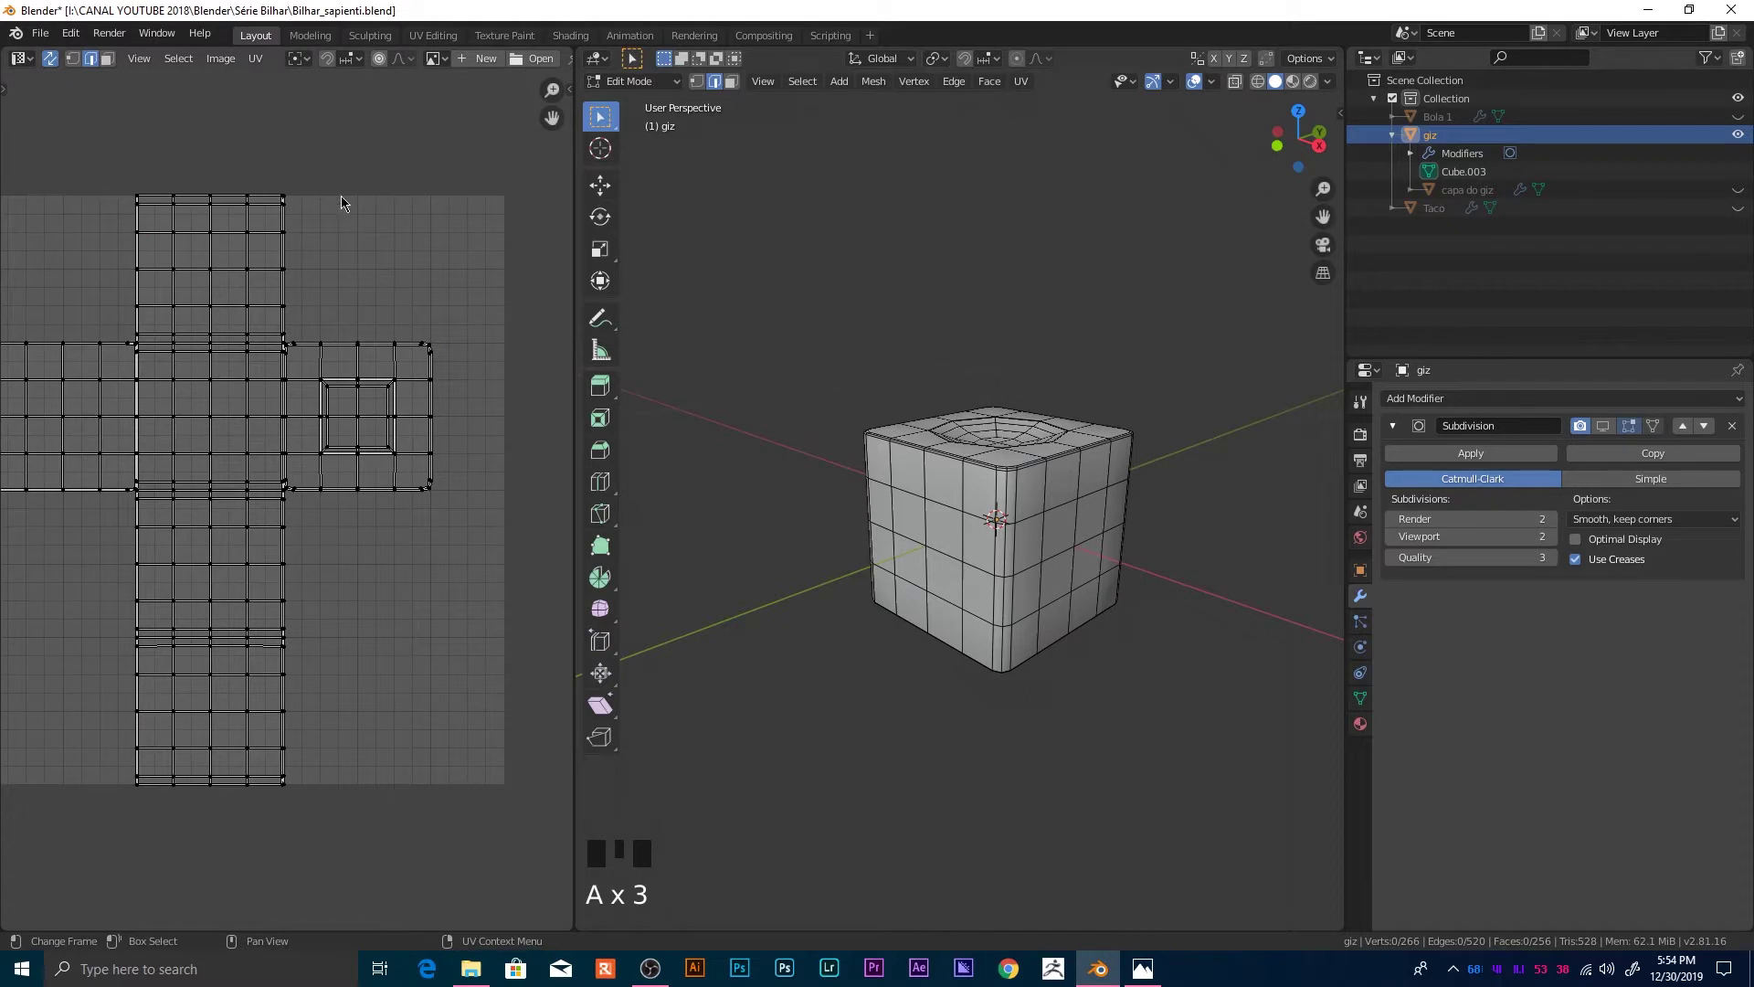
{"action": "key", "text": "Tab"}
Step: Create material Material.005 on the giz cube with the Checker image as base colour
{"action": "left_click", "coordinate": [1301, 87]}
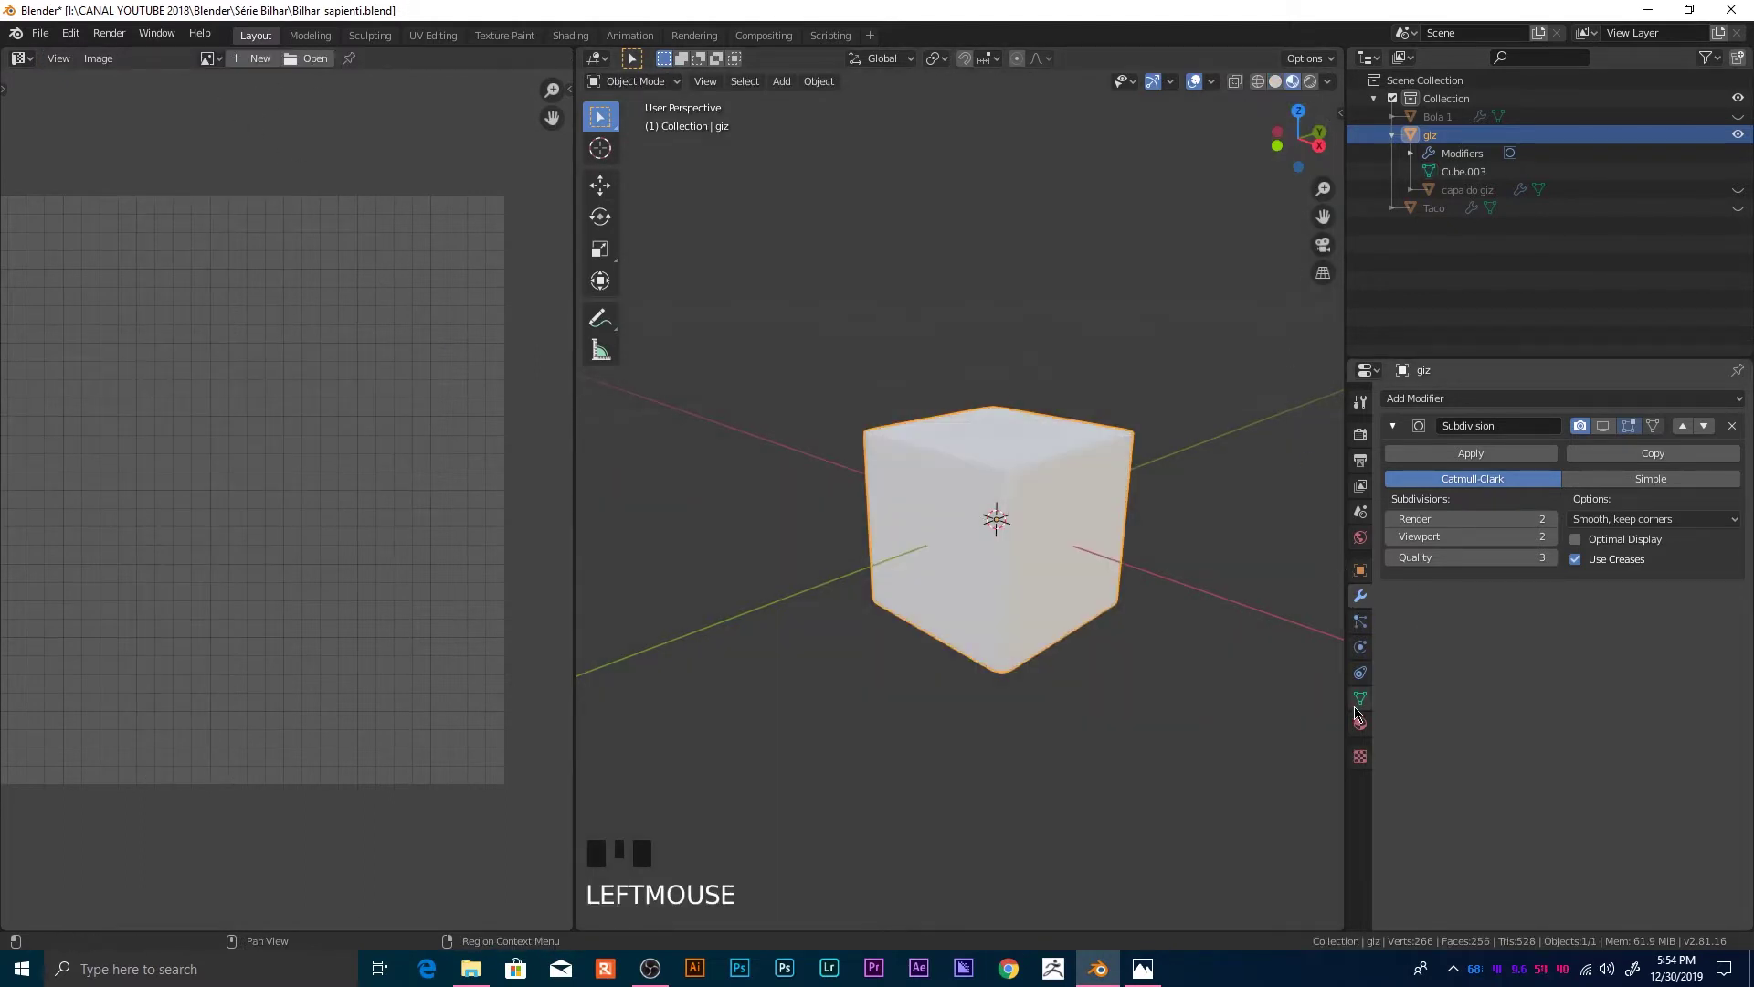
{"action": "left_click", "coordinate": [1364, 726]}
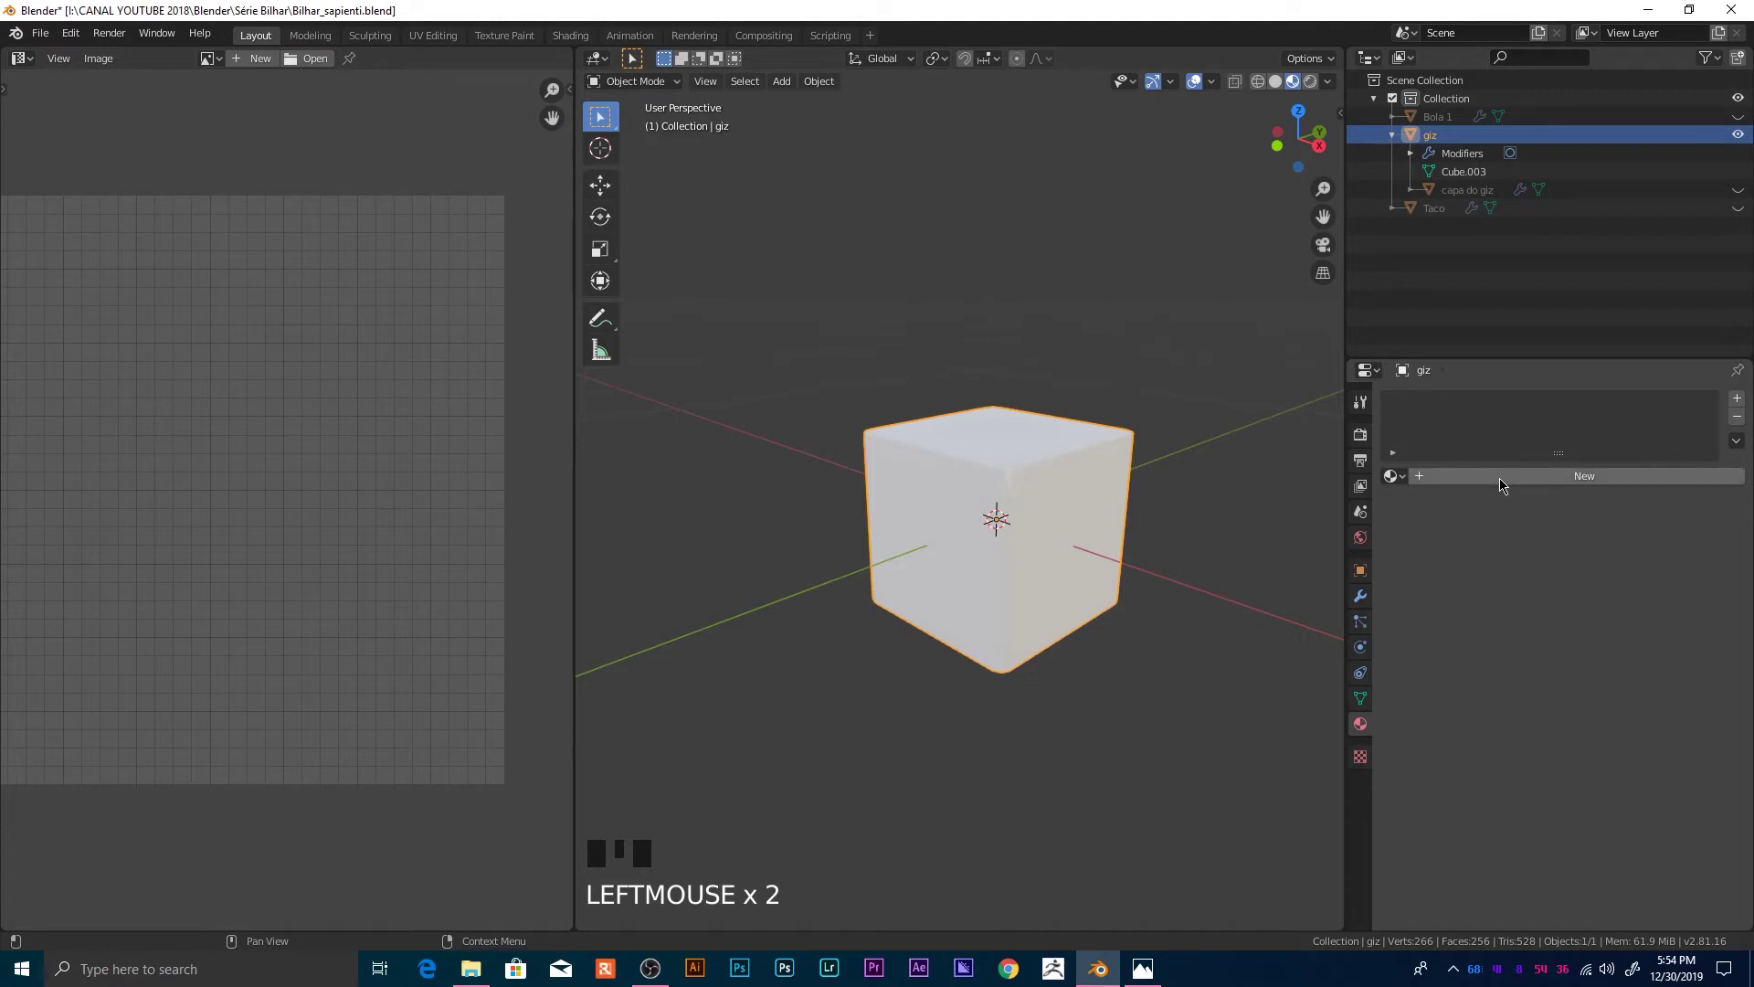
{"action": "left_click", "coordinate": [1507, 483]}
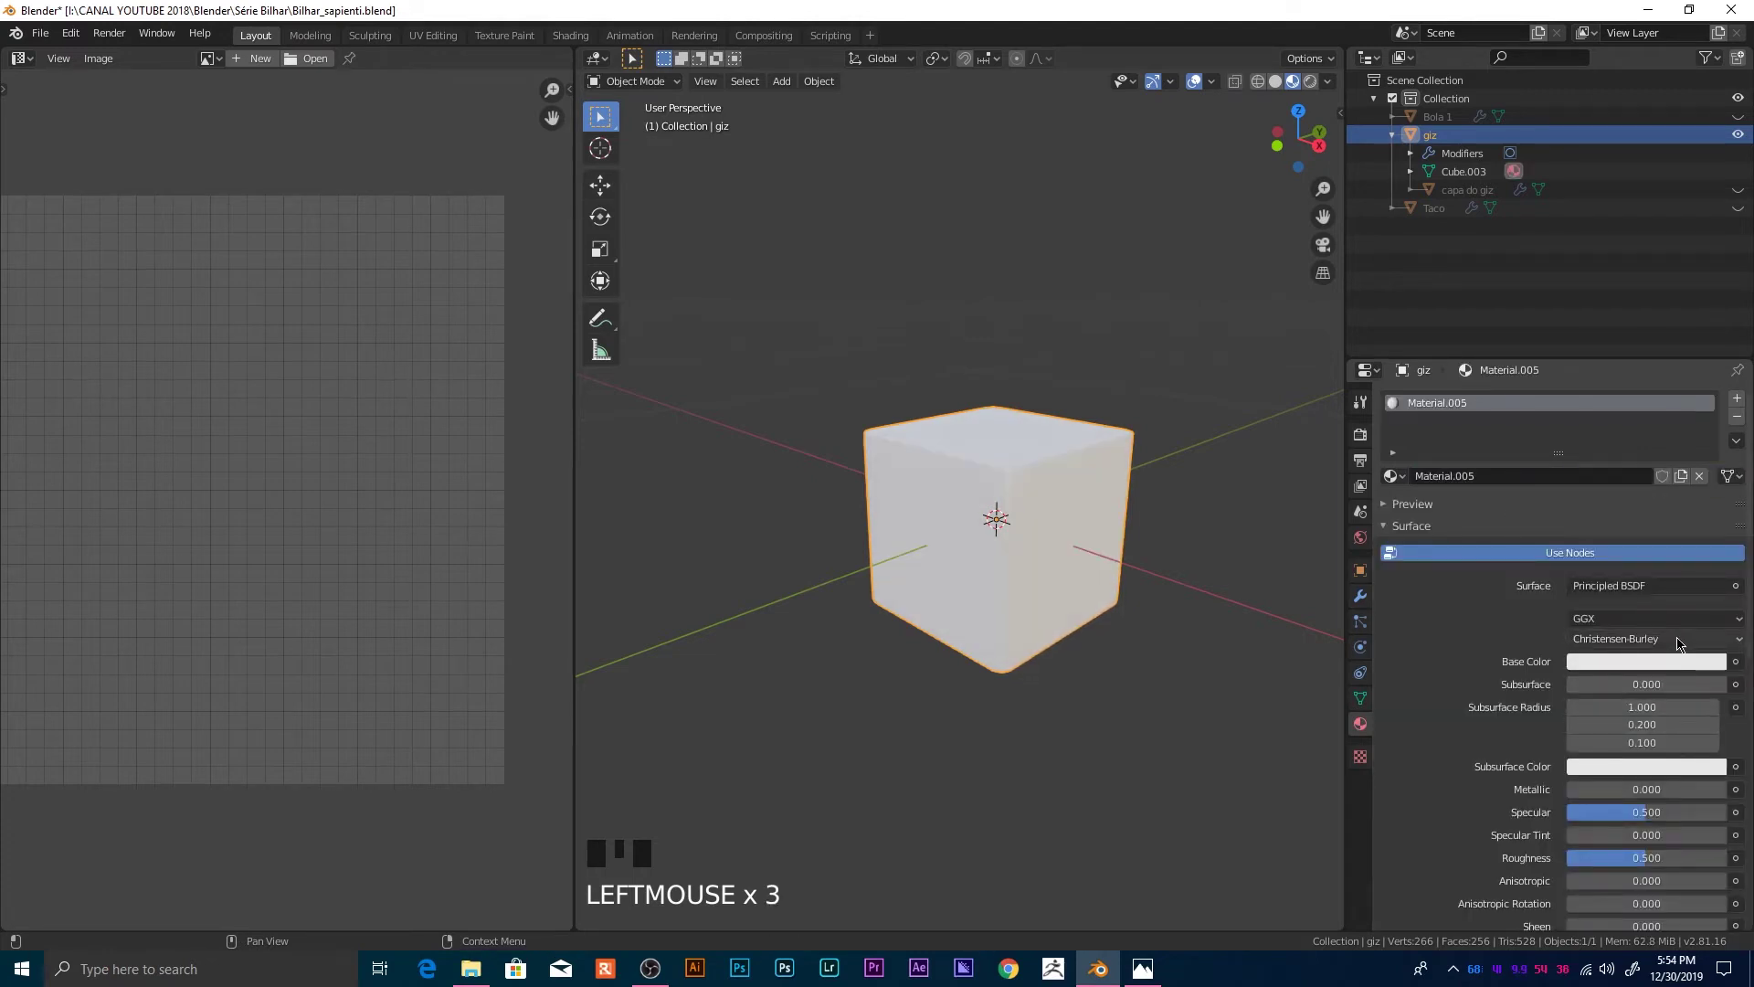
{"action": "left_click_drag", "start_coordinate": [1748, 663], "coordinate": [1598, 729]}
{"action": "left_click_drag", "start_coordinate": [1580, 695], "coordinate": [1077, 764]}
Step: Orbit around the cube to check how the checker pattern wraps it
{"action": "scroll", "scroll_direction": "up", "scroll_amount": 3}
{"action": "left_click_drag", "start_coordinate": [1065, 646], "coordinate": [928, 509]}
{"action": "scroll", "scroll_direction": "down", "scroll_amount": 3}
{"action": "left_click_drag", "start_coordinate": [1076, 551], "coordinate": [1126, 721]}
{"action": "scroll", "scroll_direction": "up", "scroll_amount": 3}
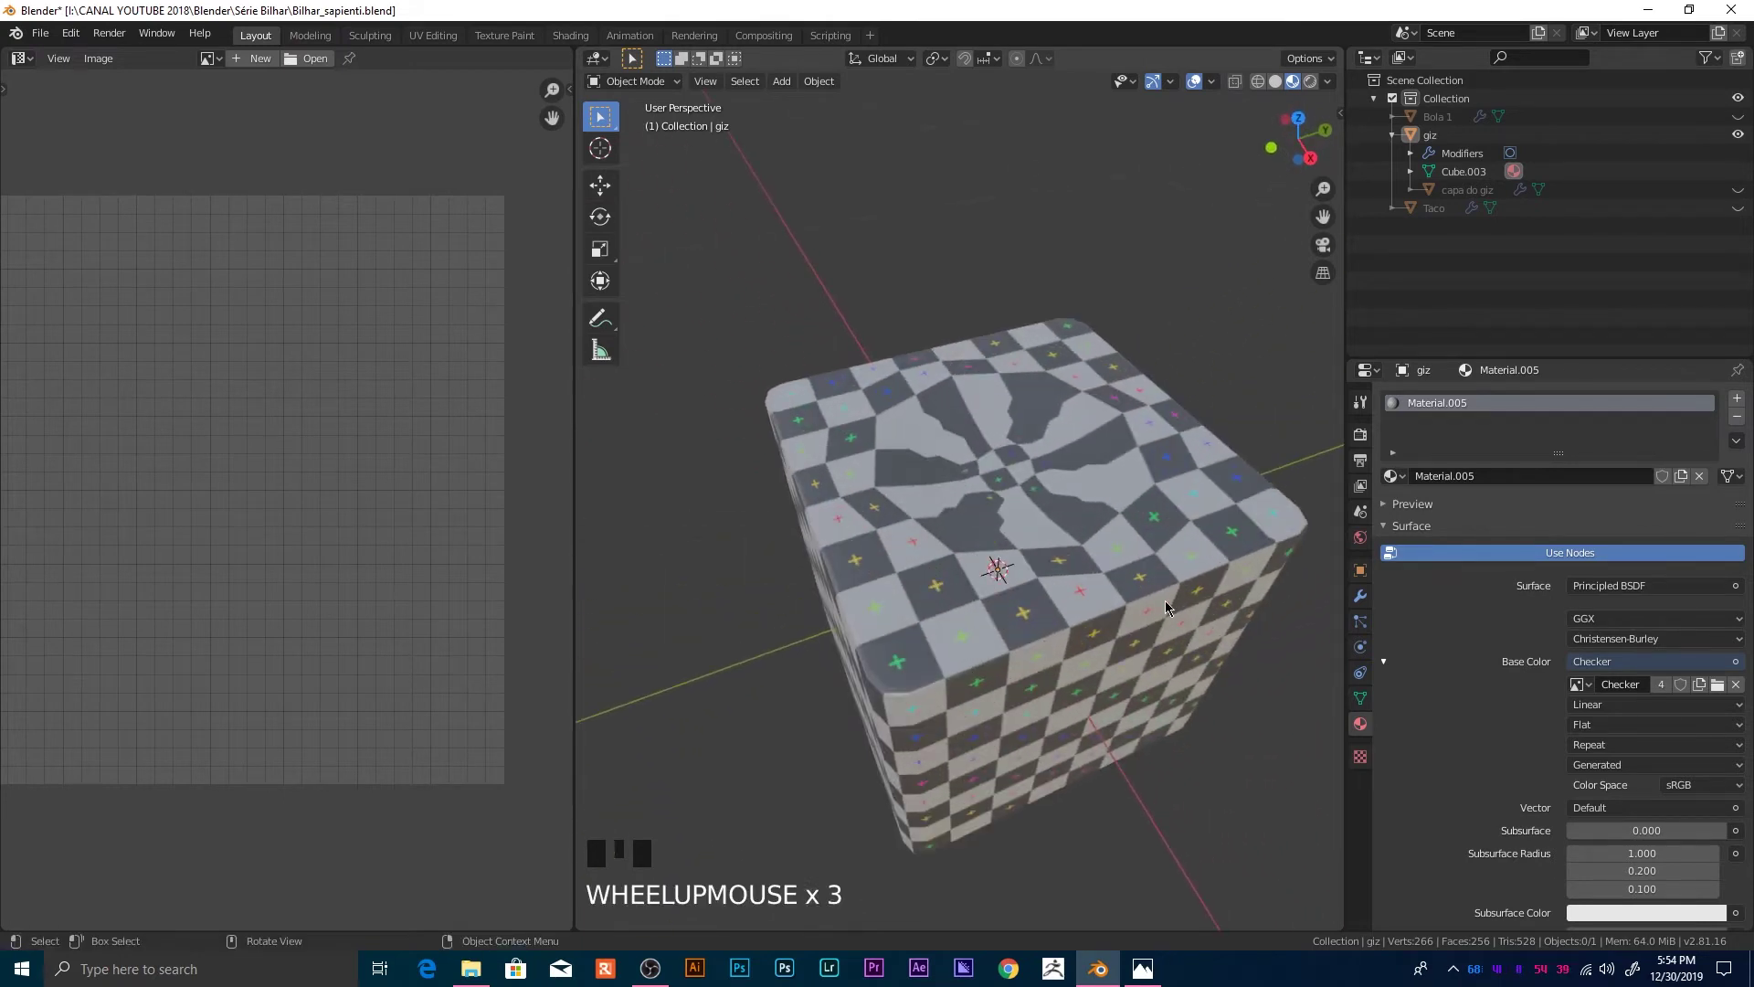
Step: Orbit the cube to inspect the checker, ending on its pinched top face
{"action": "left_click_drag", "start_coordinate": [1048, 707], "coordinate": [1008, 506]}
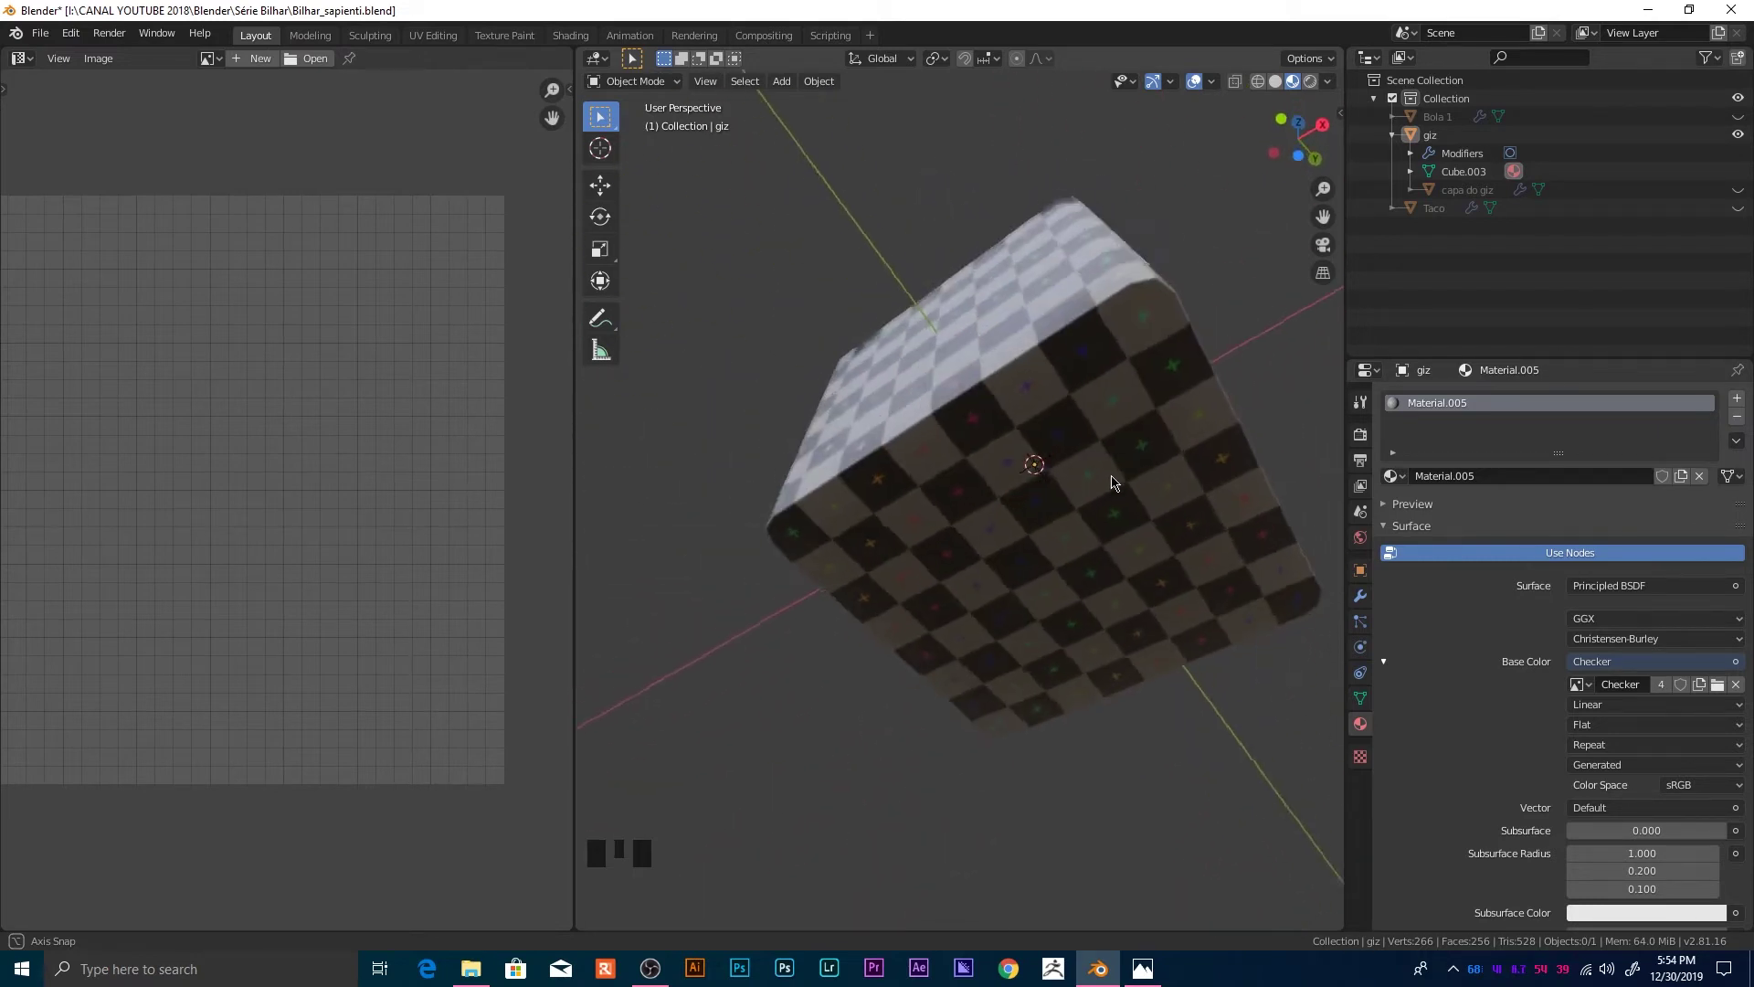
{"action": "left_click_drag", "start_coordinate": [1059, 547], "coordinate": [1101, 538]}
{"action": "scroll", "scroll_direction": "up", "scroll_amount": 3}
{"action": "left_click_drag", "start_coordinate": [1092, 608], "coordinate": [998, 628]}
{"action": "scroll", "scroll_direction": "down", "scroll_amount": 3}
{"action": "left_click_drag", "start_coordinate": [999, 629], "coordinate": [1101, 667]}
{"action": "scroll", "scroll_direction": "up", "scroll_amount": 3}
{"action": "scroll", "scroll_direction": "down", "scroll_amount": 3}
{"action": "left_click_drag", "start_coordinate": [1072, 697], "coordinate": [969, 572]}
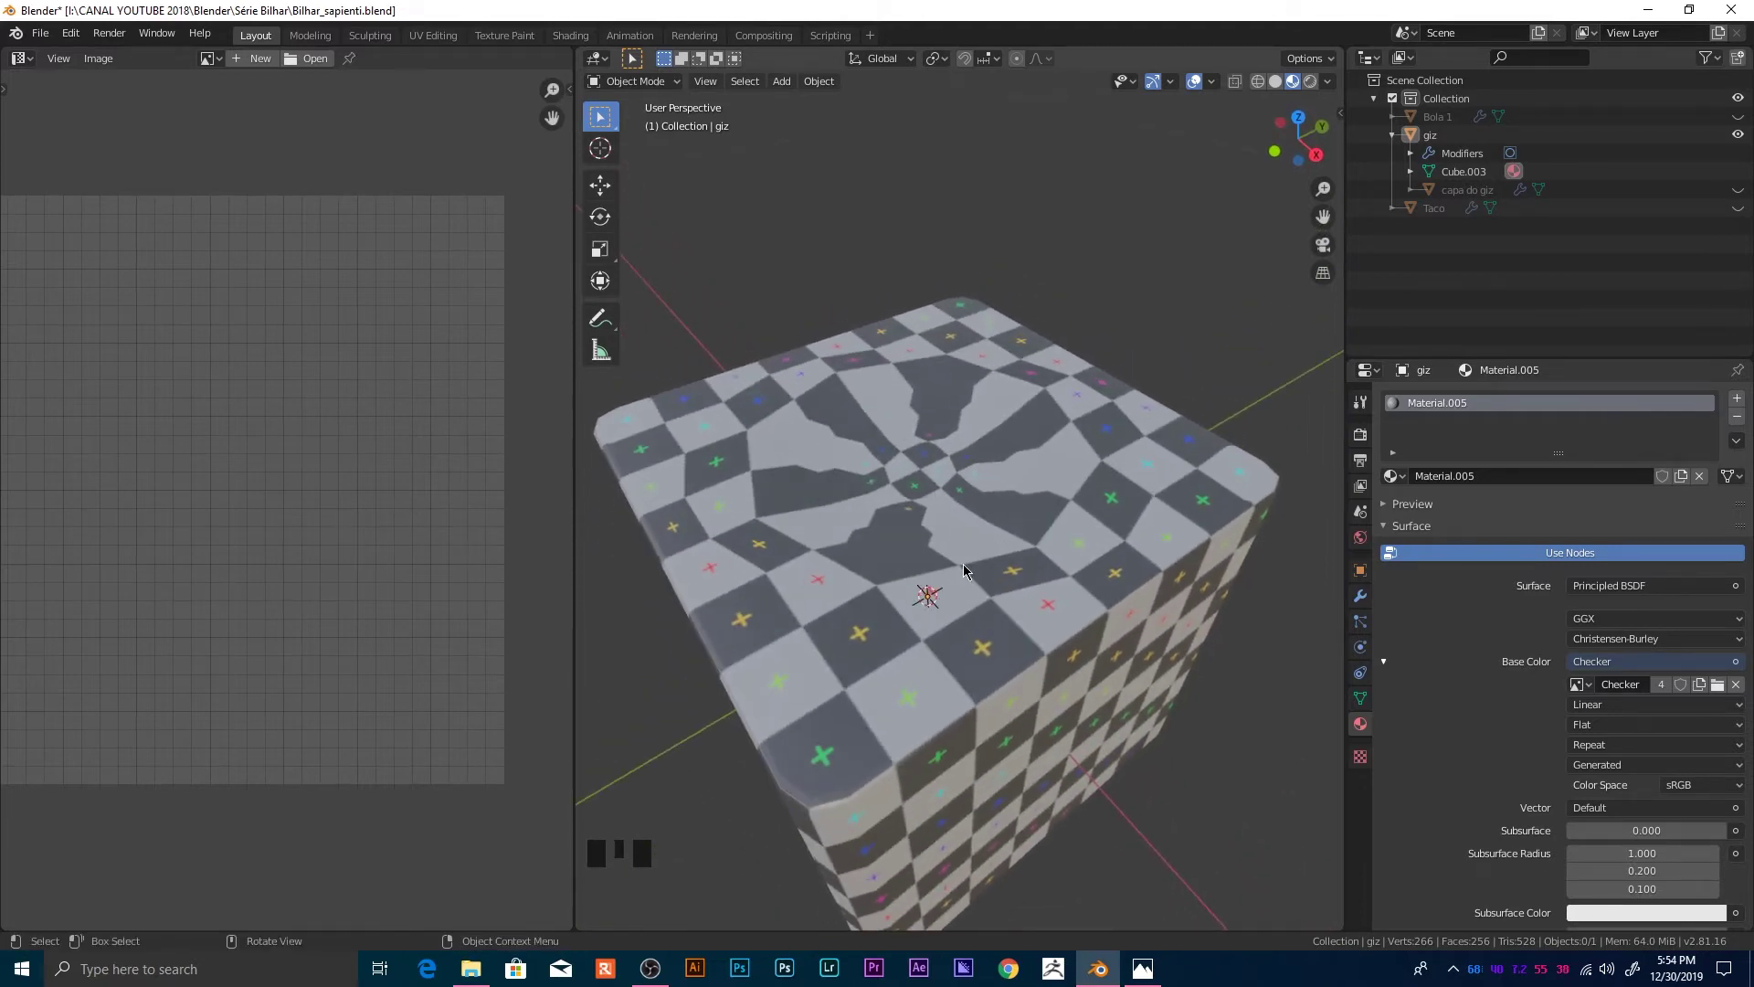
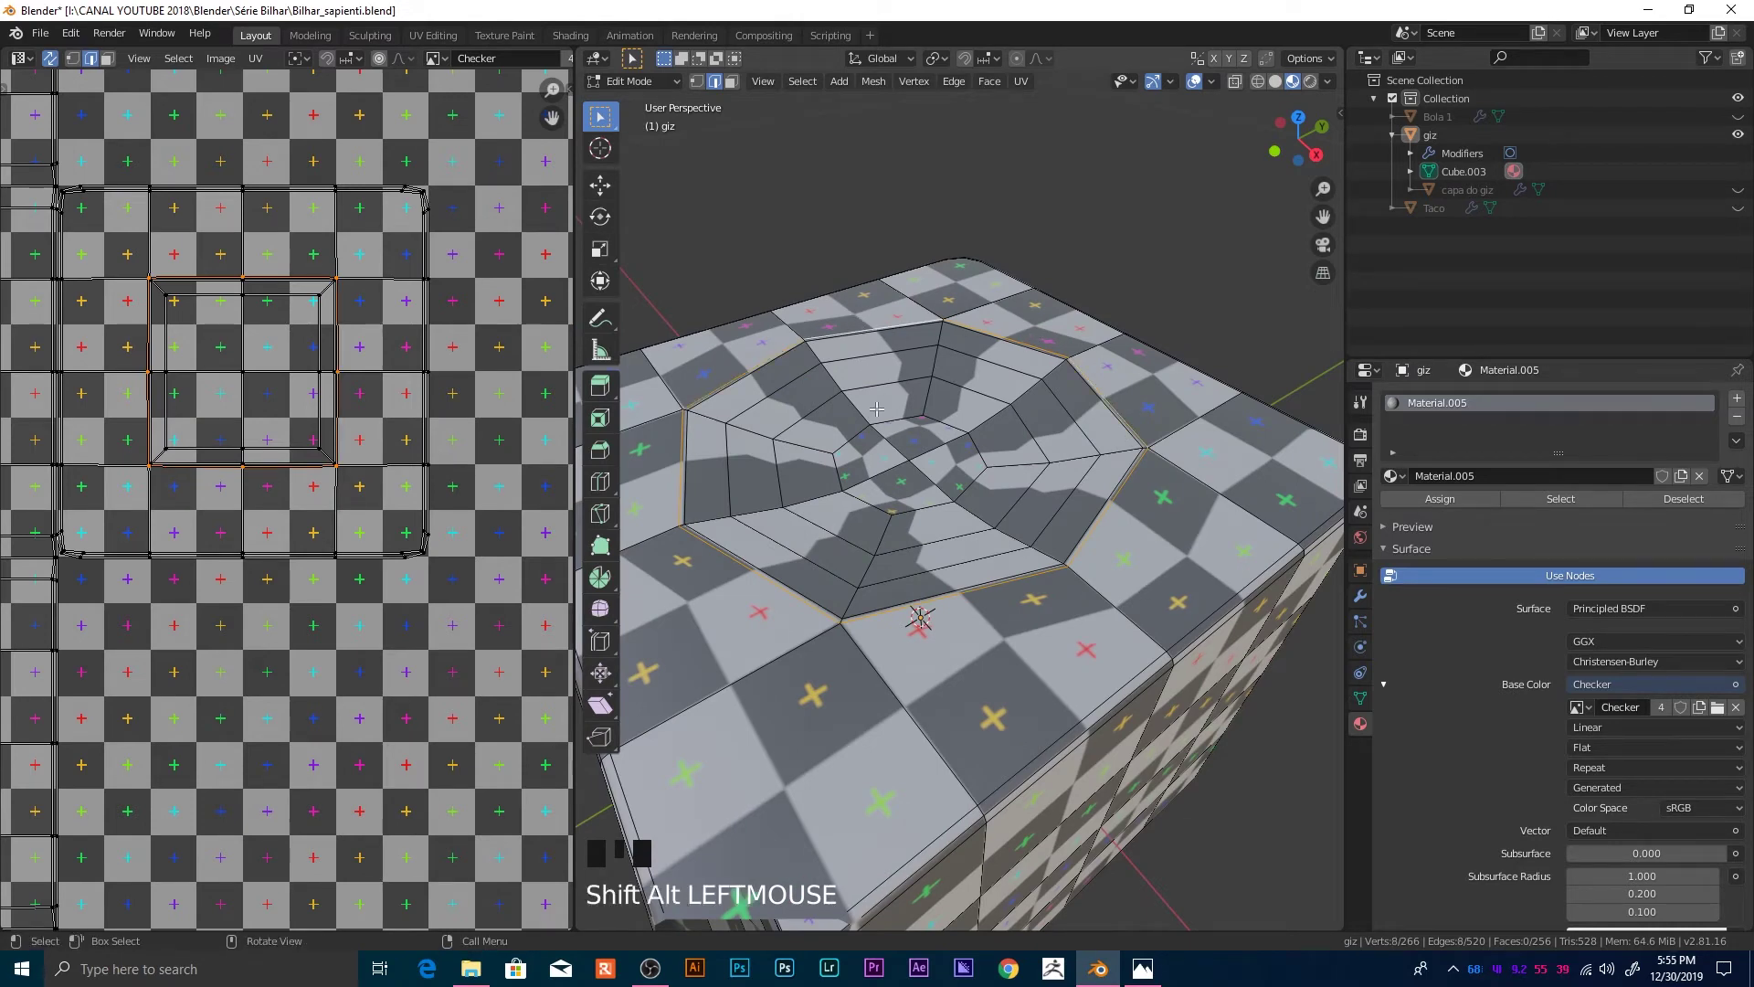
Step: Mark the top face's octagonal edge loop as a seam, then select the whole mesh
{"action": "key", "text": "u"}
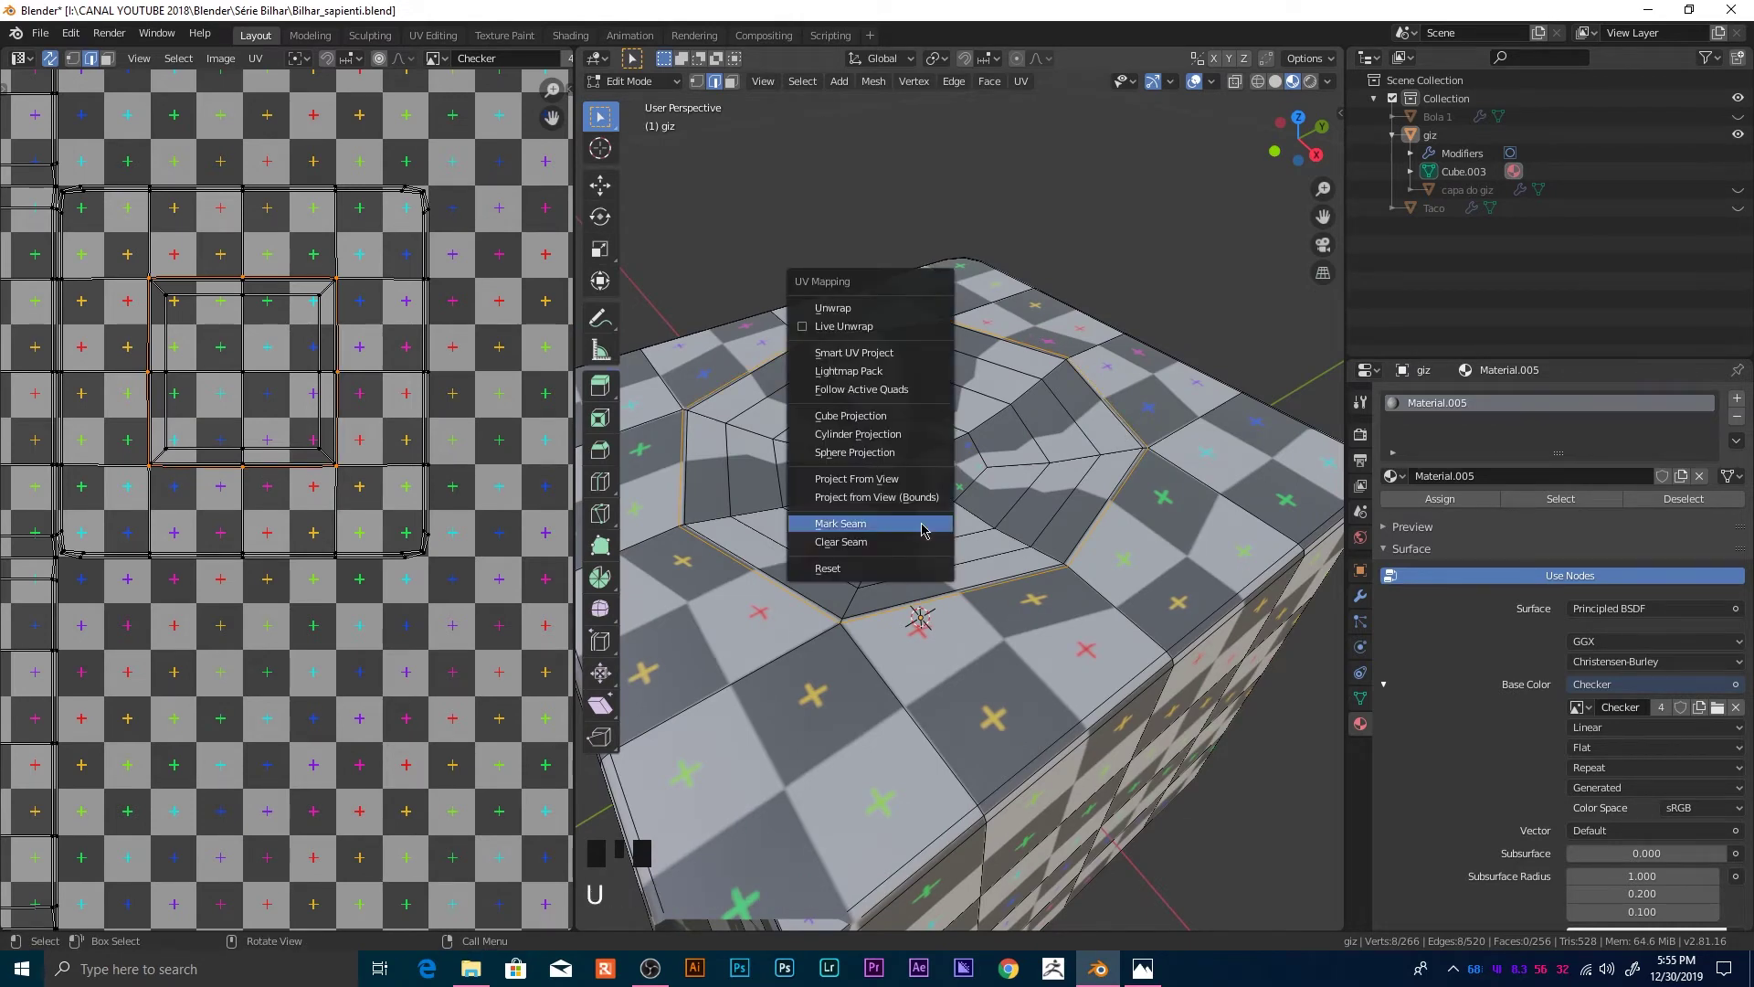
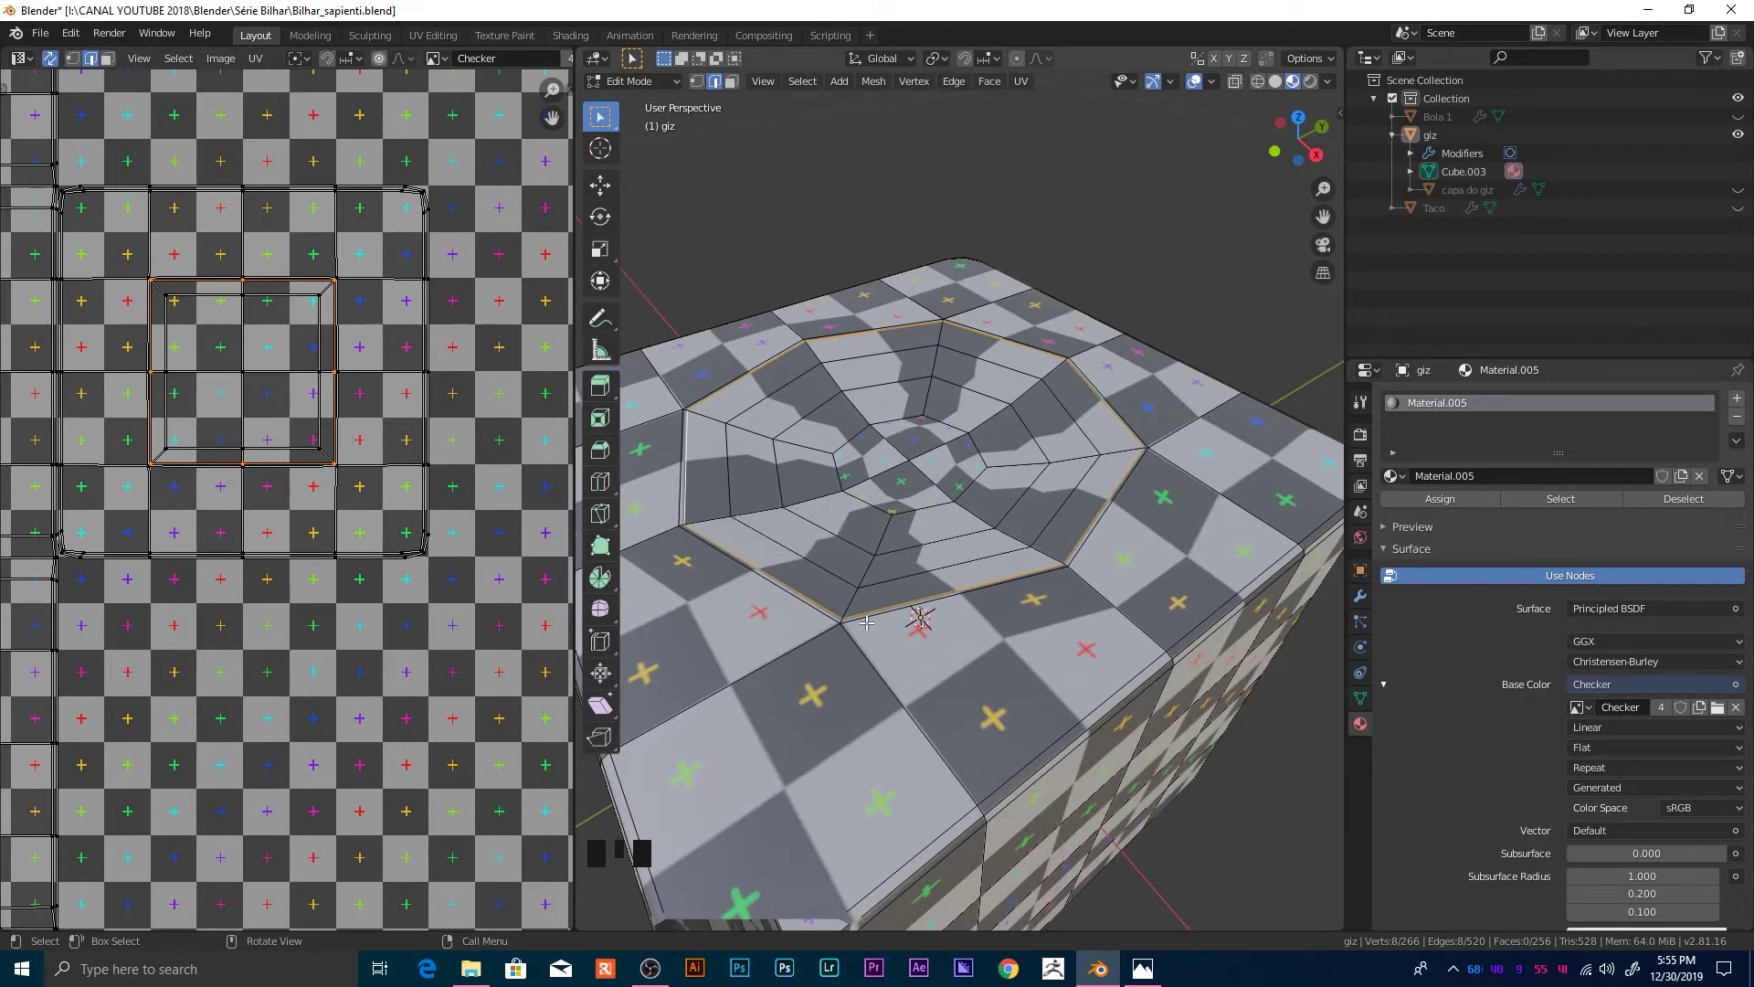
{"action": "key", "text": "u"}
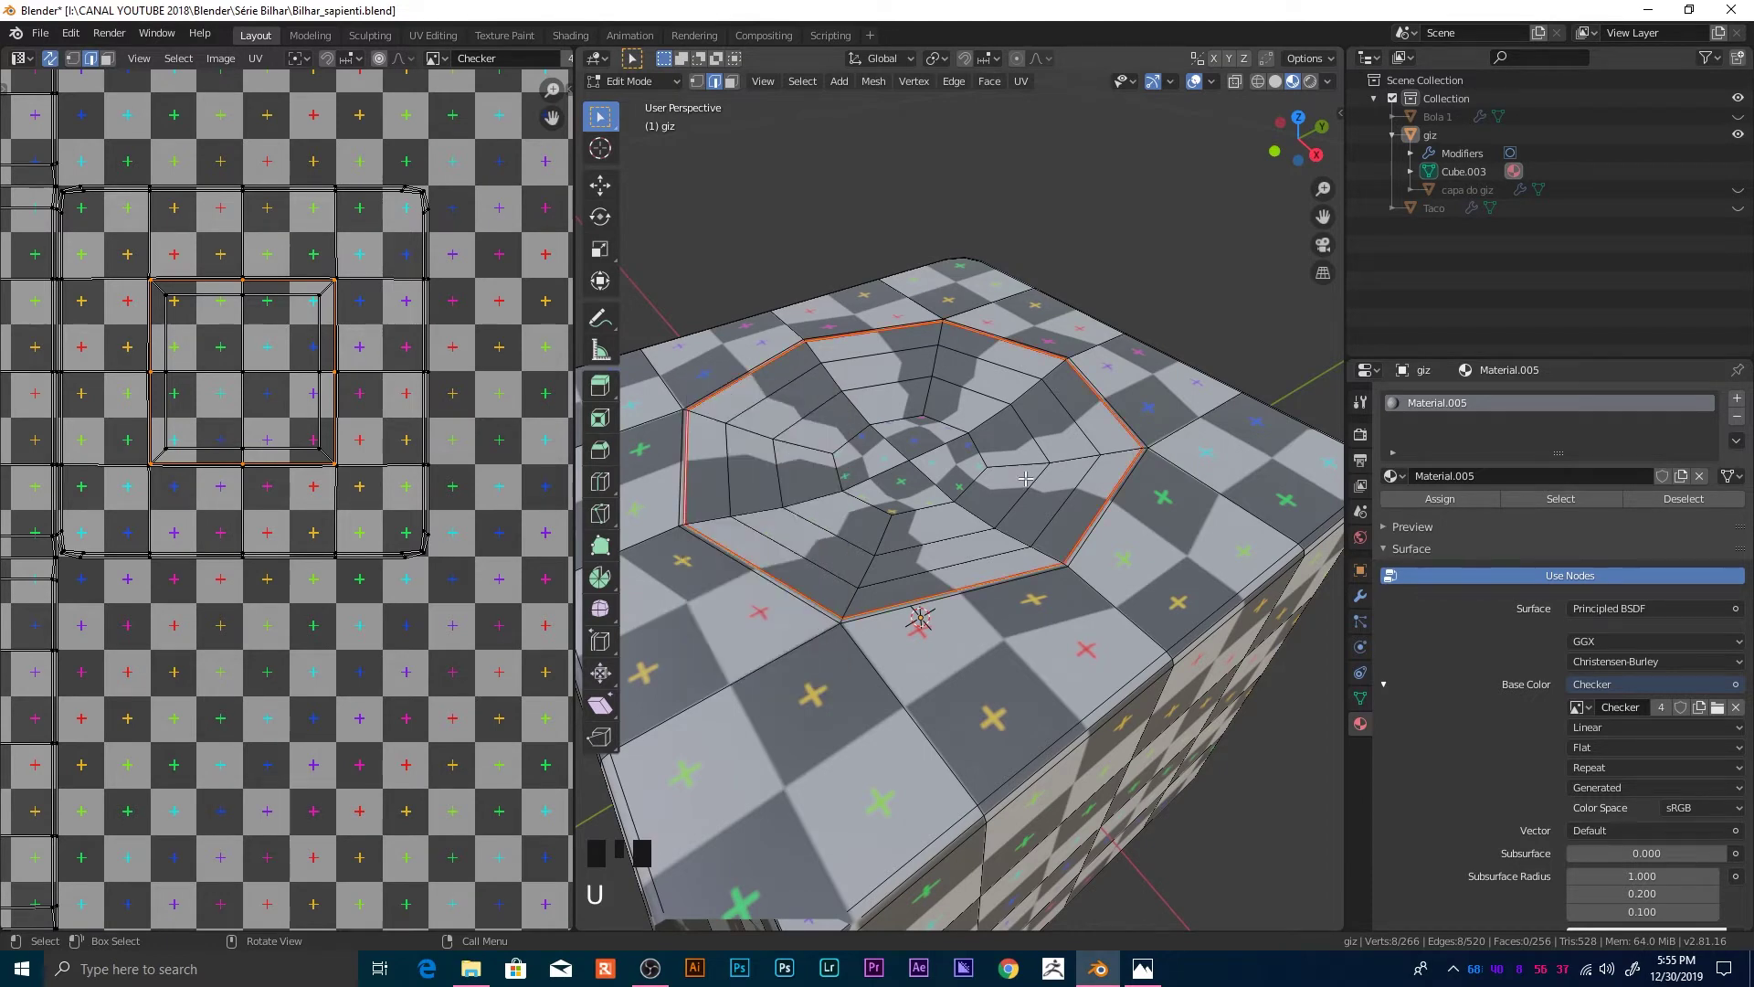
{"action": "scroll", "scroll_direction": "down", "scroll_amount": 3}
{"action": "key", "text": "a"}
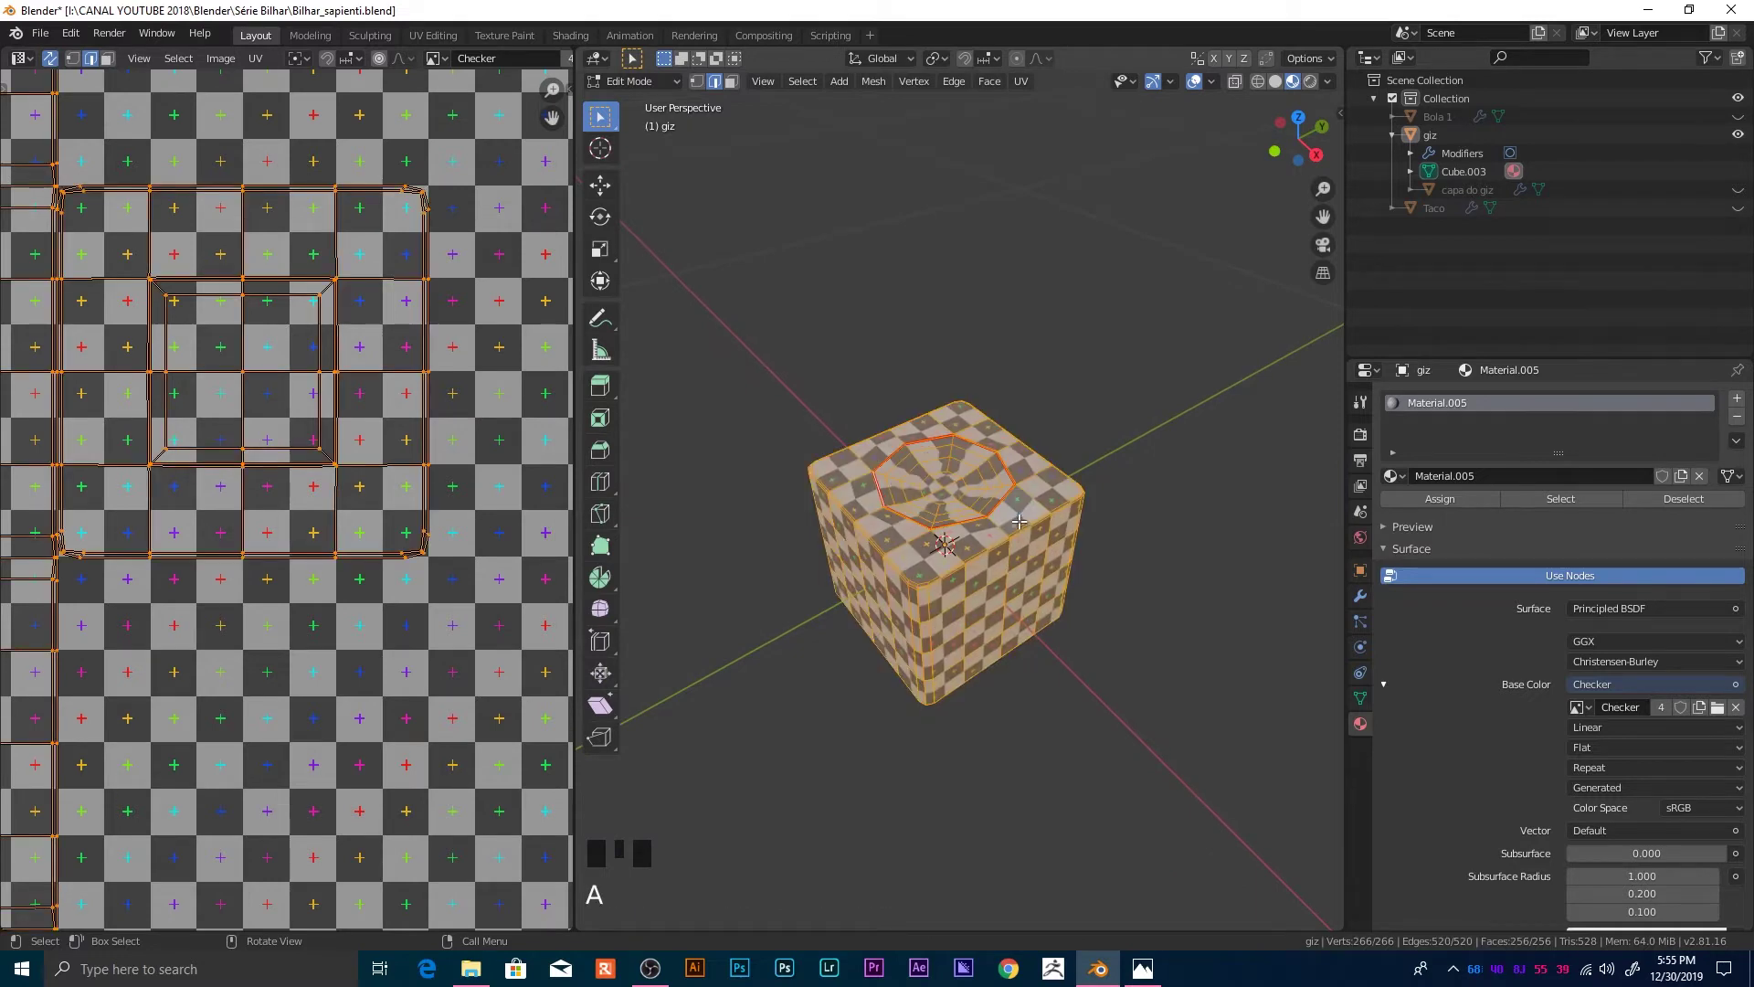
Step: Bring up the UV mapping options for the fully selected cube
{"action": "key", "text": "u"}
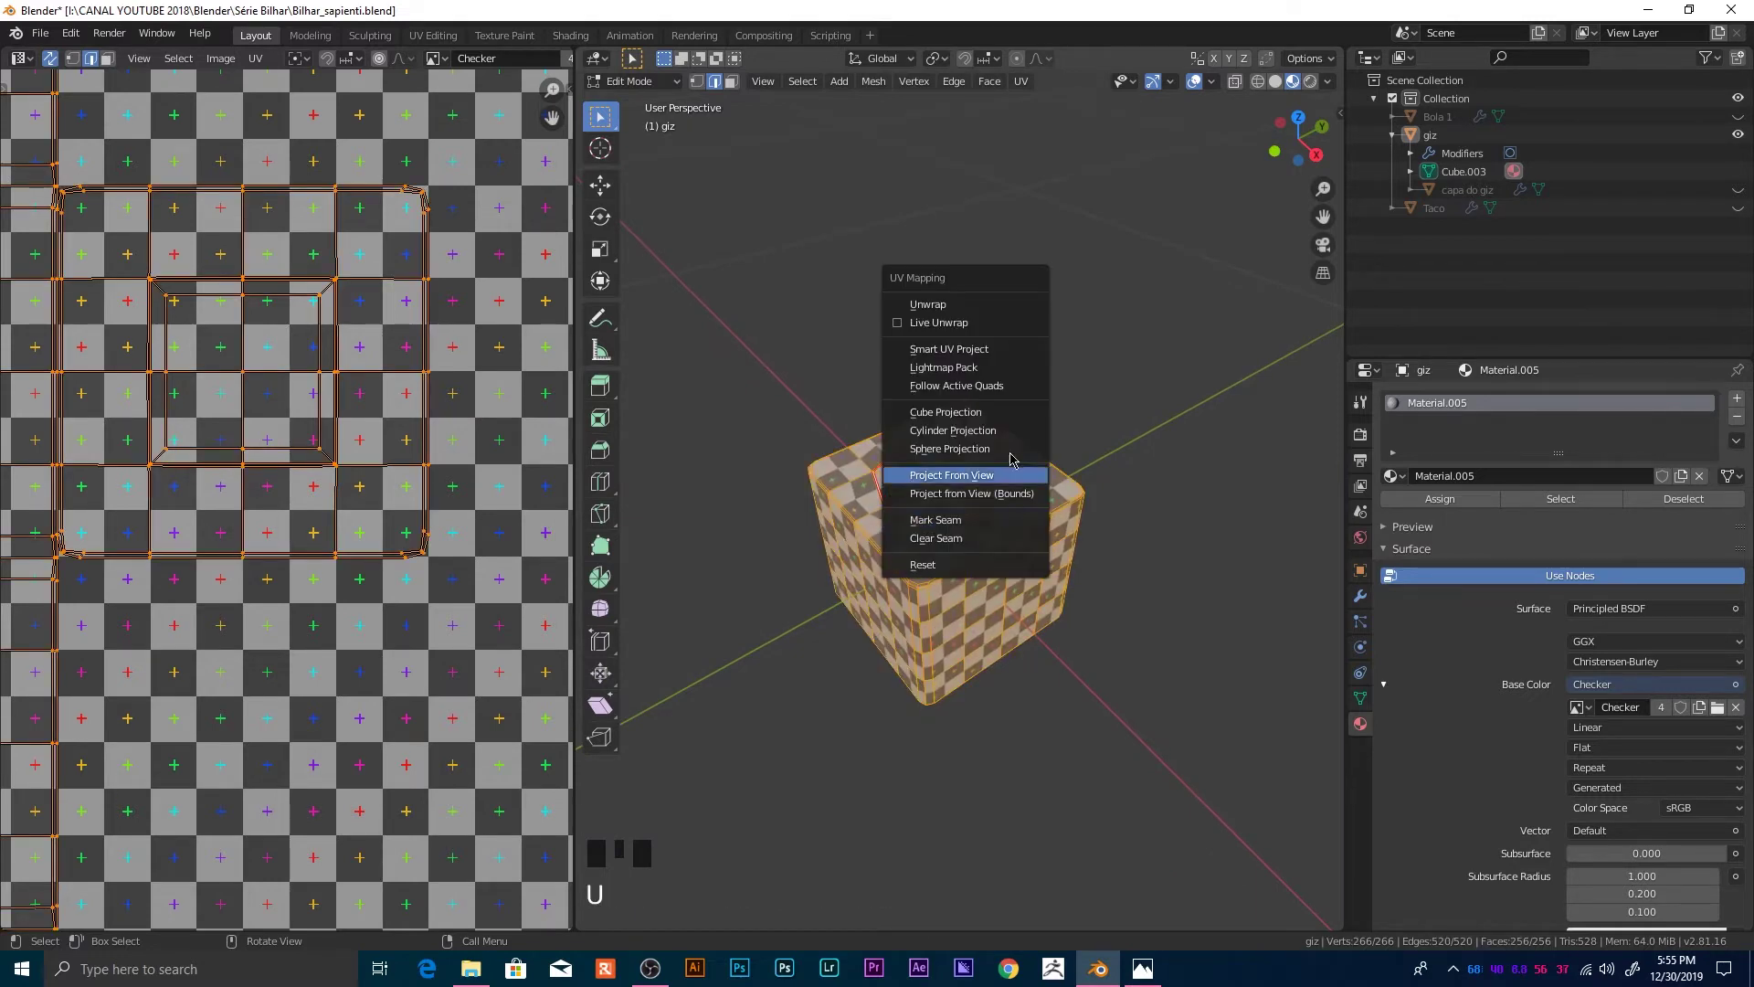
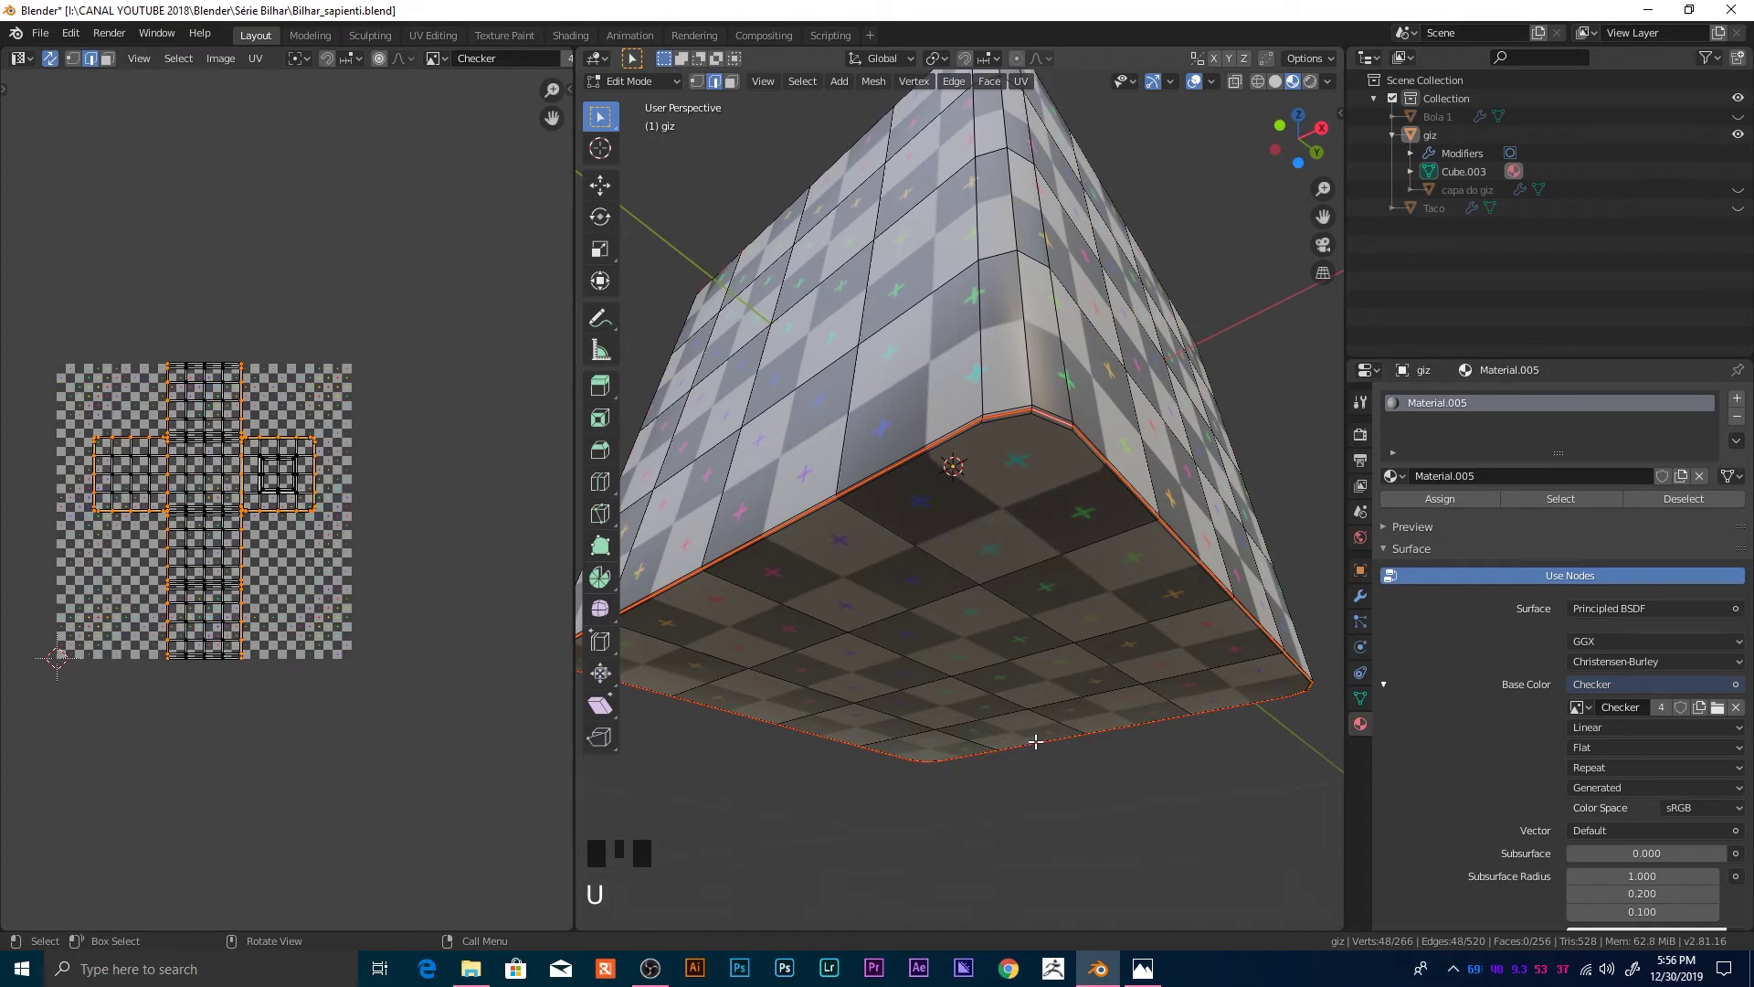
Step: Select the entire cube mesh and bring up the UV mapping options to unwrap it
{"action": "key", "text": "a"}
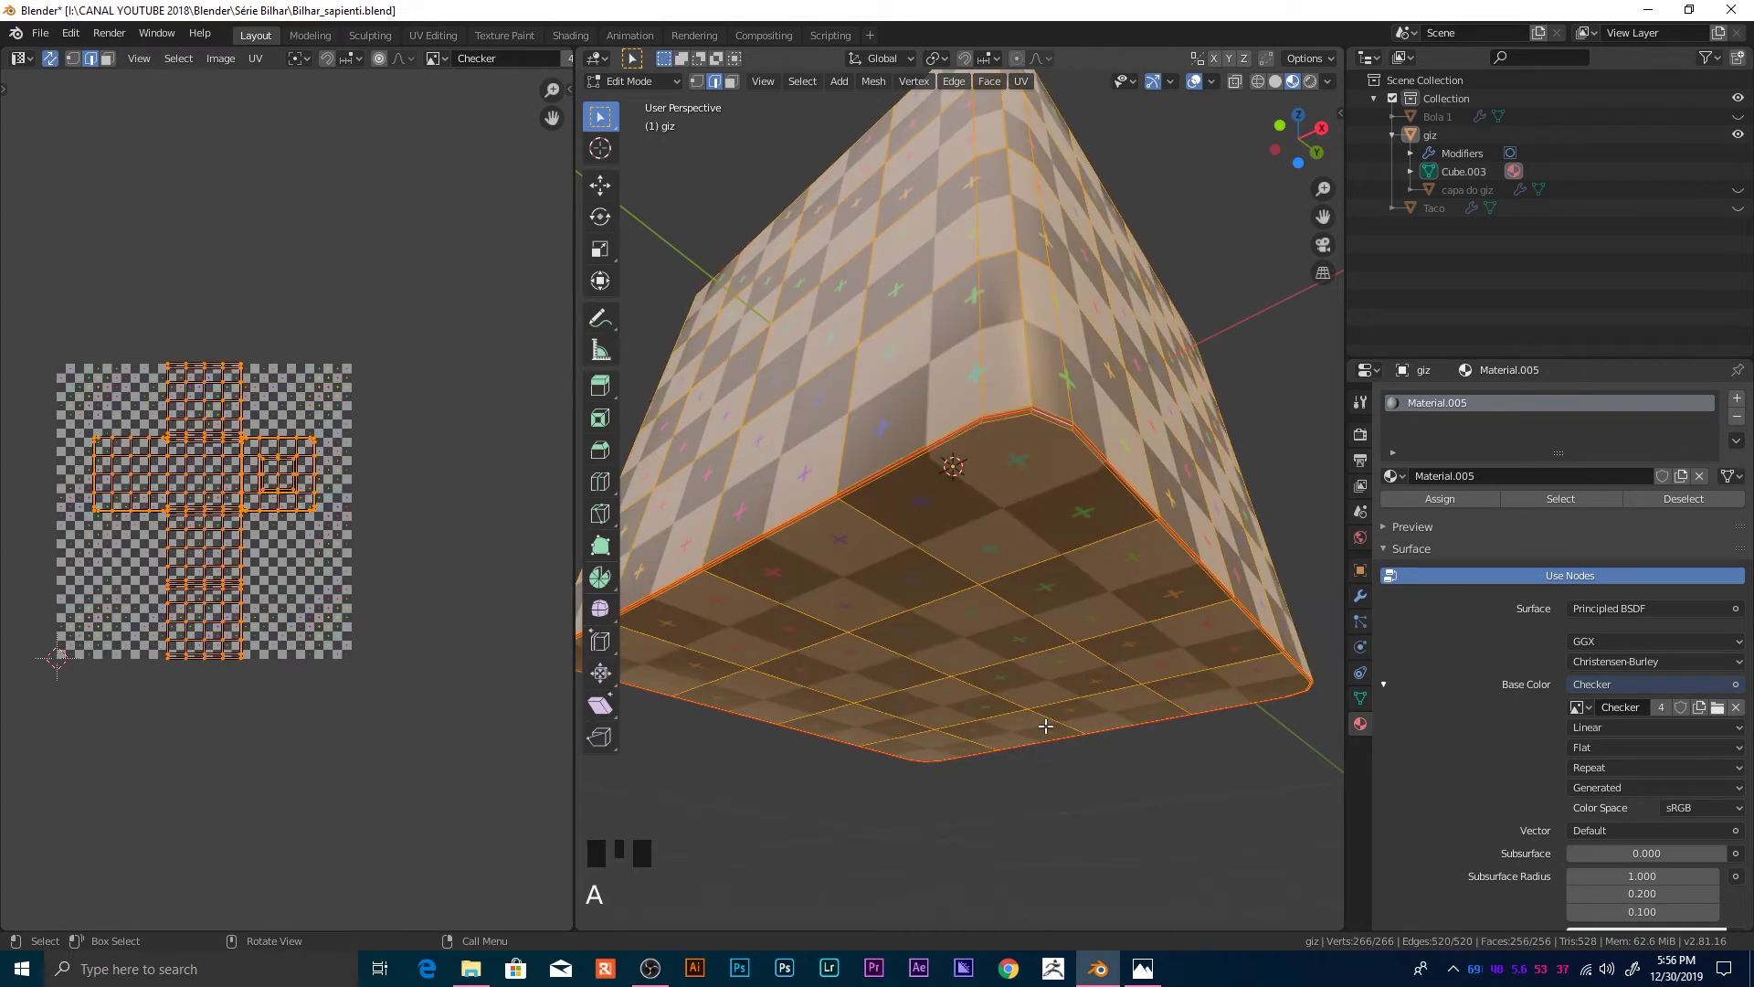
{"action": "key", "text": "u"}
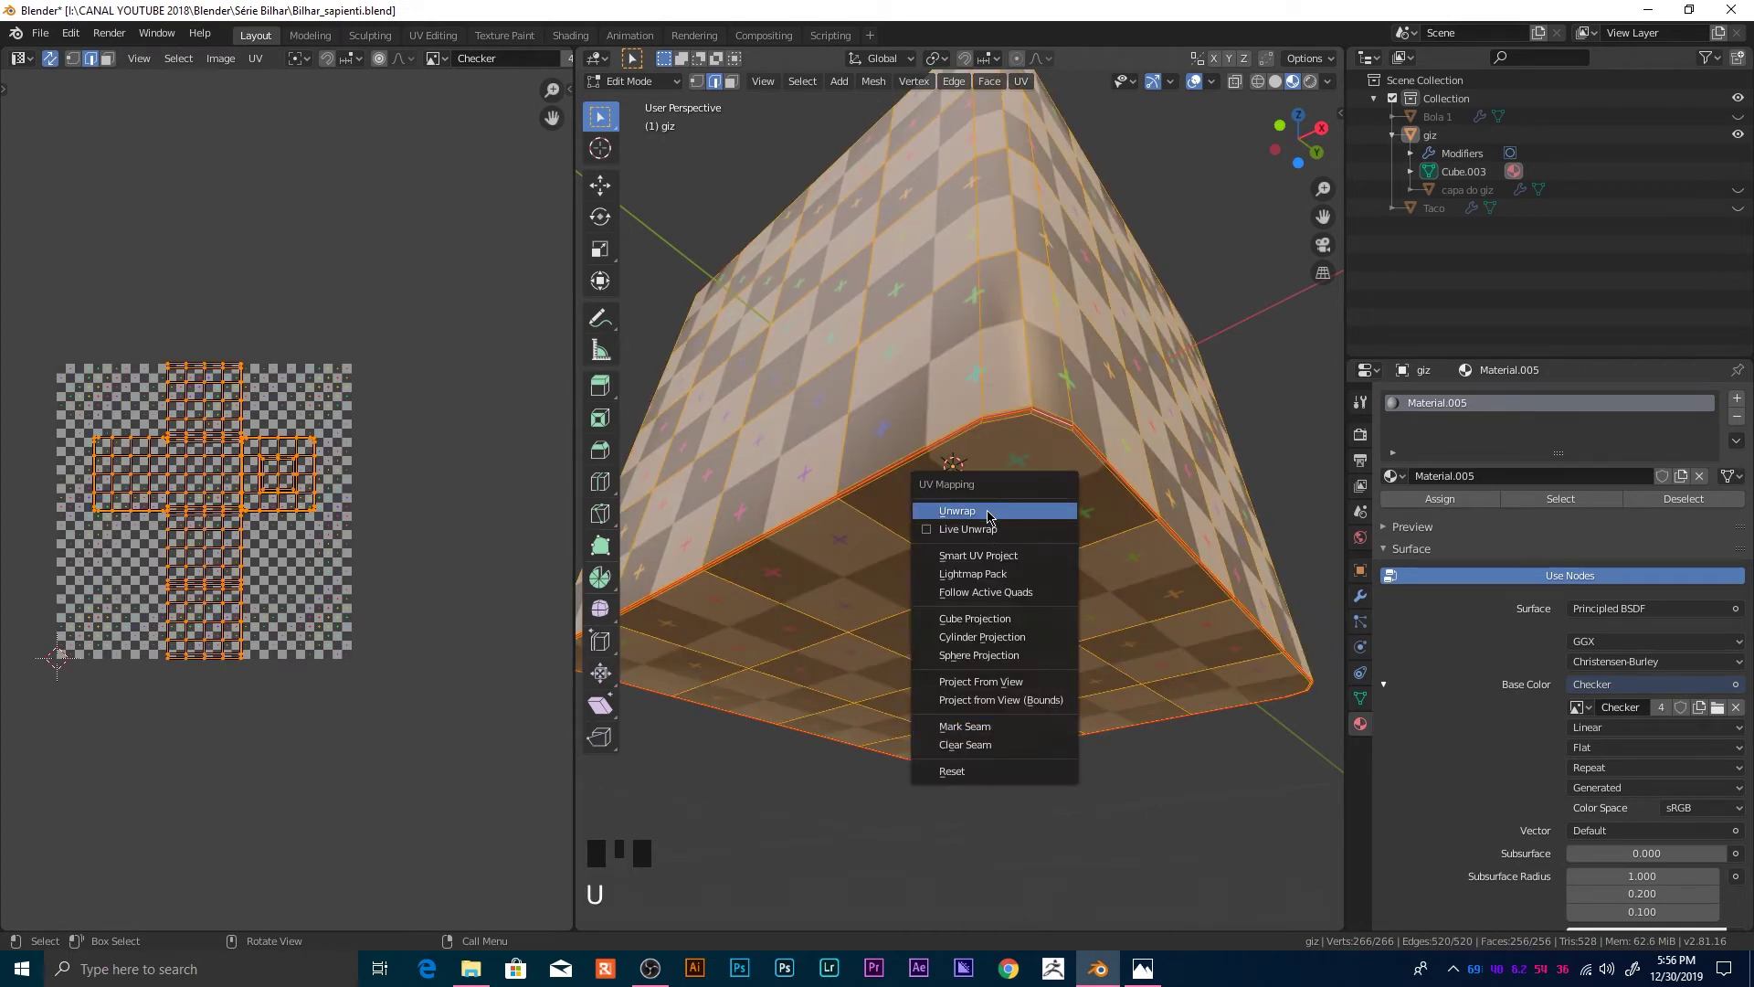
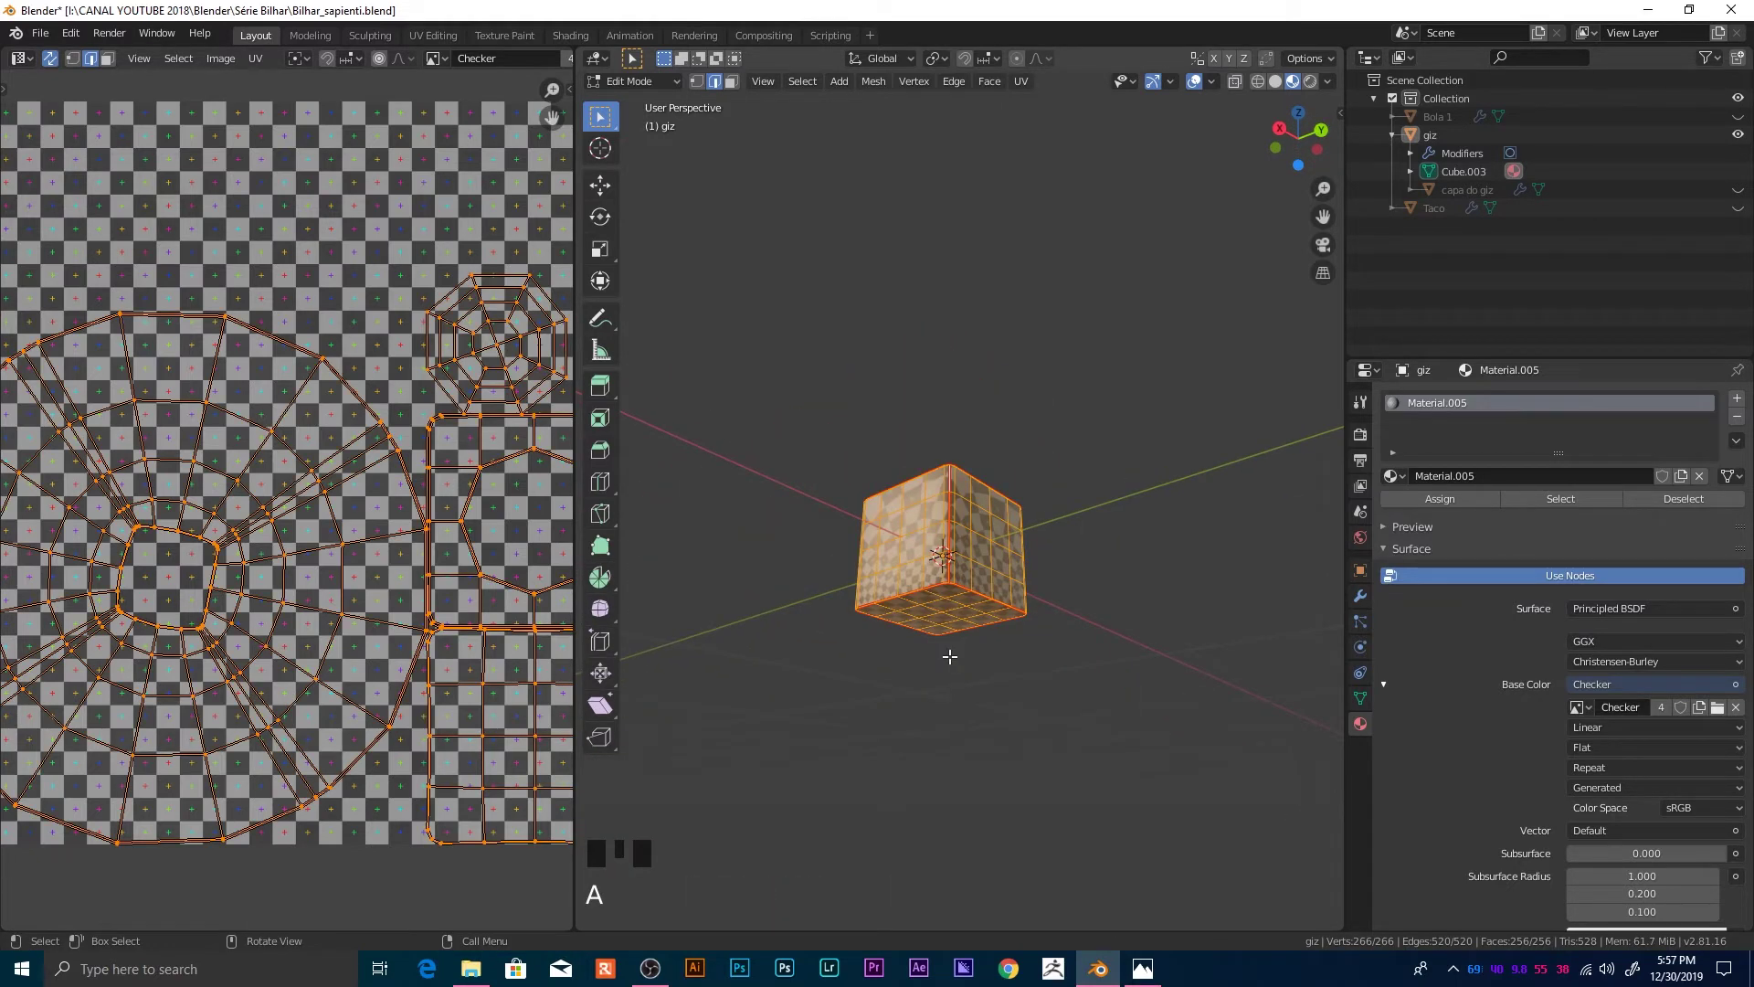
Step: Unwrap the cube into islands and pan the UV Editor to view them over the checker
{"action": "key", "text": "u"}
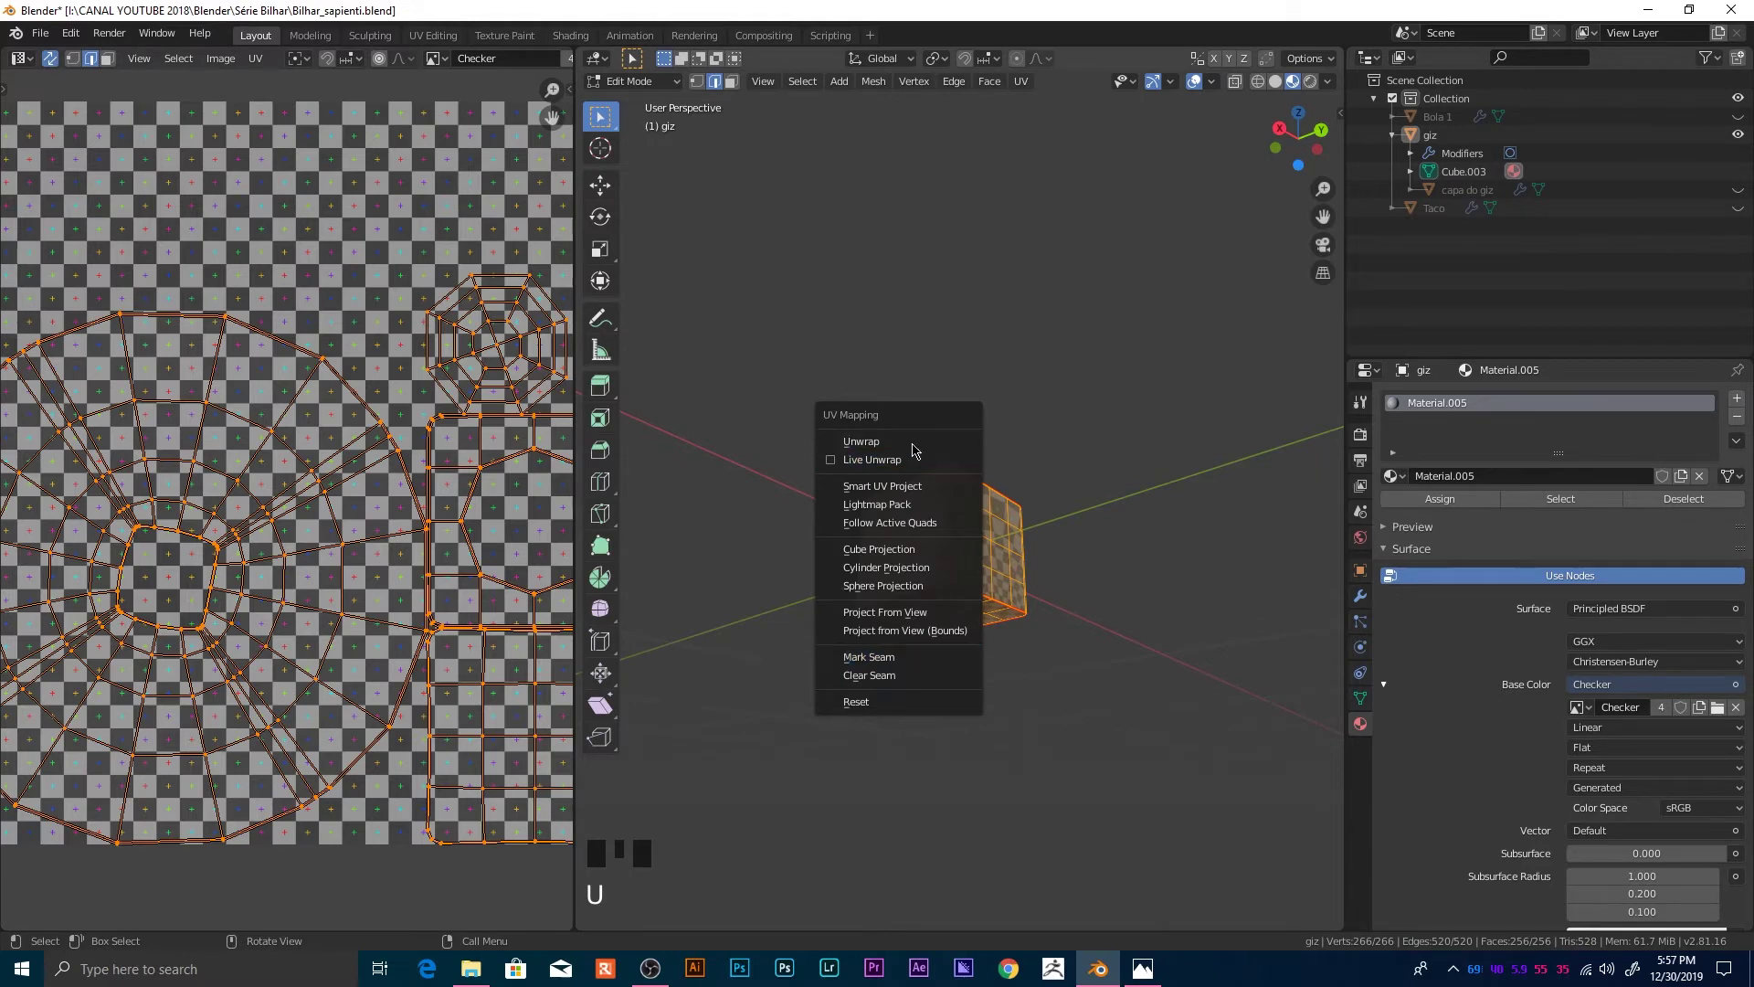
{"action": "scroll", "scroll_direction": "down", "scroll_amount": 3}
{"action": "middle_click", "coordinate": [413, 559]}
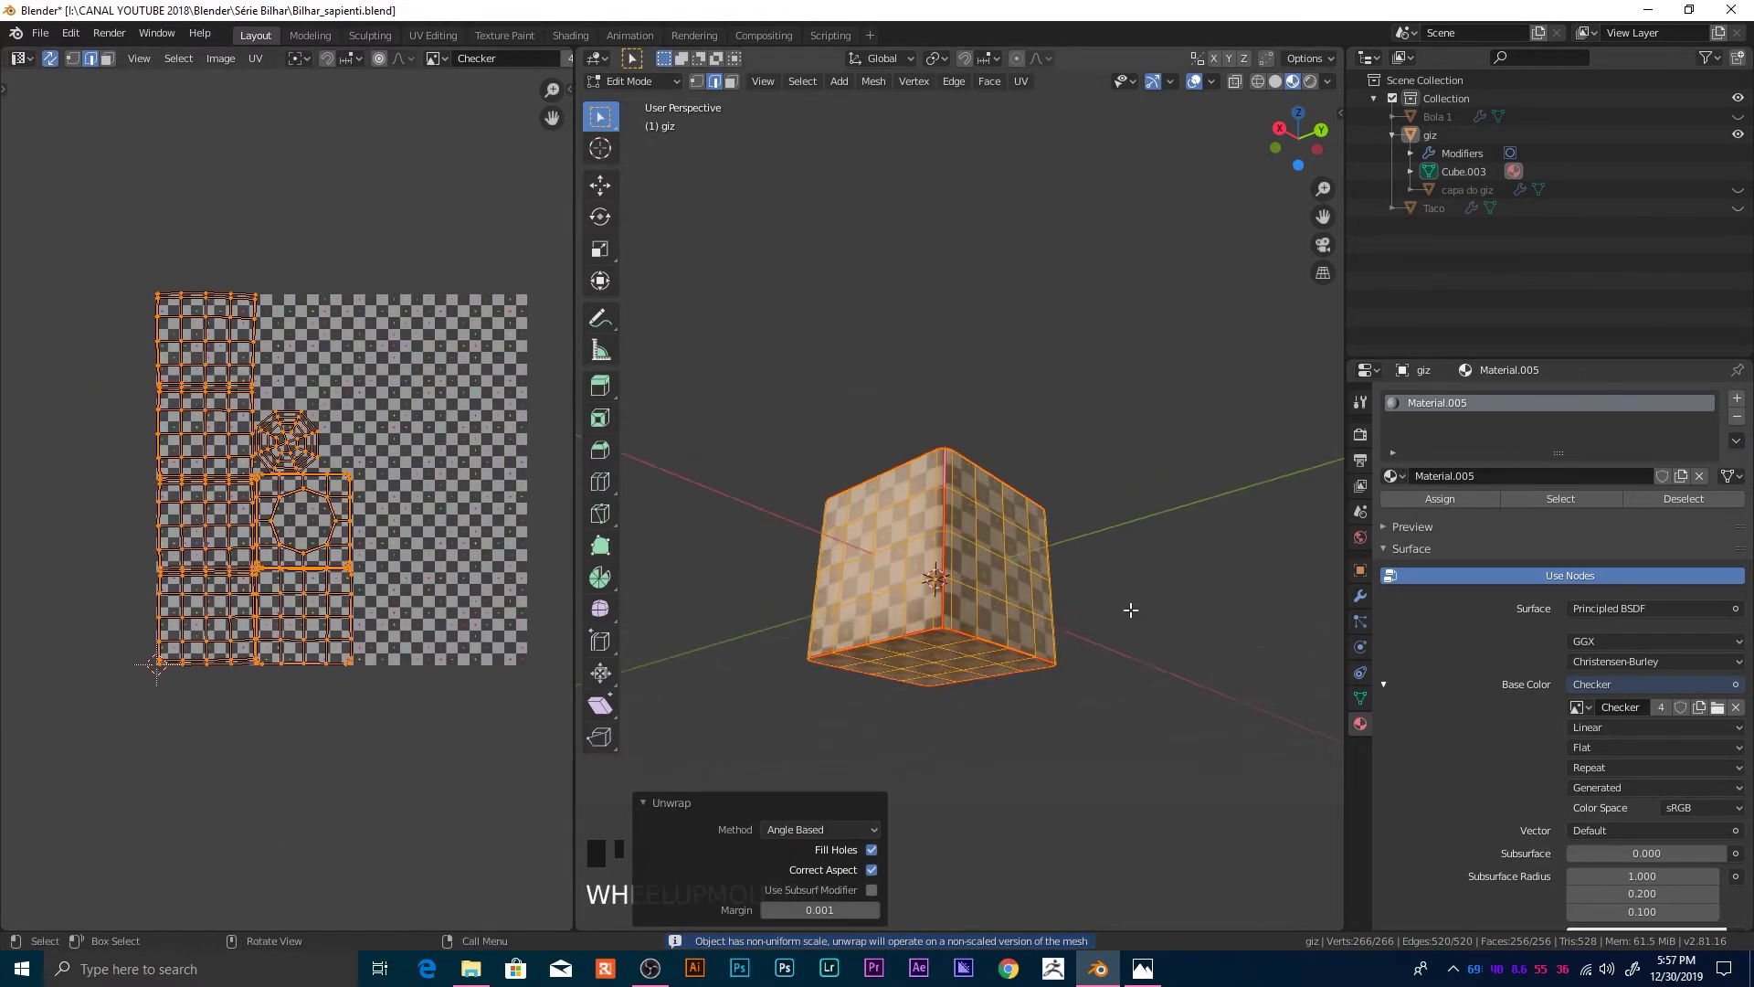
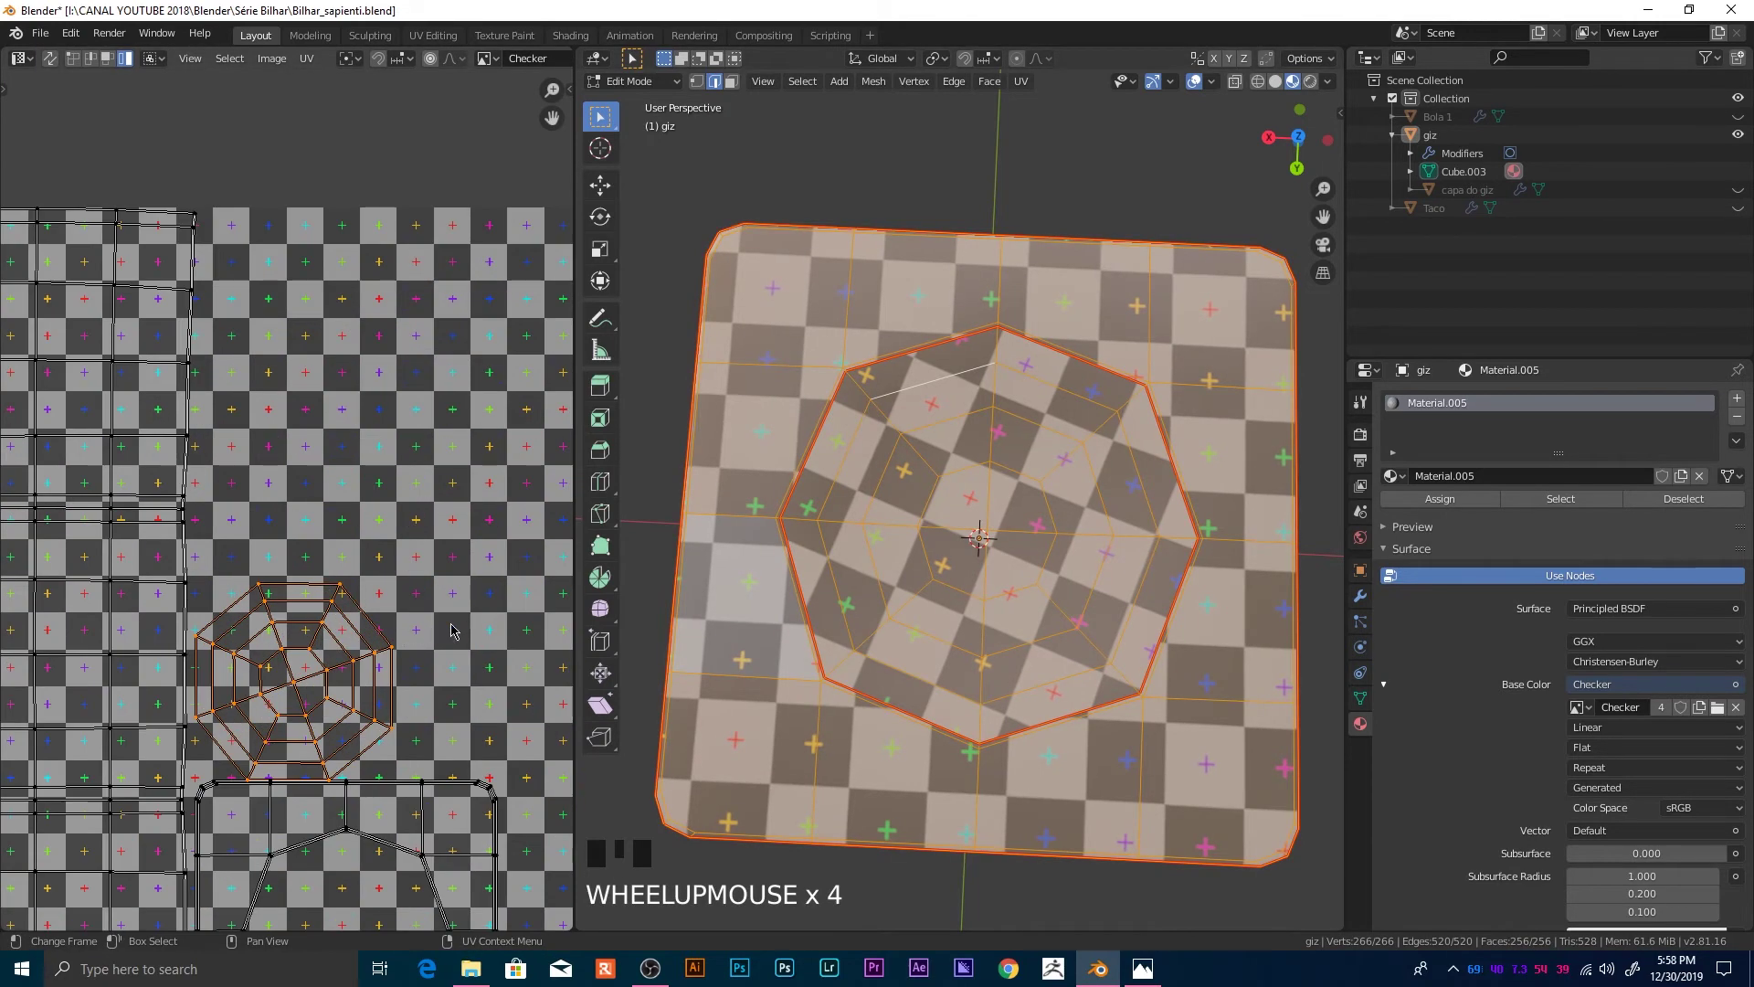
Step: Rotate and move the octagonal cap island across the checker in the UV Editor
{"action": "key", "text": "r"}
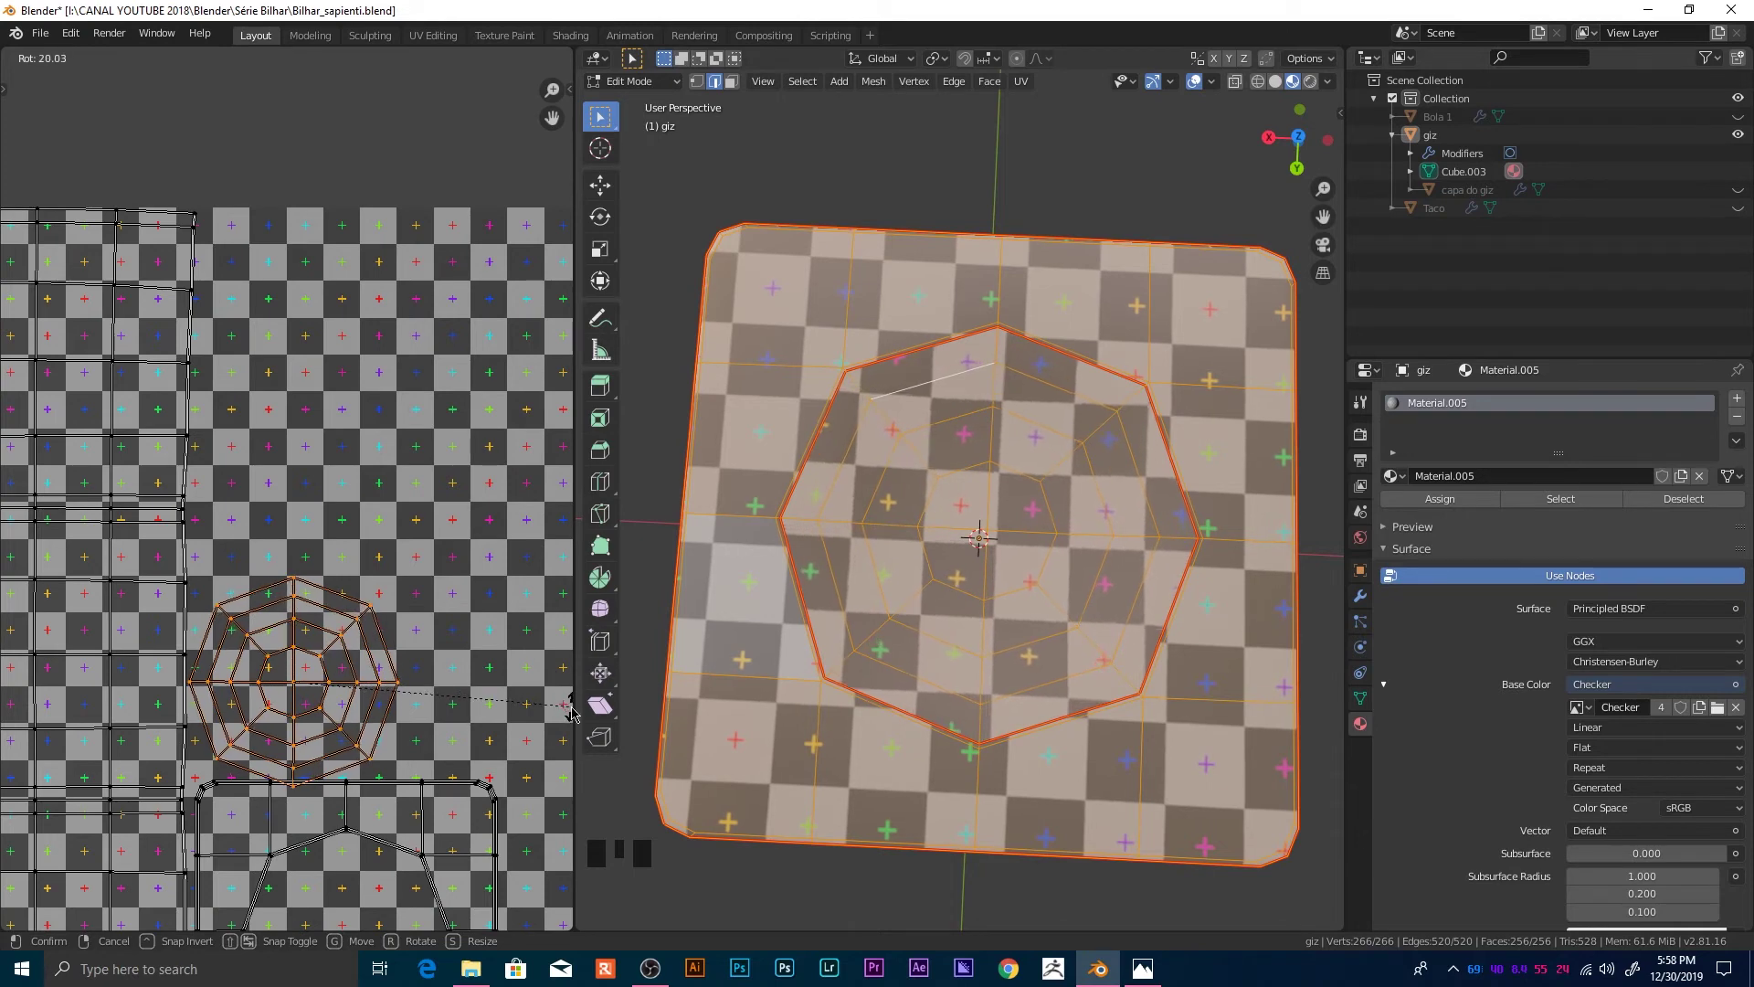
{"action": "key", "text": "g"}
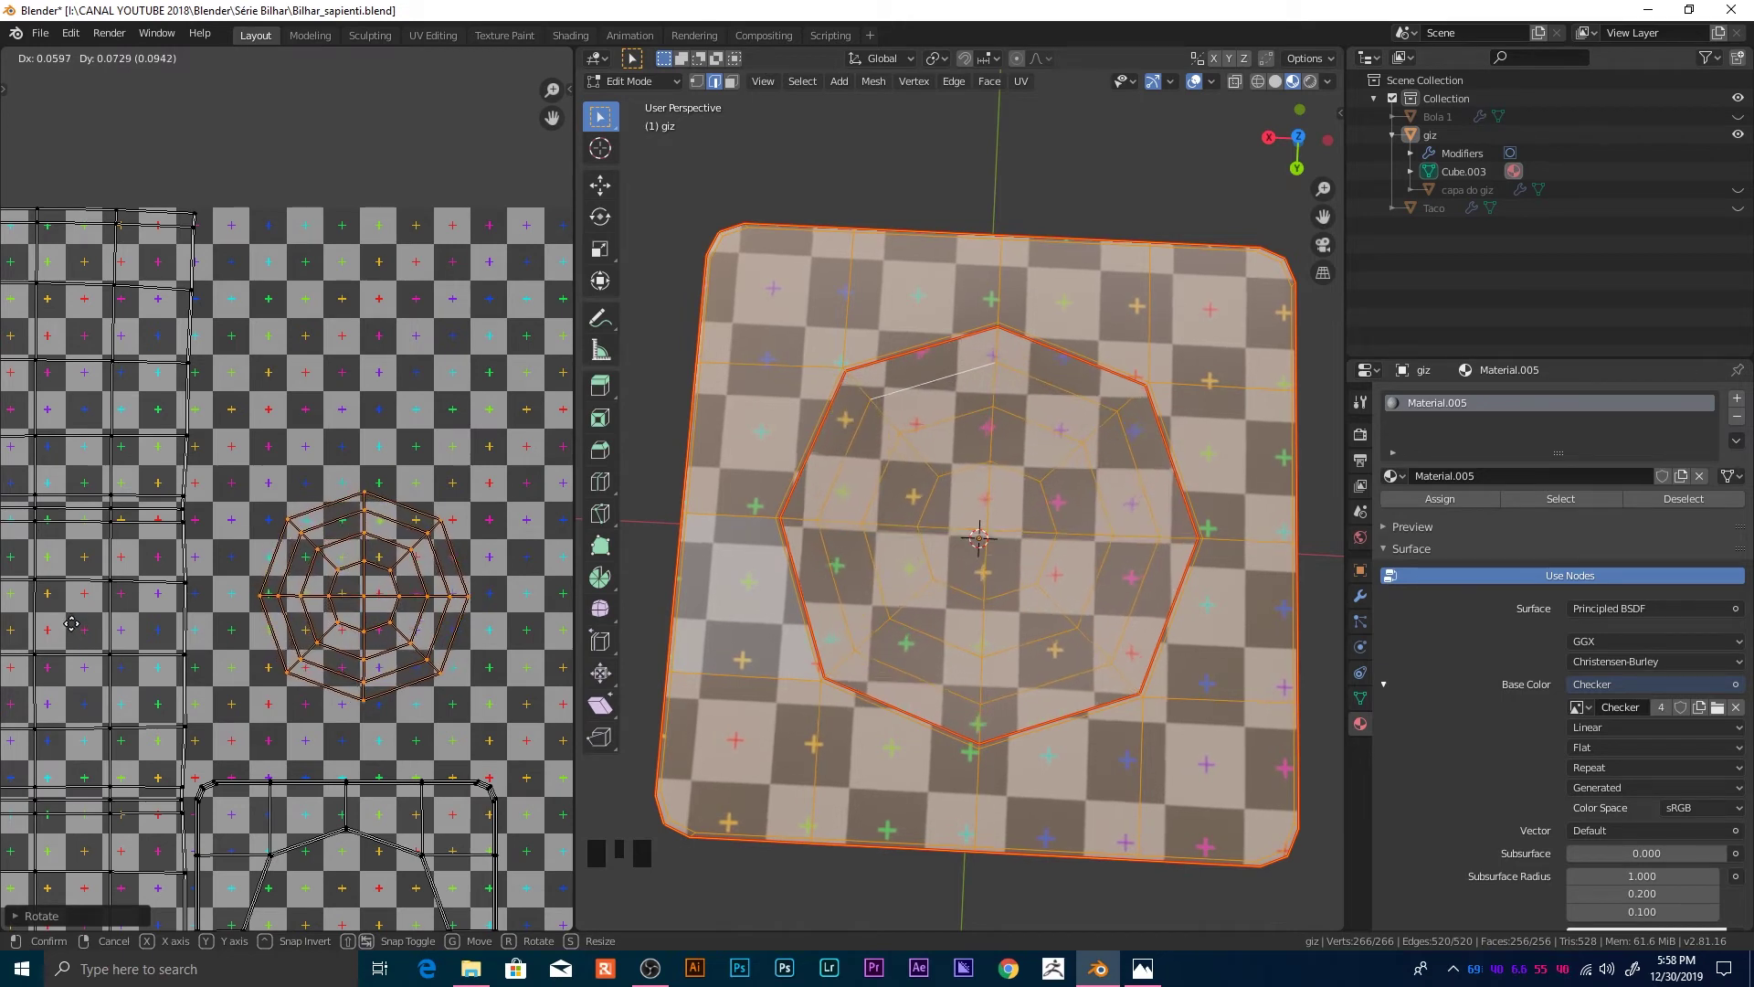
{"action": "key", "text": "r"}
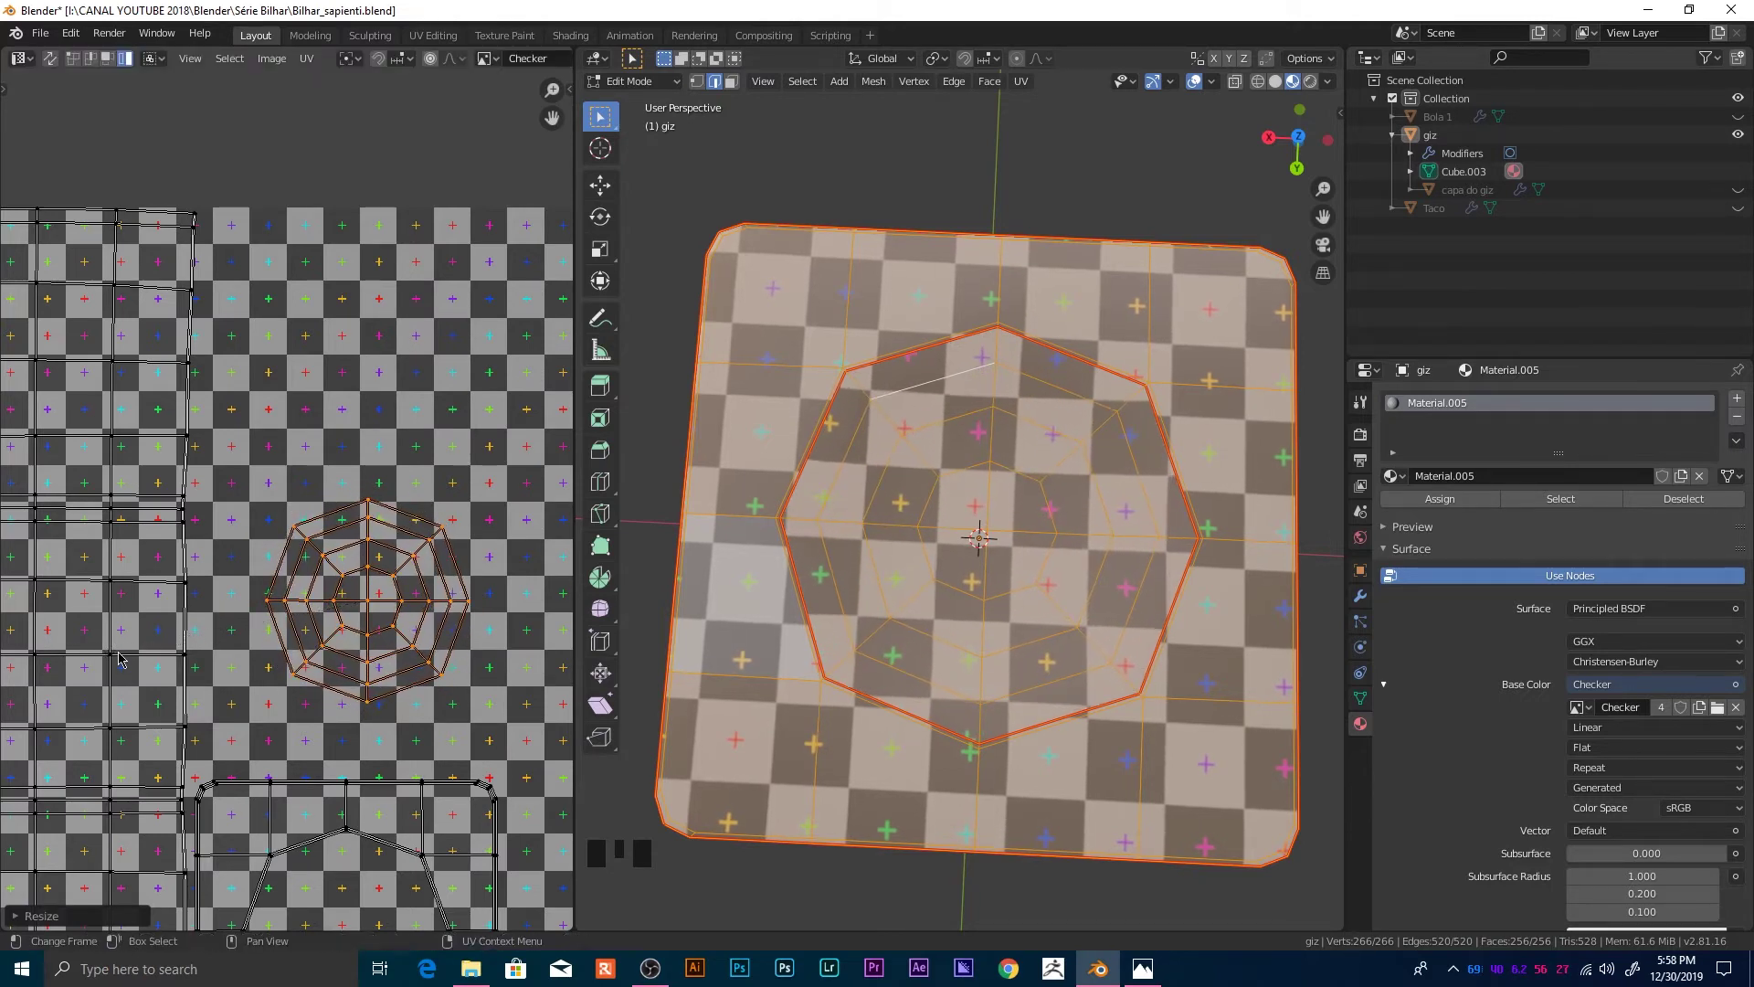
{"action": "key", "text": "g"}
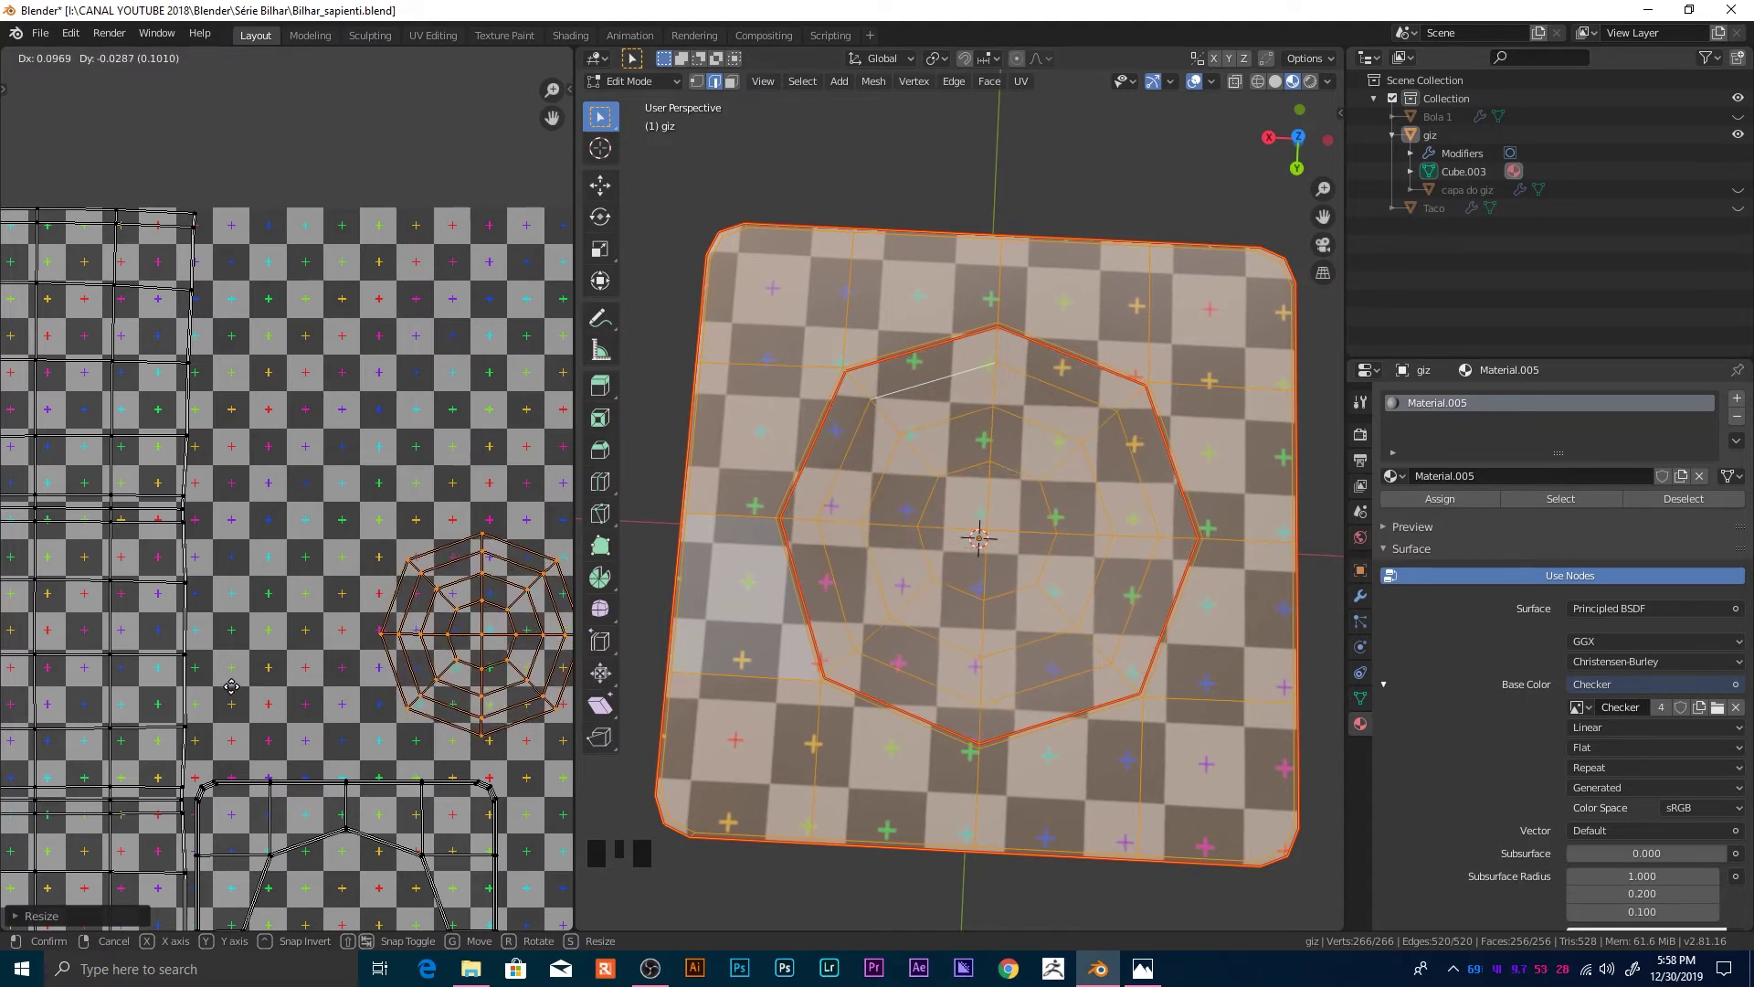
Step: Return to Object Mode and orbit around the textured chalk cube
{"action": "key", "text": "Tab"}
{"action": "scroll", "scroll_direction": "down", "scroll_amount": 3}
{"action": "left_click_drag", "start_coordinate": [889, 715], "coordinate": [1101, 593]}
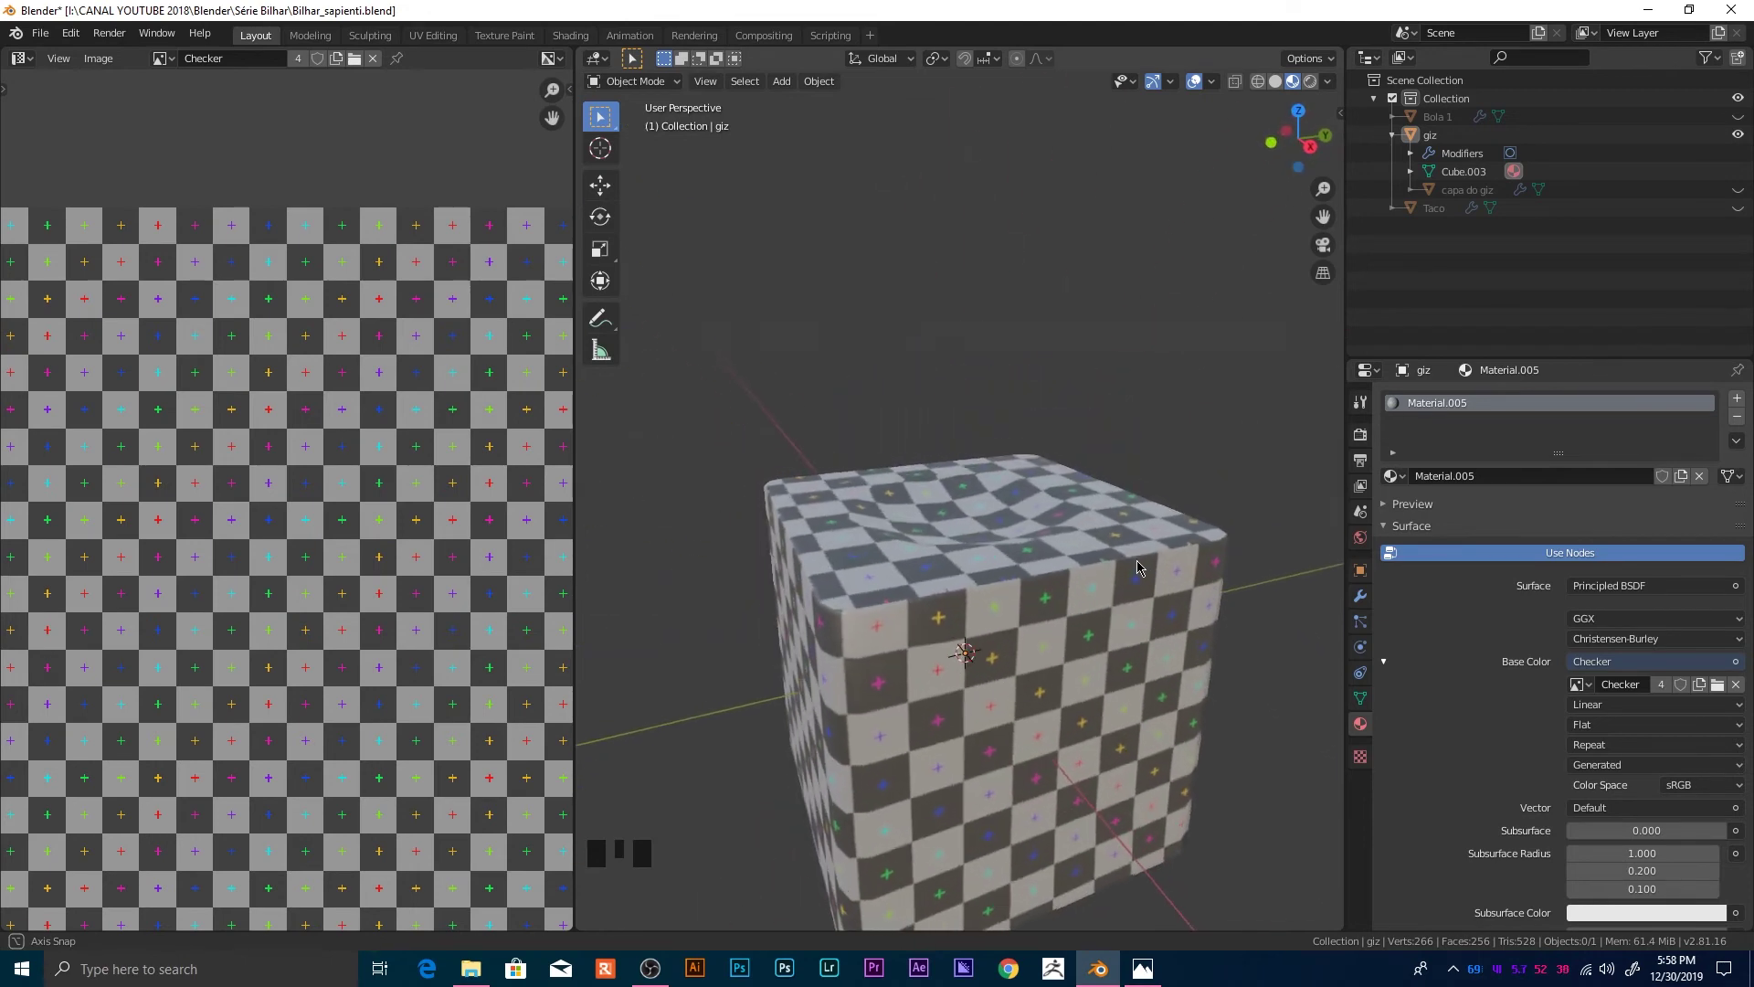
Step: Toggle in and out of Edit Mode on the chalk cube while inspecting it, then save the file
{"action": "scroll", "scroll_direction": "down", "scroll_amount": 3}
{"action": "scroll", "scroll_direction": "up", "scroll_amount": 3}
{"action": "key", "text": "Tab"}
{"action": "scroll", "scroll_direction": "up", "scroll_amount": 3}
{"action": "scroll", "scroll_direction": "up", "scroll_amount": 3}
{"action": "scroll", "scroll_direction": "down", "scroll_amount": 3}
{"action": "key", "text": "Tab"}
{"action": "scroll", "scroll_direction": "down", "scroll_amount": 3}
{"action": "left_click_drag", "start_coordinate": [1129, 681], "coordinate": [1197, 717]}
{"action": "key", "text": "Tab"}
{"action": "key", "text": "Tab"}
{"action": "key", "text": "ctrl+s"}
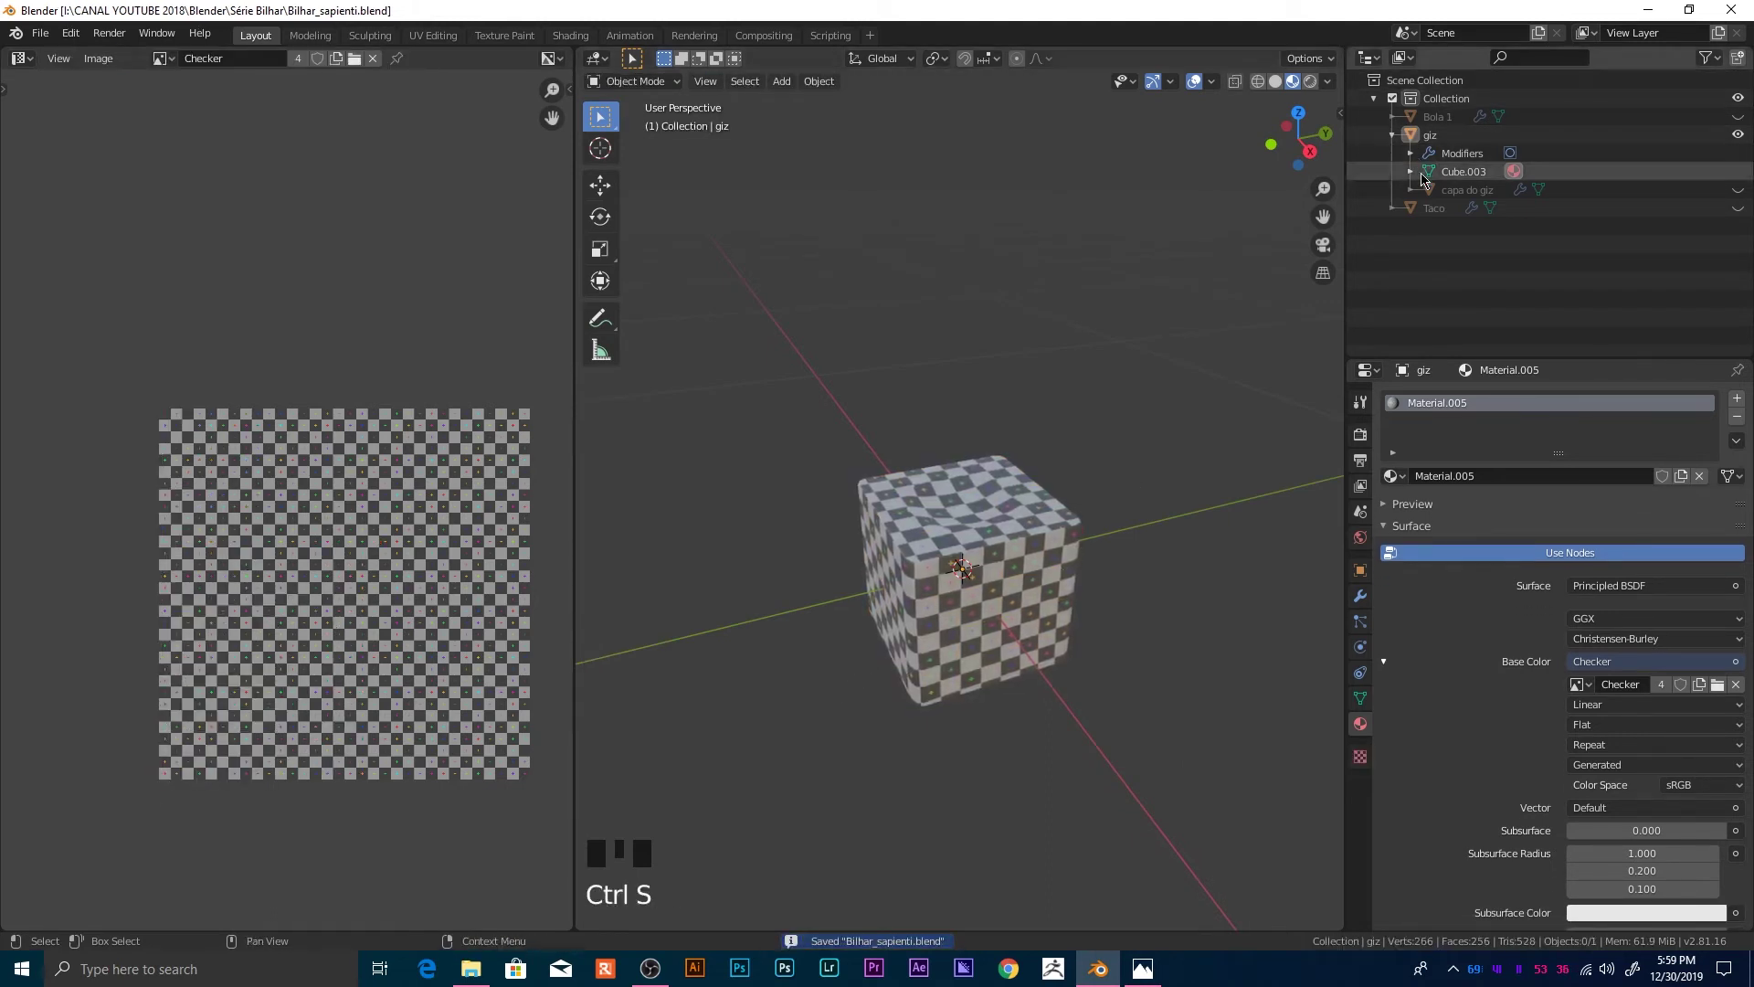
Step: Expand and collapse the chalk and cap entries in the Outliner and hide the chalk cube
{"action": "left_click", "coordinate": [1415, 184]}
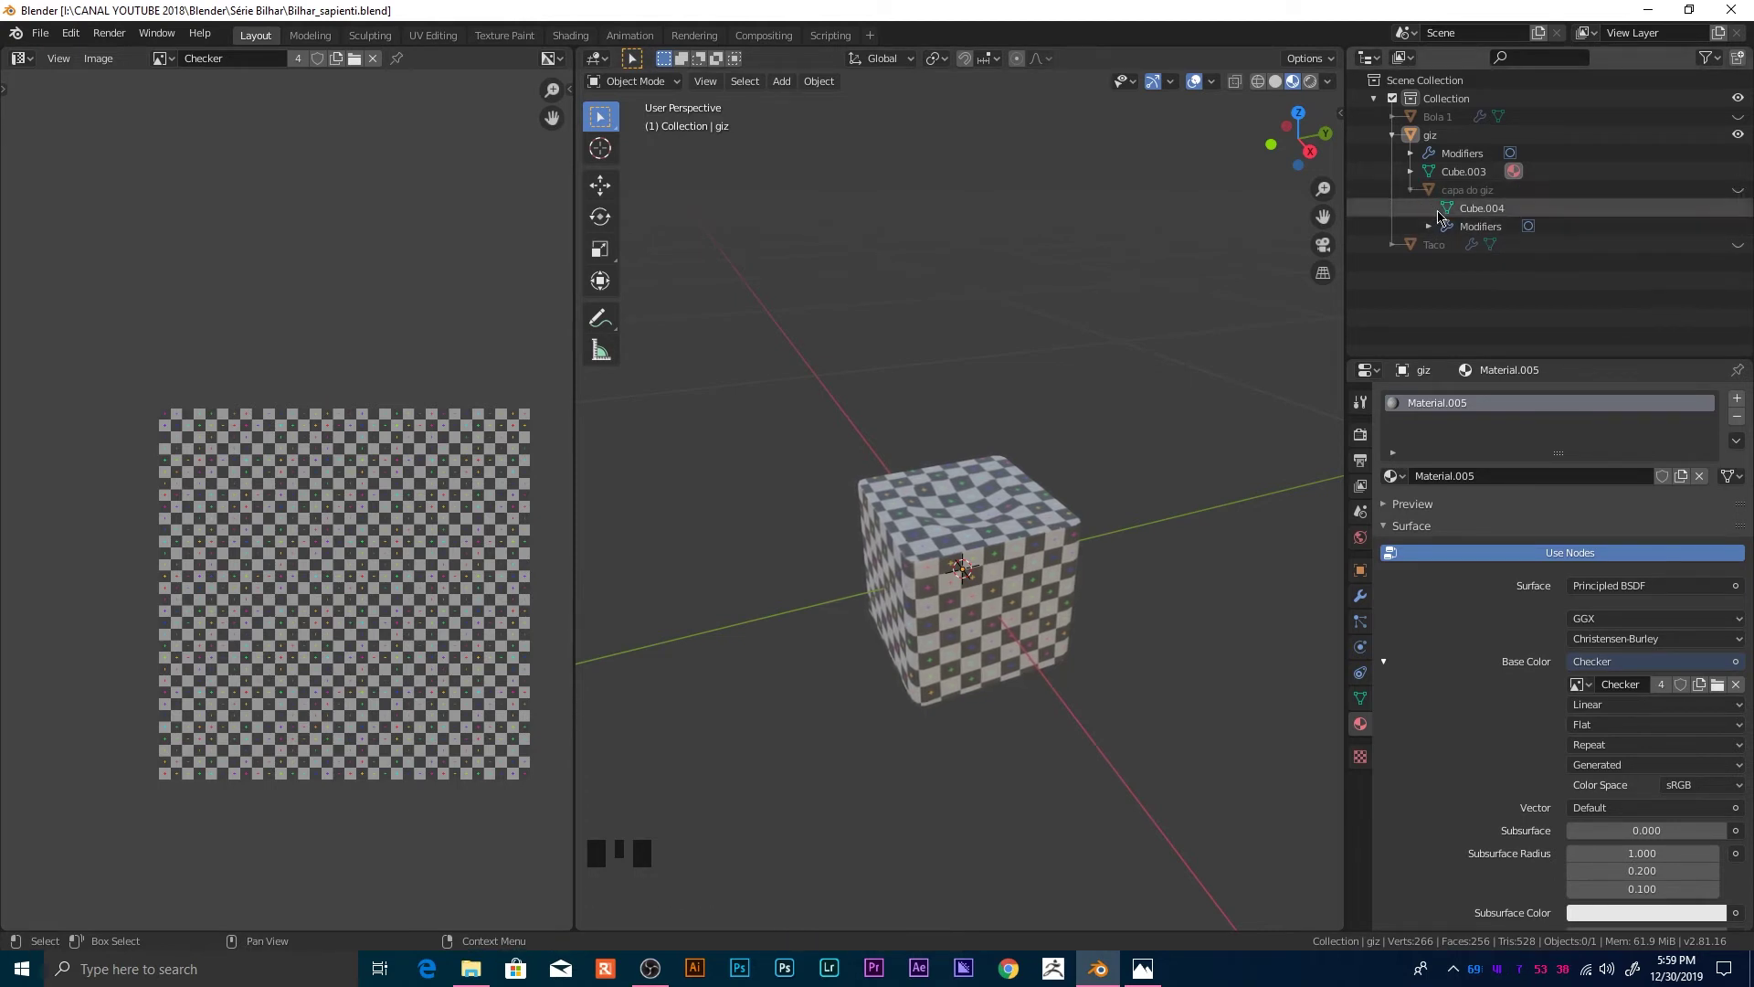
{"action": "left_click", "coordinate": [1416, 194]}
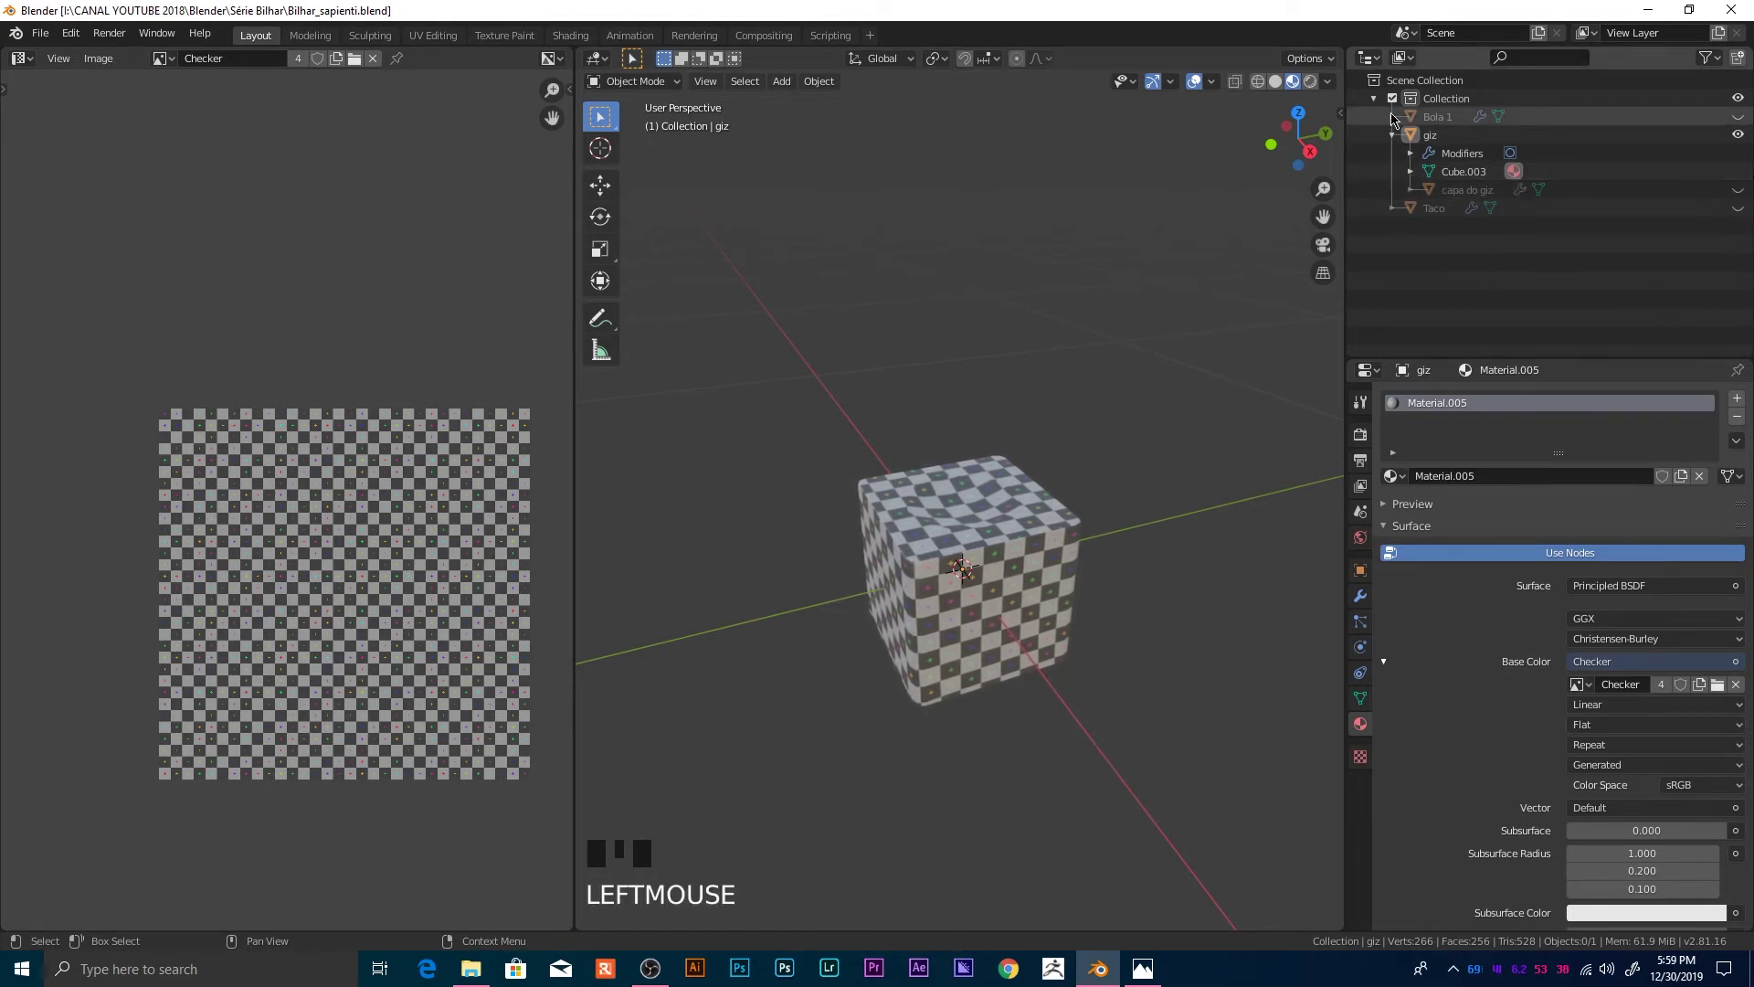
{"action": "left_click", "coordinate": [1400, 143]}
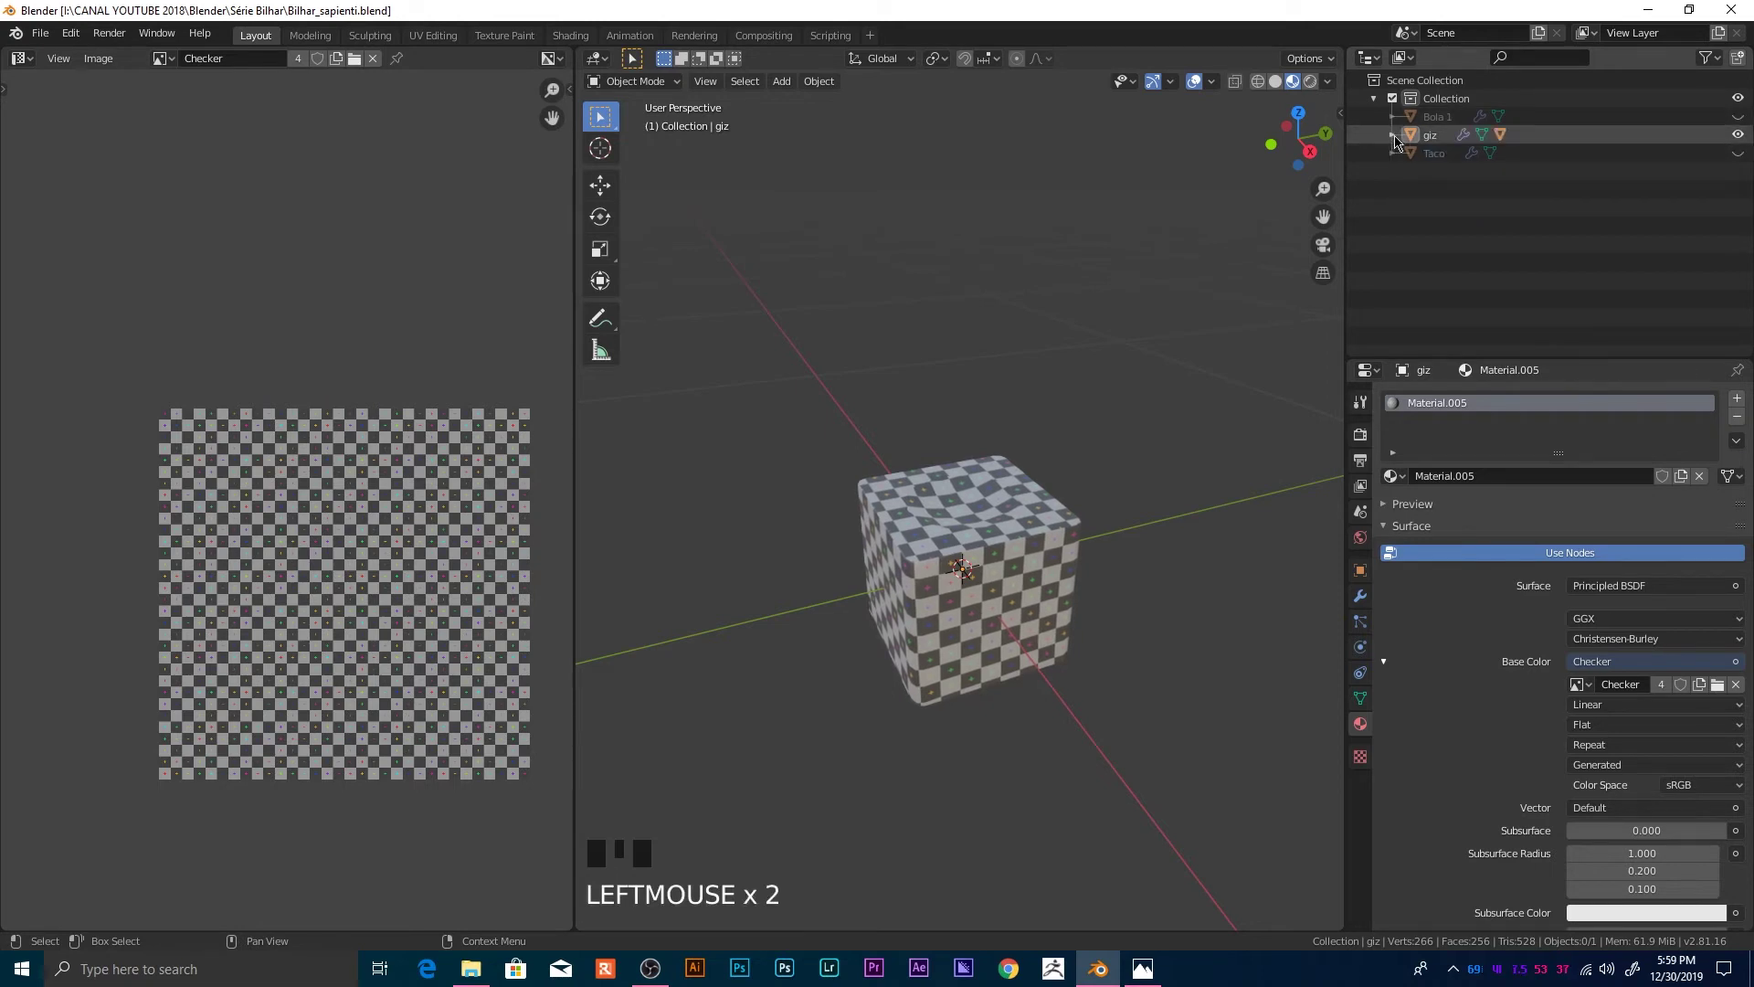
{"action": "left_click", "coordinate": [1403, 140]}
{"action": "left_click", "coordinate": [1743, 197]}
{"action": "left_click_drag", "start_coordinate": [1124, 640], "coordinate": [1035, 627]}
{"action": "left_click", "coordinate": [1035, 627]}
{"action": "left_click_drag", "start_coordinate": [1140, 713], "coordinate": [1134, 715]}
{"action": "scroll", "scroll_direction": "up", "scroll_amount": 3}
Step: Select the cap object 'capa do giz' and bring it close into view for editing
{"action": "left_click_drag", "start_coordinate": [1162, 737], "coordinate": [1749, 140]}
{"action": "left_click", "coordinate": [1749, 140]}
{"action": "left_click_drag", "start_coordinate": [1063, 712], "coordinate": [1286, 79]}
{"action": "left_click", "coordinate": [1286, 80]}
{"action": "left_click_drag", "start_coordinate": [1019, 672], "coordinate": [986, 616]}
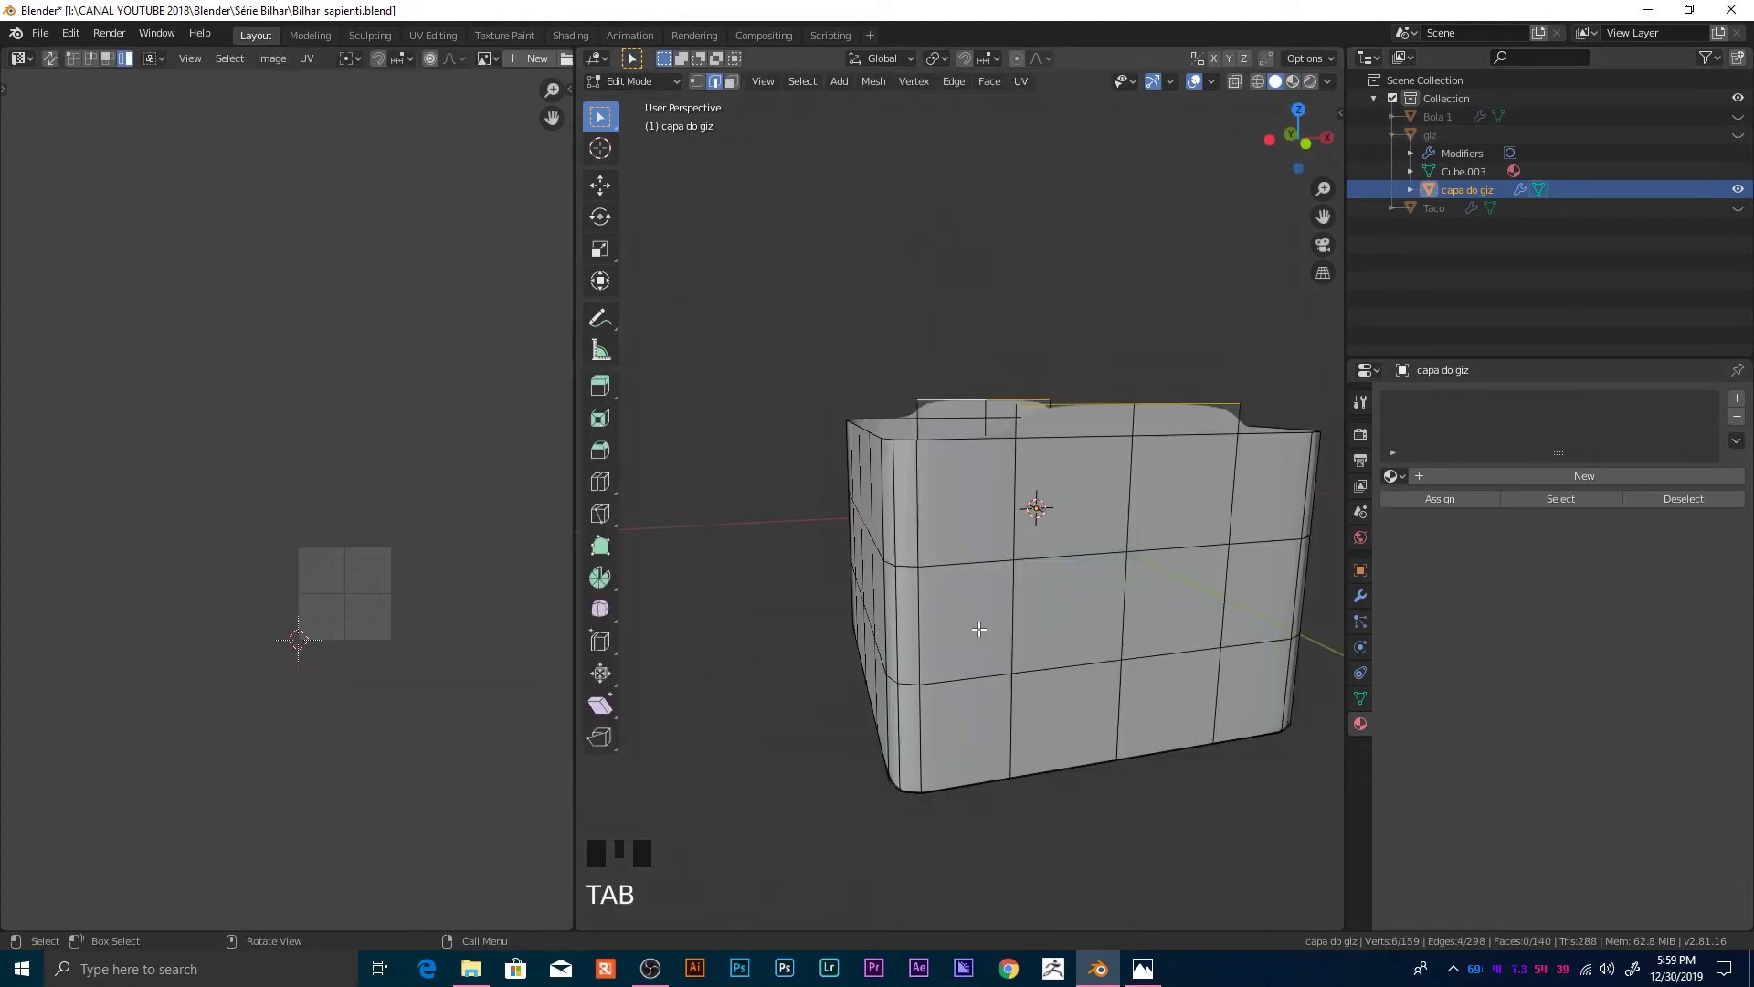
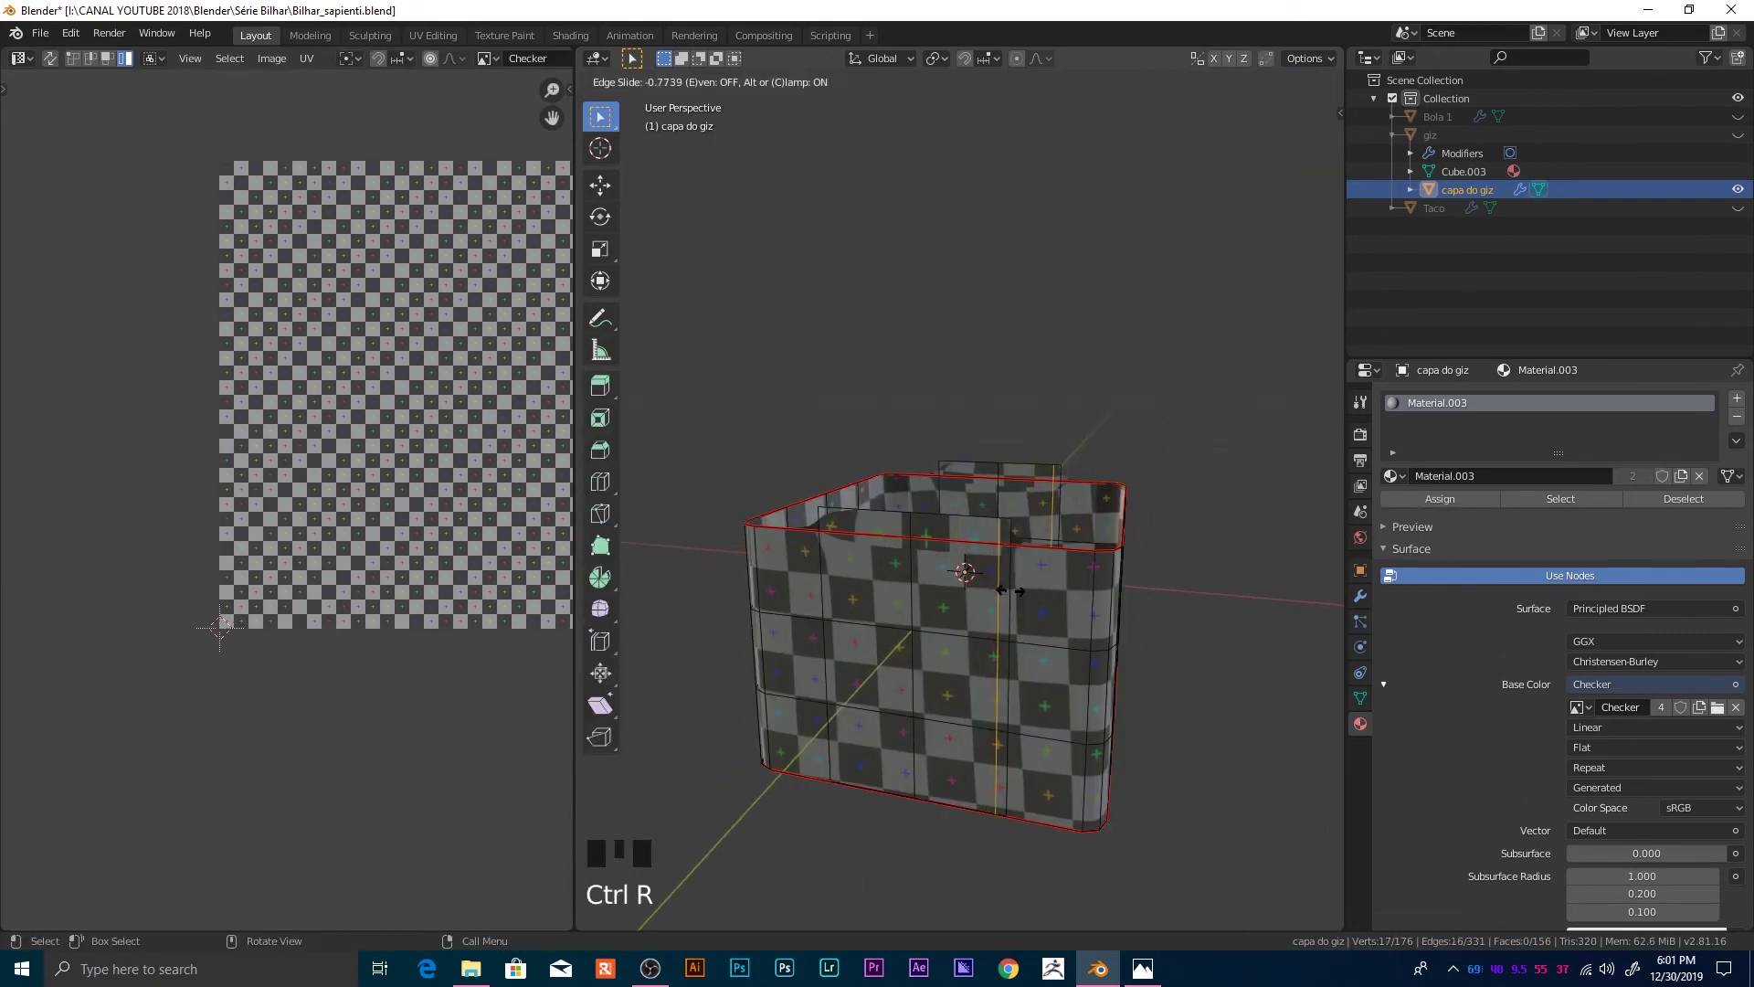
Step: Finish the previous slide and push the cap's top edge loop up against the rim
{"action": "key", "text": "ctrl+z"}
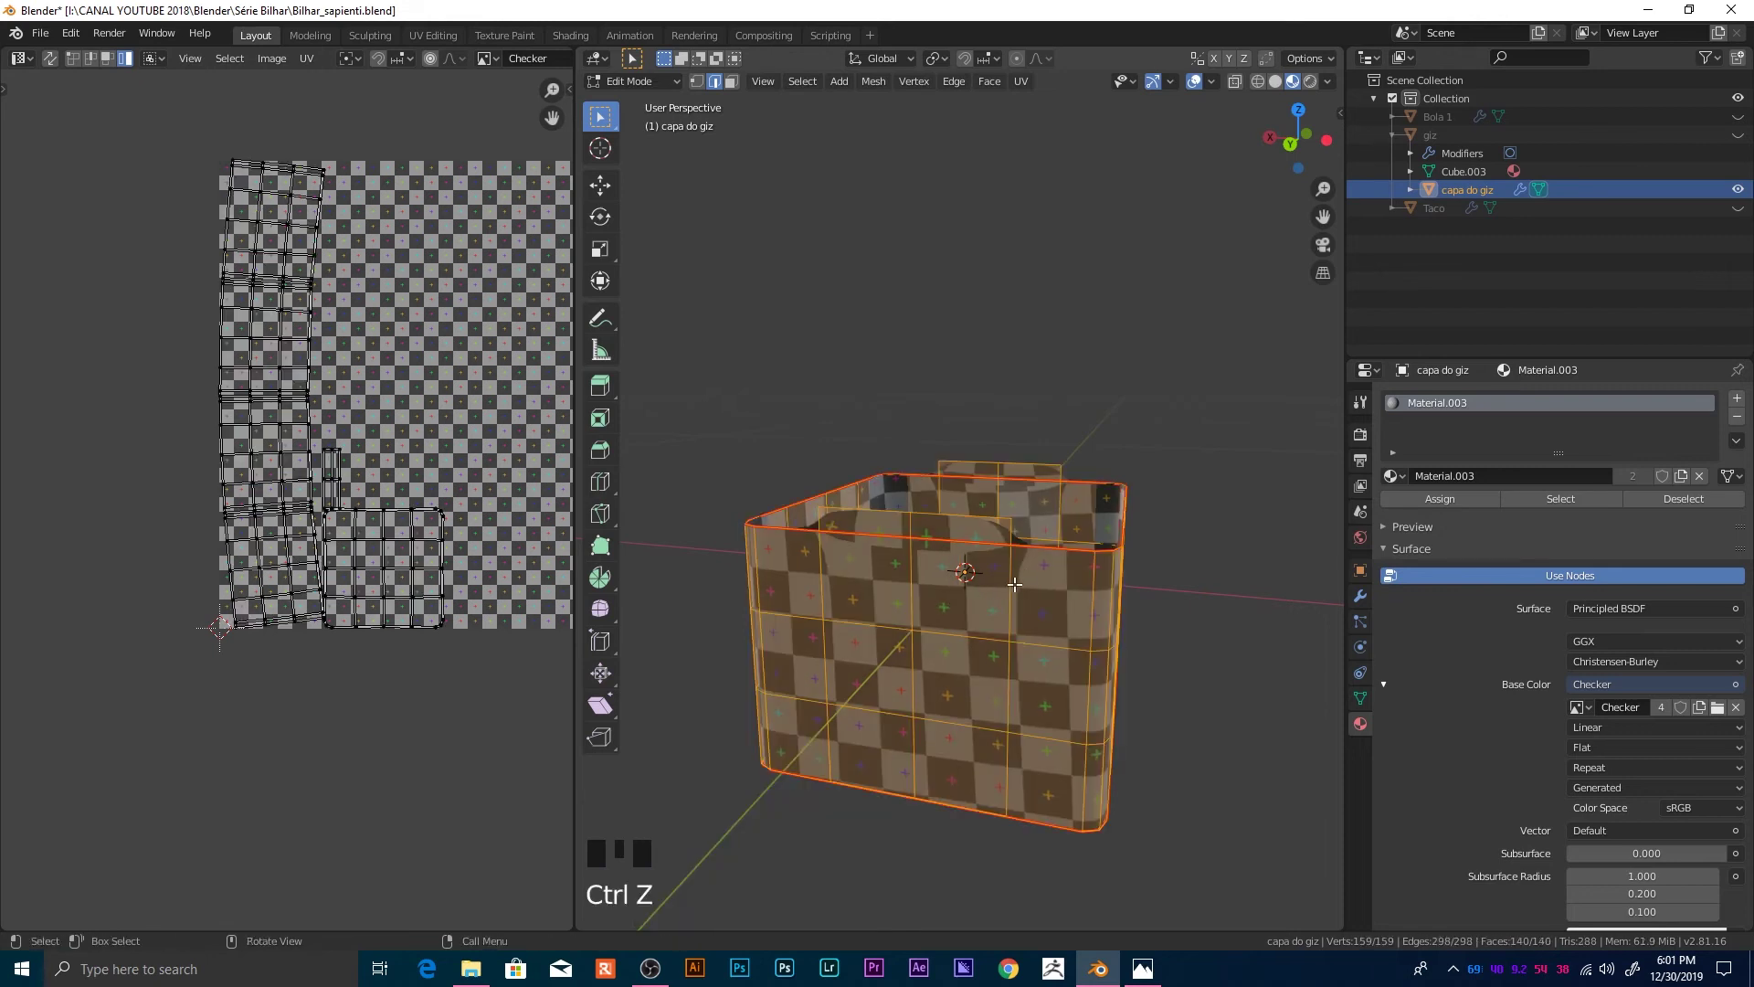
{"action": "key", "text": "ctrl+r"}
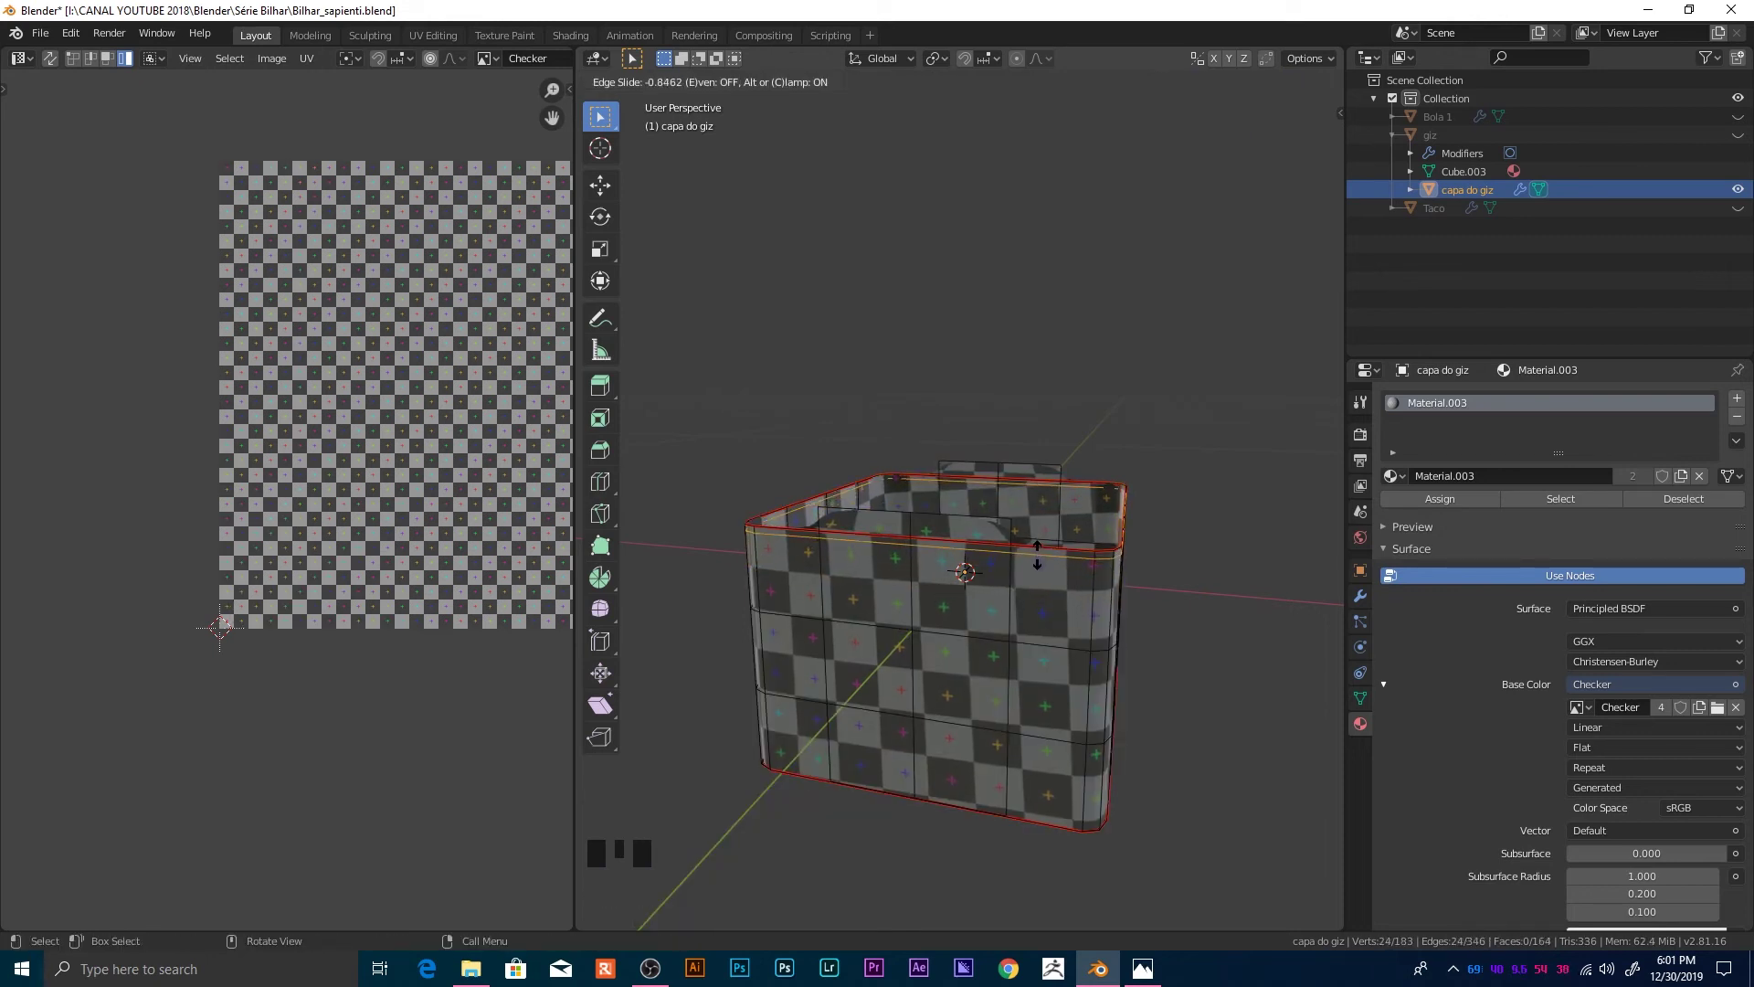
{"action": "scroll", "scroll_direction": "up", "scroll_amount": 3}
{"action": "key", "text": "Tab"}
{"action": "left_click_drag", "start_coordinate": [1047, 661], "coordinate": [1091, 655]}
{"action": "key", "text": "Tab"}
Step: Slide another edge loop against the rim, confirm it and return to Object Mode
{"action": "key", "text": "ctrl+r"}
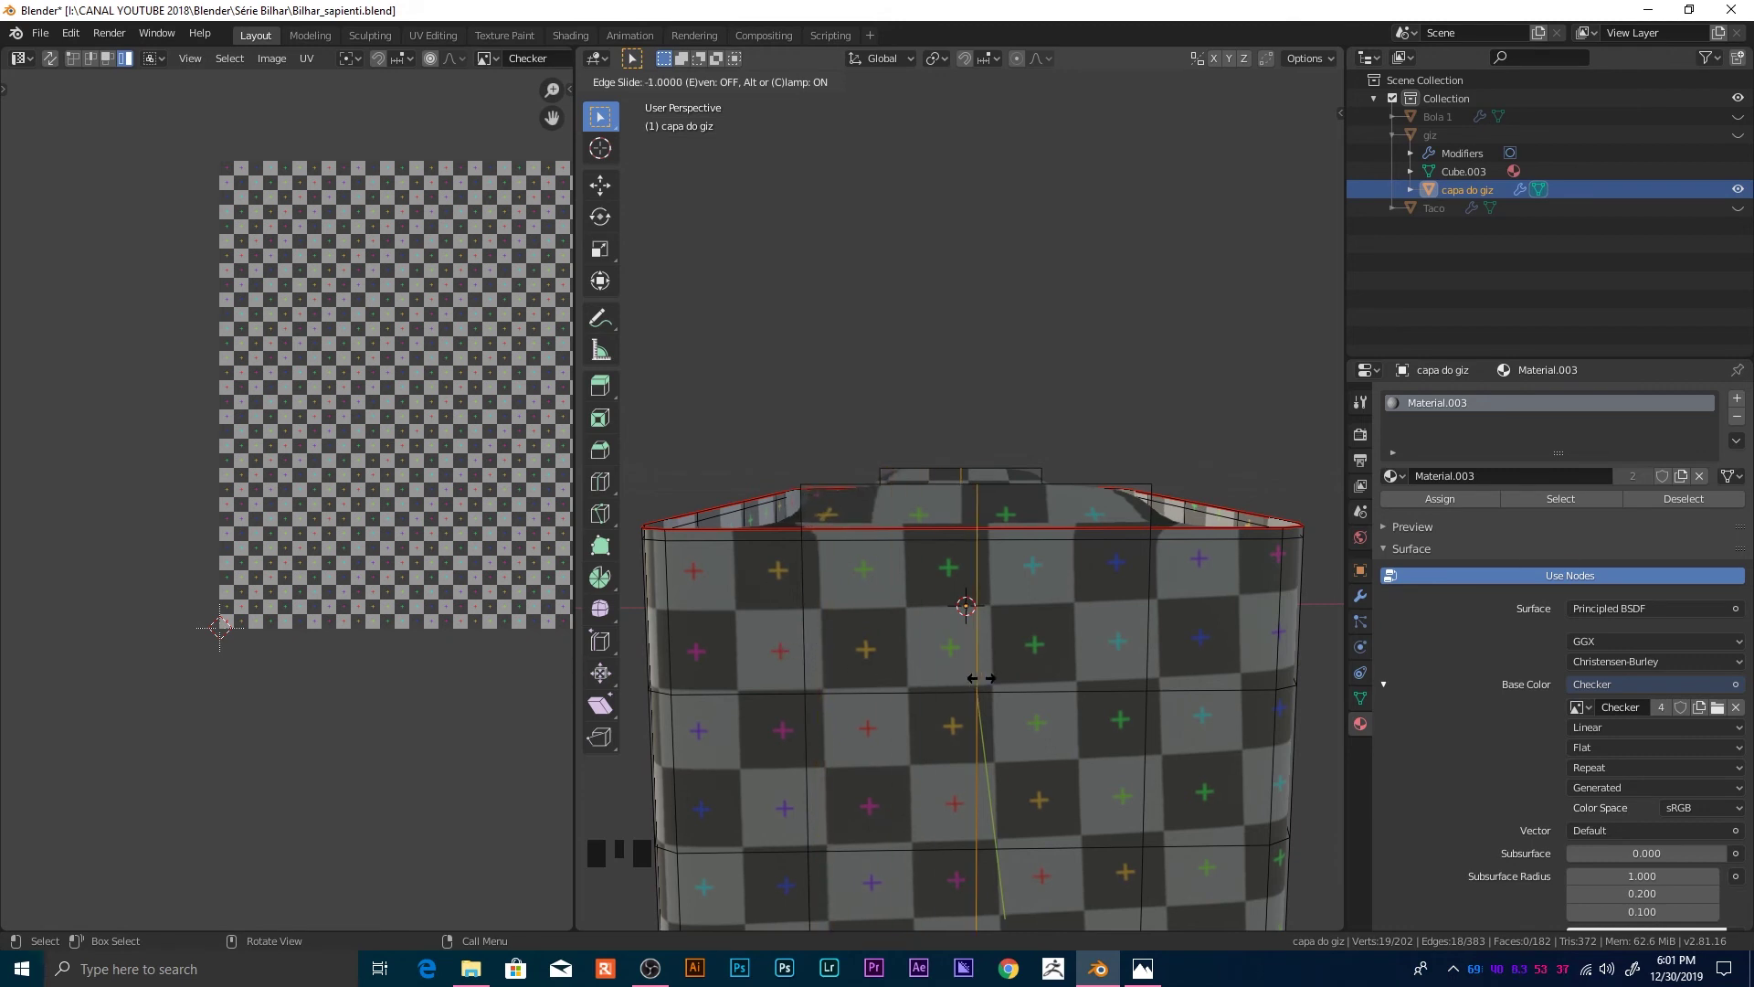
{"action": "key", "text": "ctrl+z"}
{"action": "key", "text": "Tab"}
{"action": "scroll", "scroll_direction": "down", "scroll_amount": 3}
{"action": "left_click_drag", "start_coordinate": [1077, 678], "coordinate": [1014, 489]}
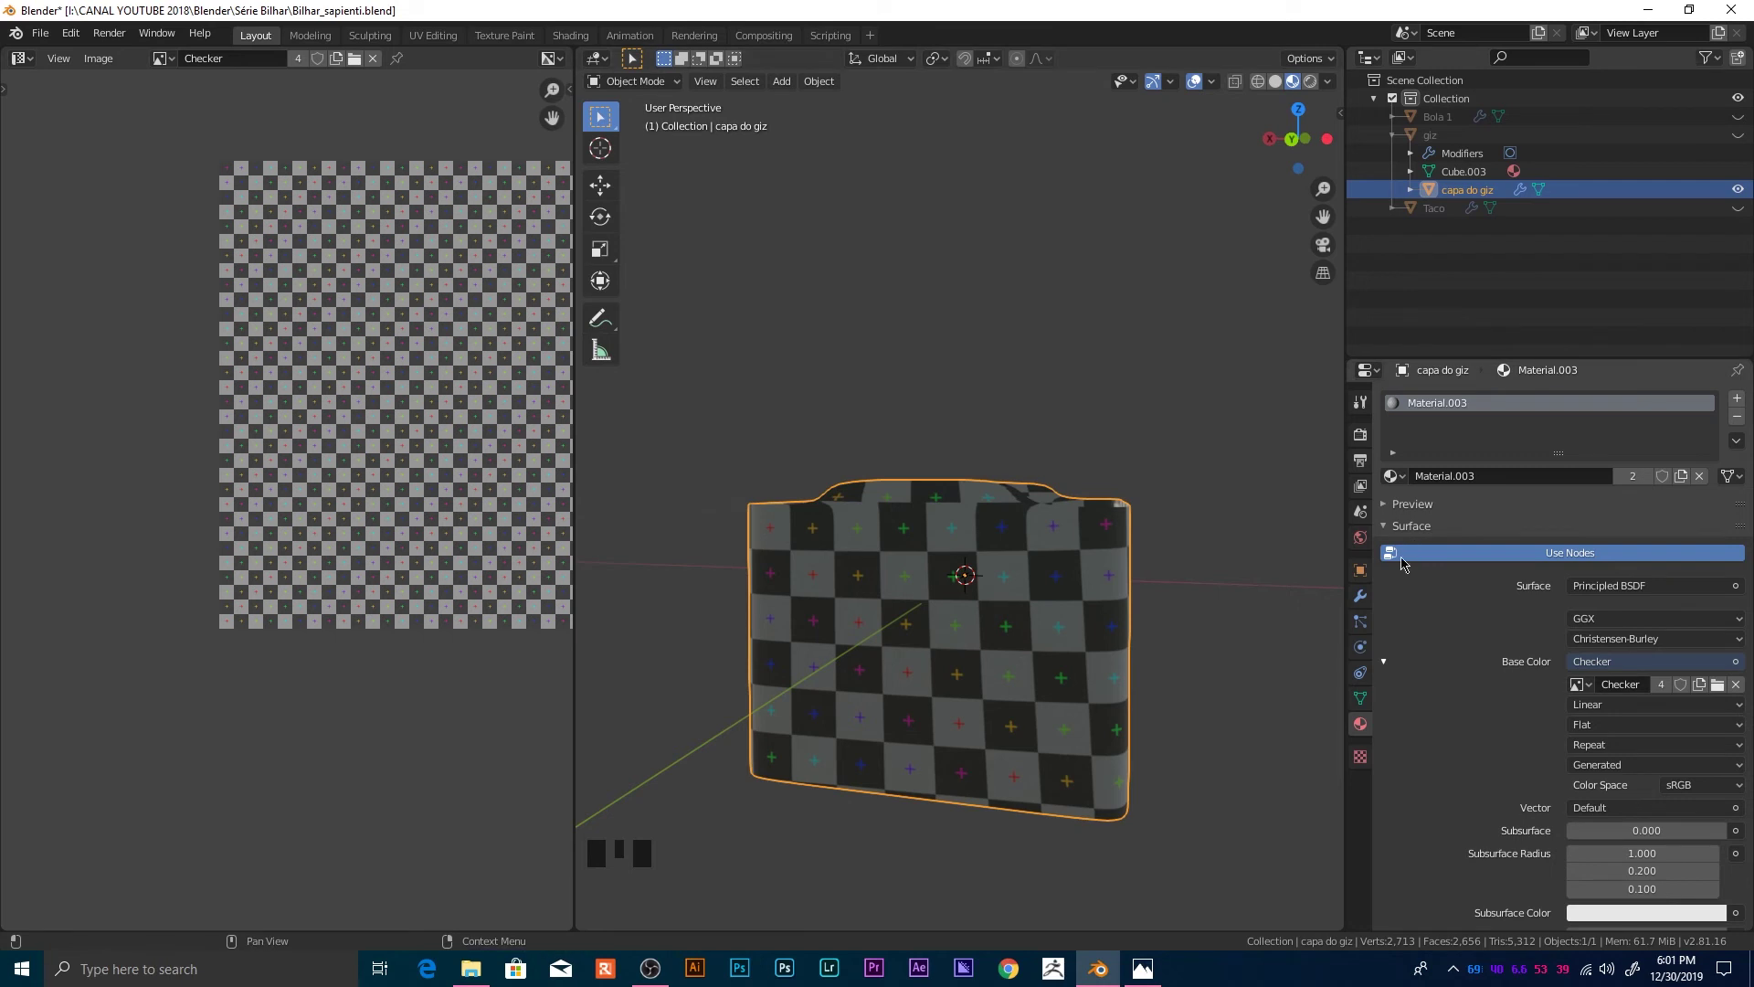
Step: Orbit around 'capa do giz' to view its seams and return to editing its mesh
{"action": "scroll", "scroll_direction": "up", "scroll_amount": 3}
{"action": "left_click_drag", "start_coordinate": [1105, 679], "coordinate": [1000, 594]}
{"action": "scroll", "scroll_direction": "down", "scroll_amount": 3}
{"action": "left_click_drag", "start_coordinate": [1176, 596], "coordinate": [656, 572]}
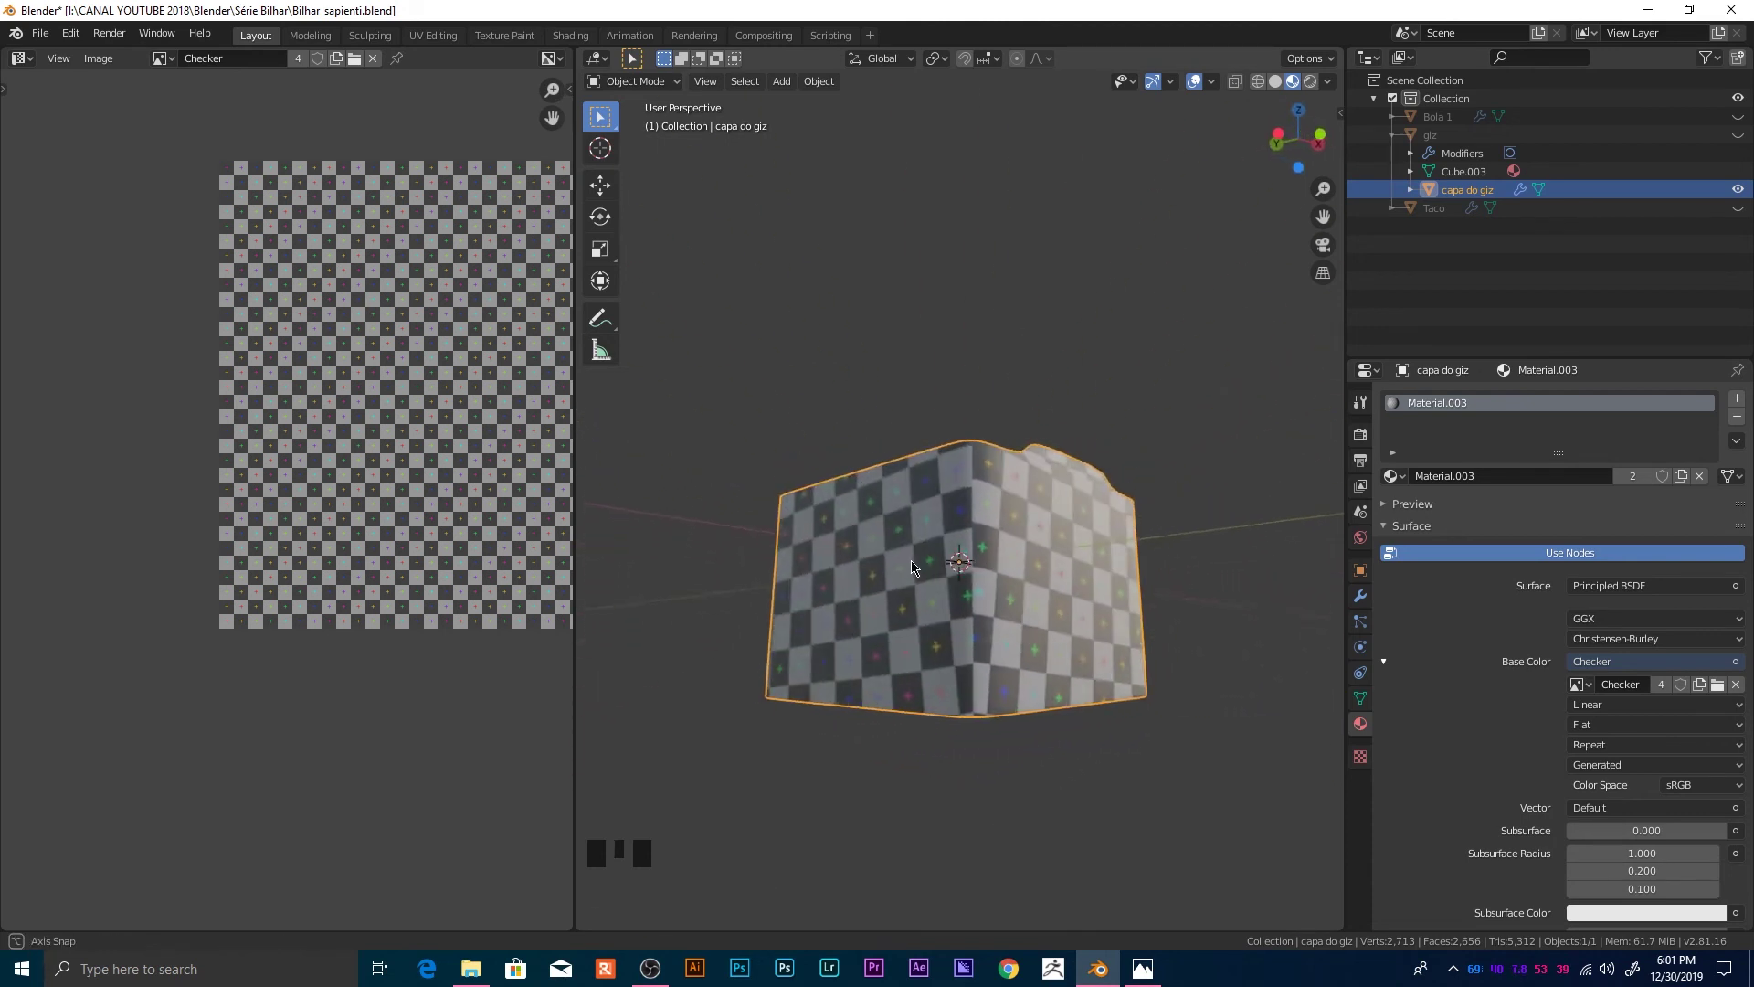
{"action": "left_click_drag", "start_coordinate": [920, 559], "coordinate": [981, 582]}
{"action": "left_click", "coordinate": [981, 582]}
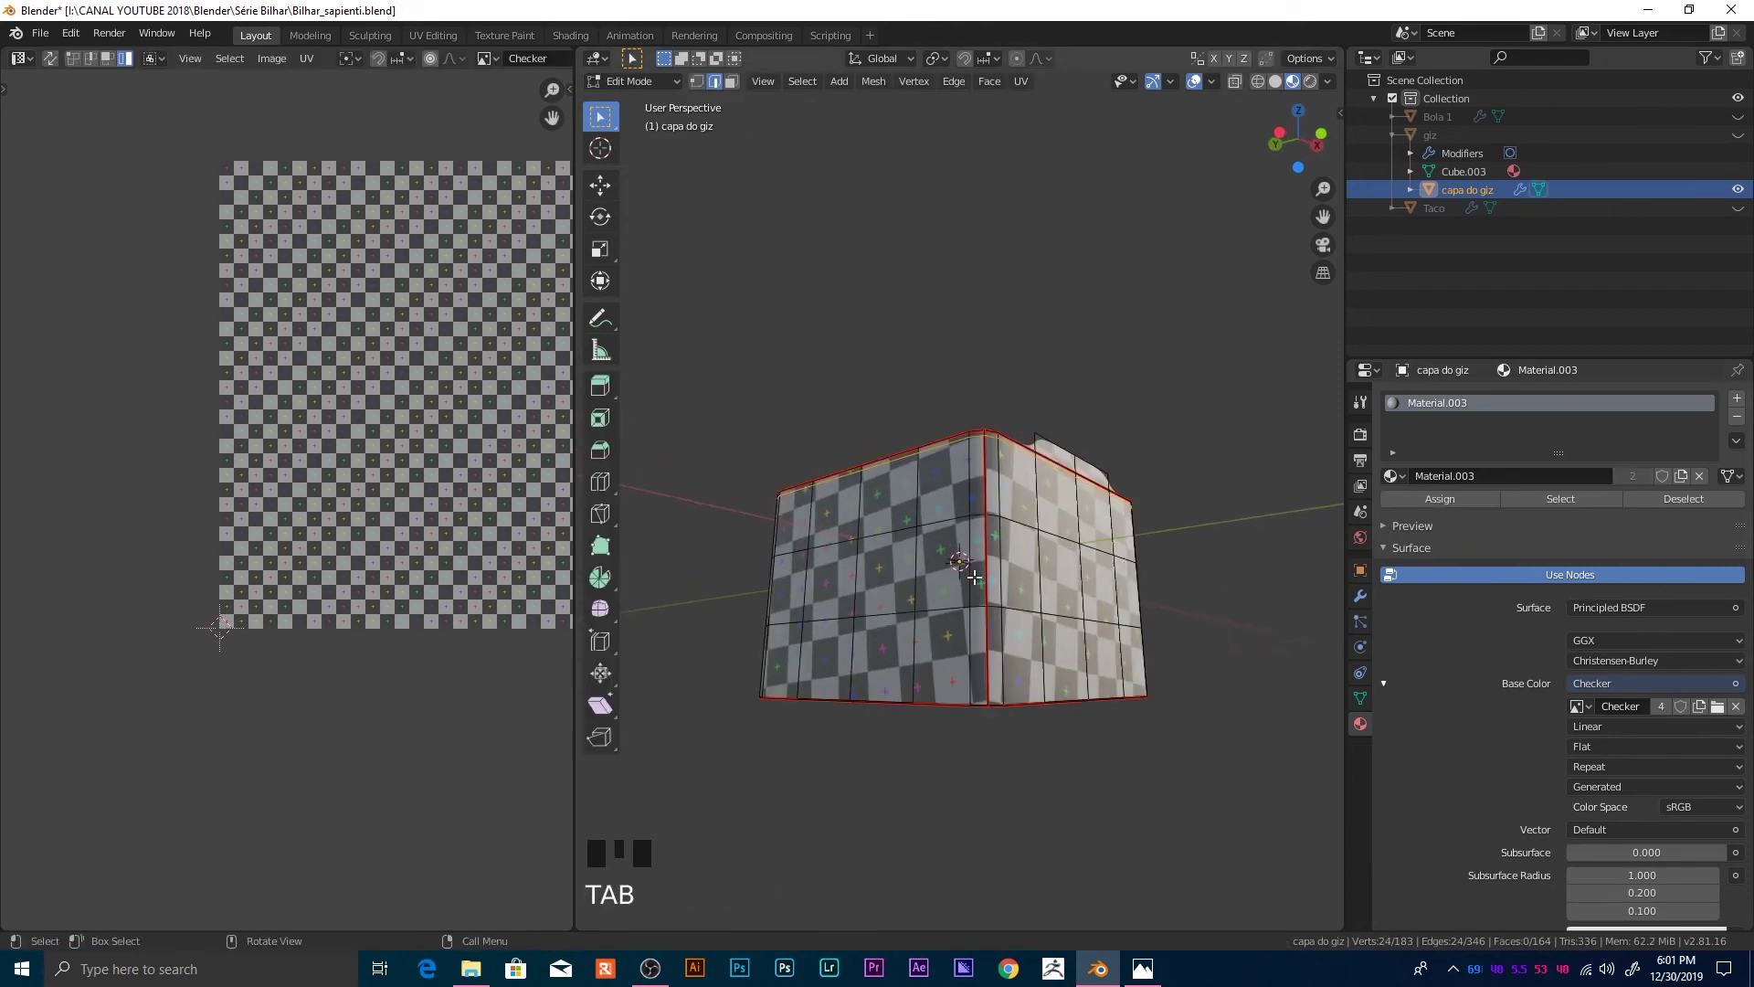
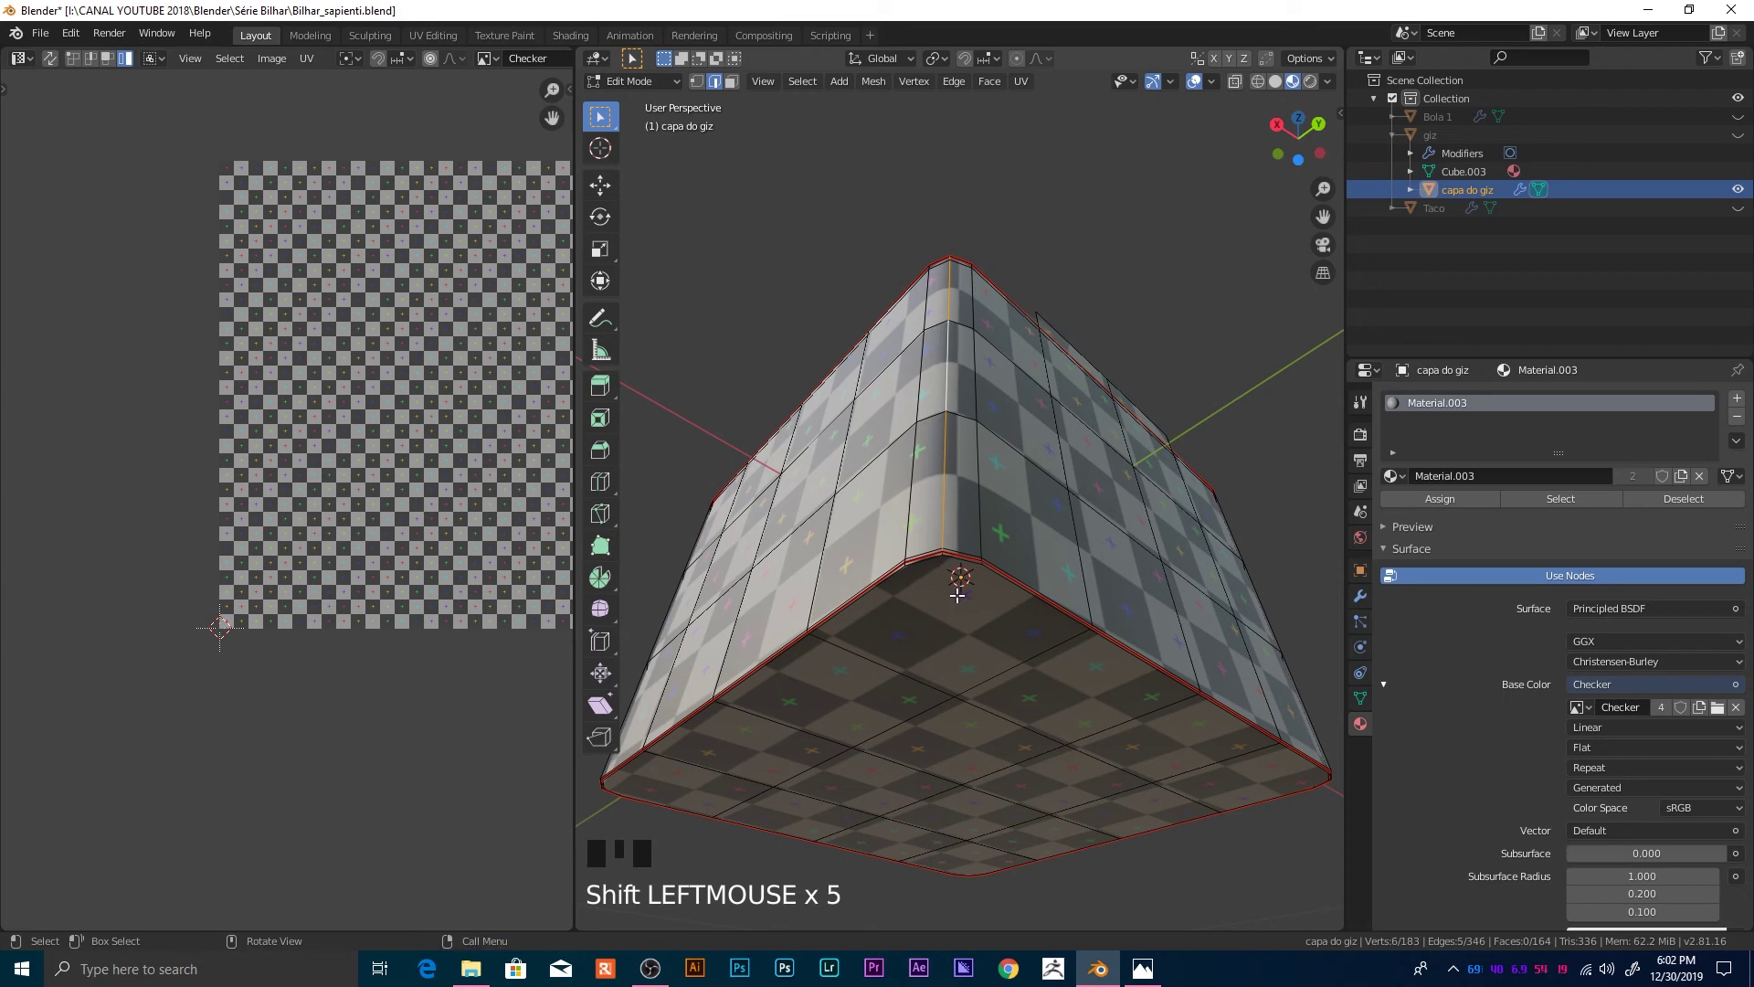
Step: Mark the cap's seam edges, select the whole mesh and unwrap it along the seams
{"action": "key", "text": "a"}
{"action": "key", "text": "ctrl+z"}
{"action": "key", "text": "u"}
{"action": "scroll", "scroll_direction": "down", "scroll_amount": 3}
{"action": "key", "text": "a"}
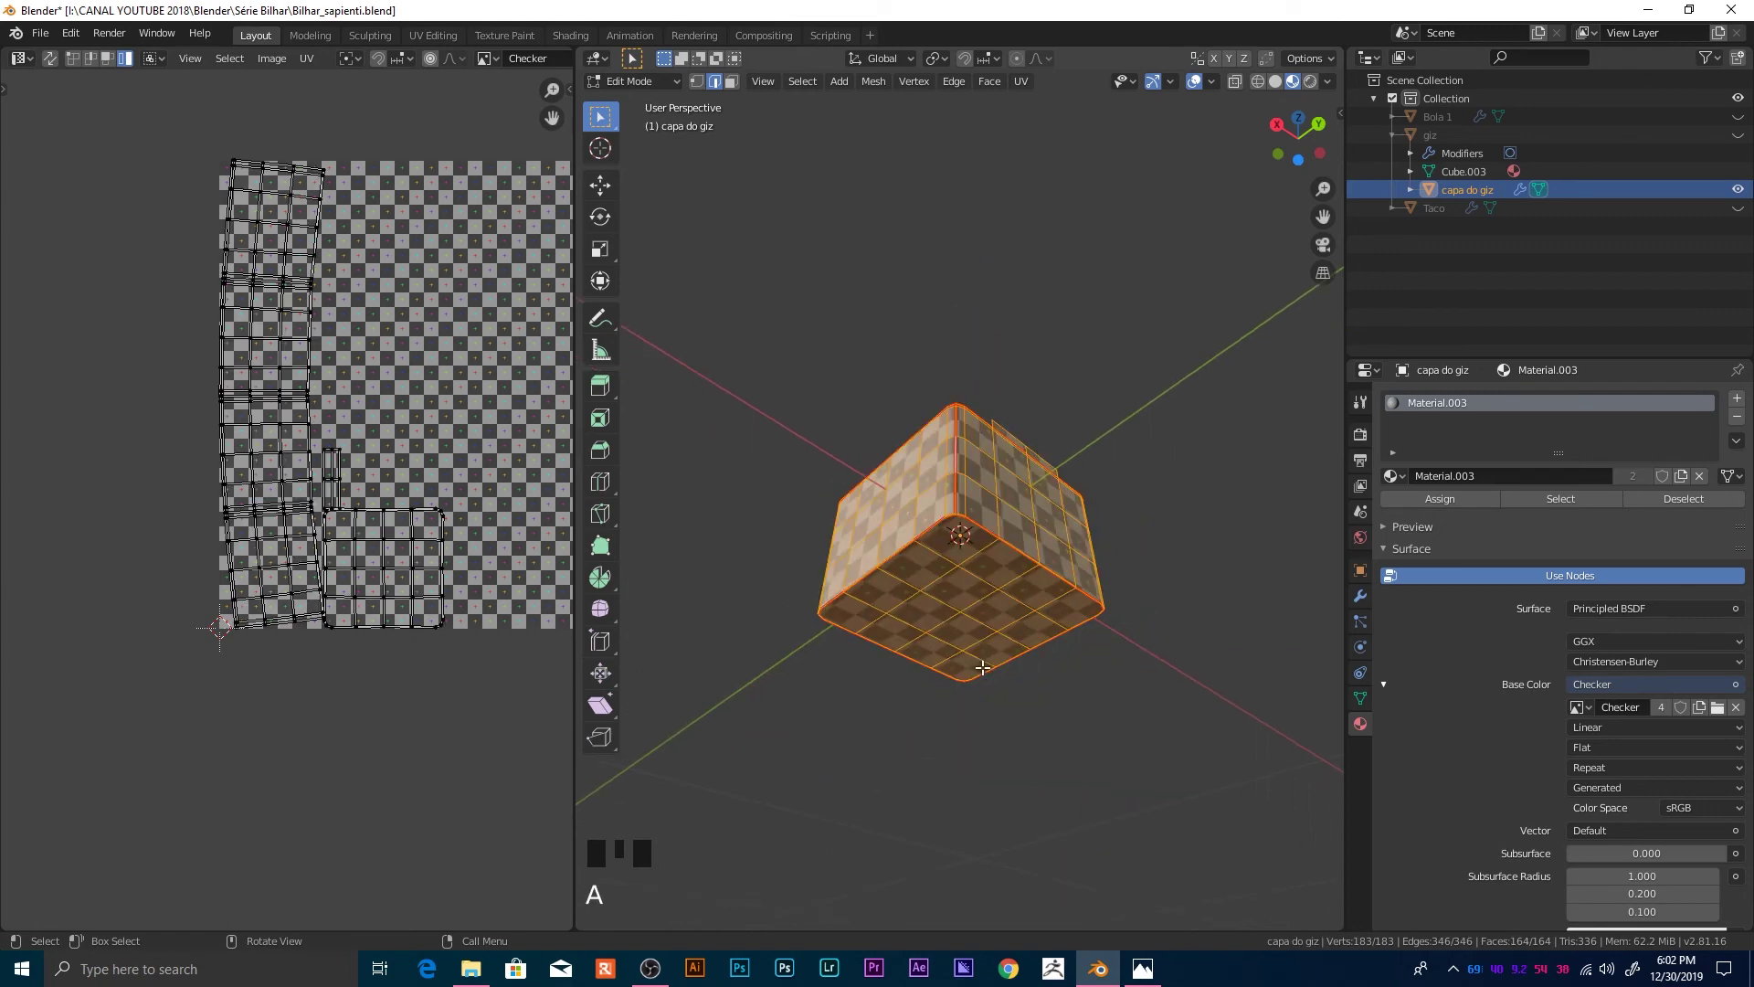
{"action": "key", "text": "u"}
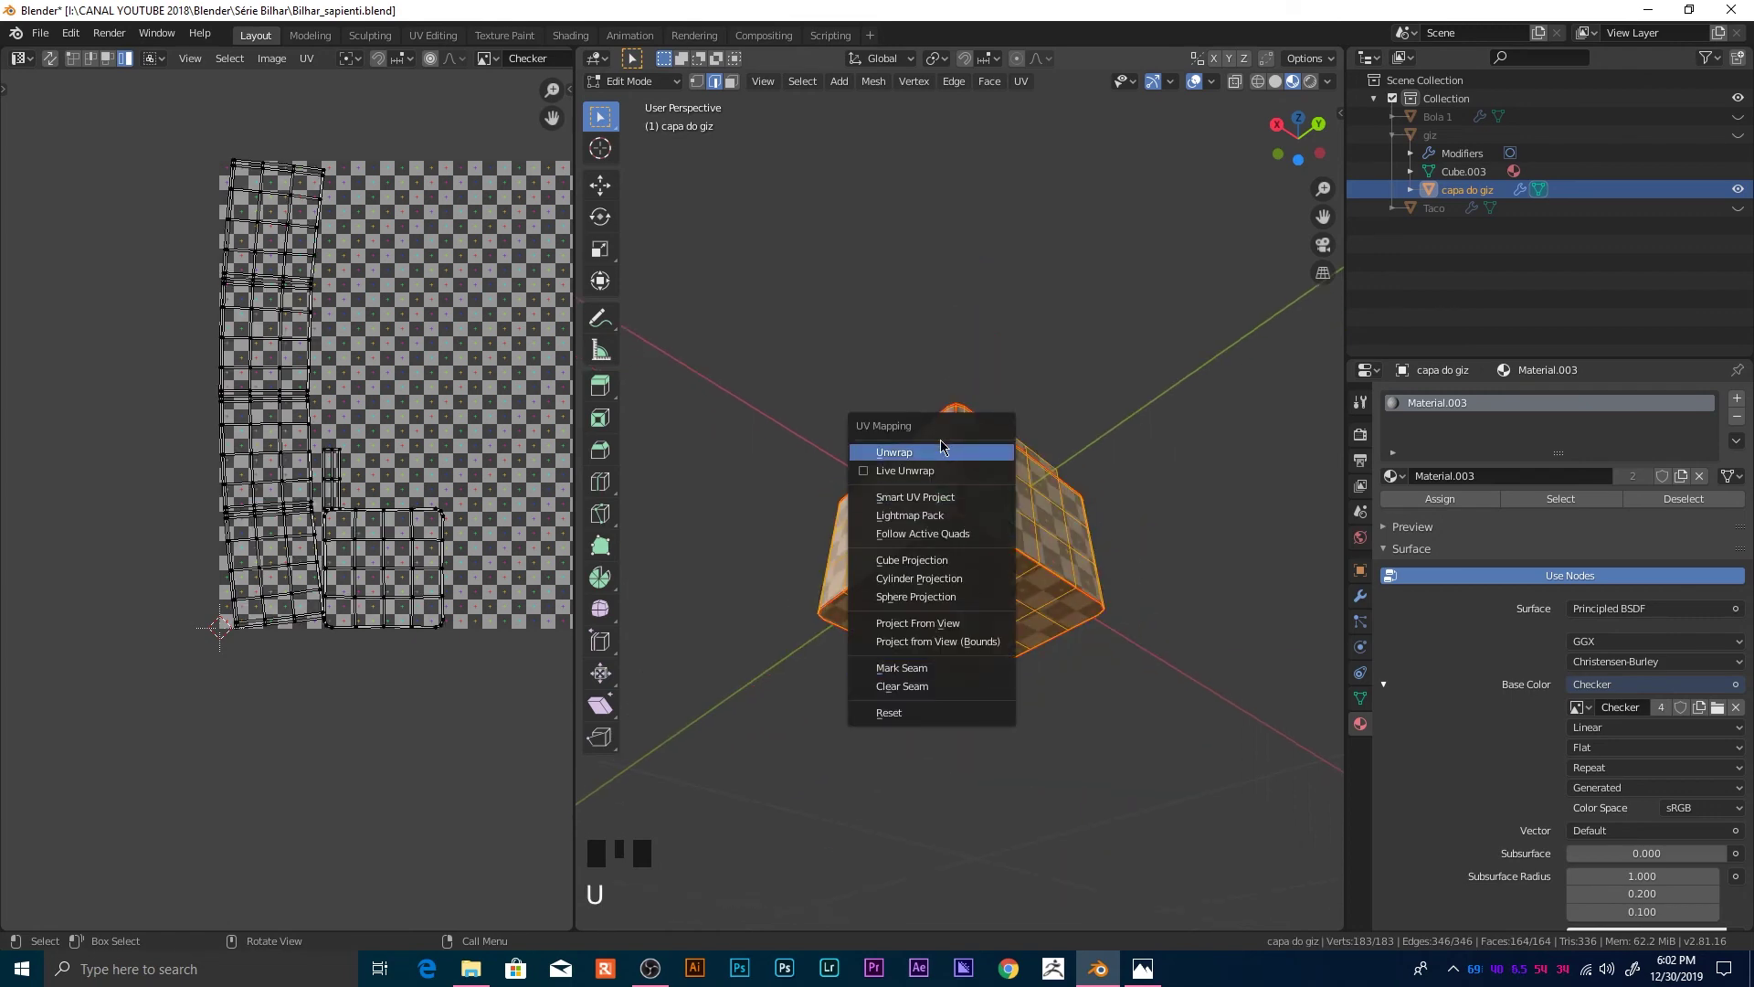
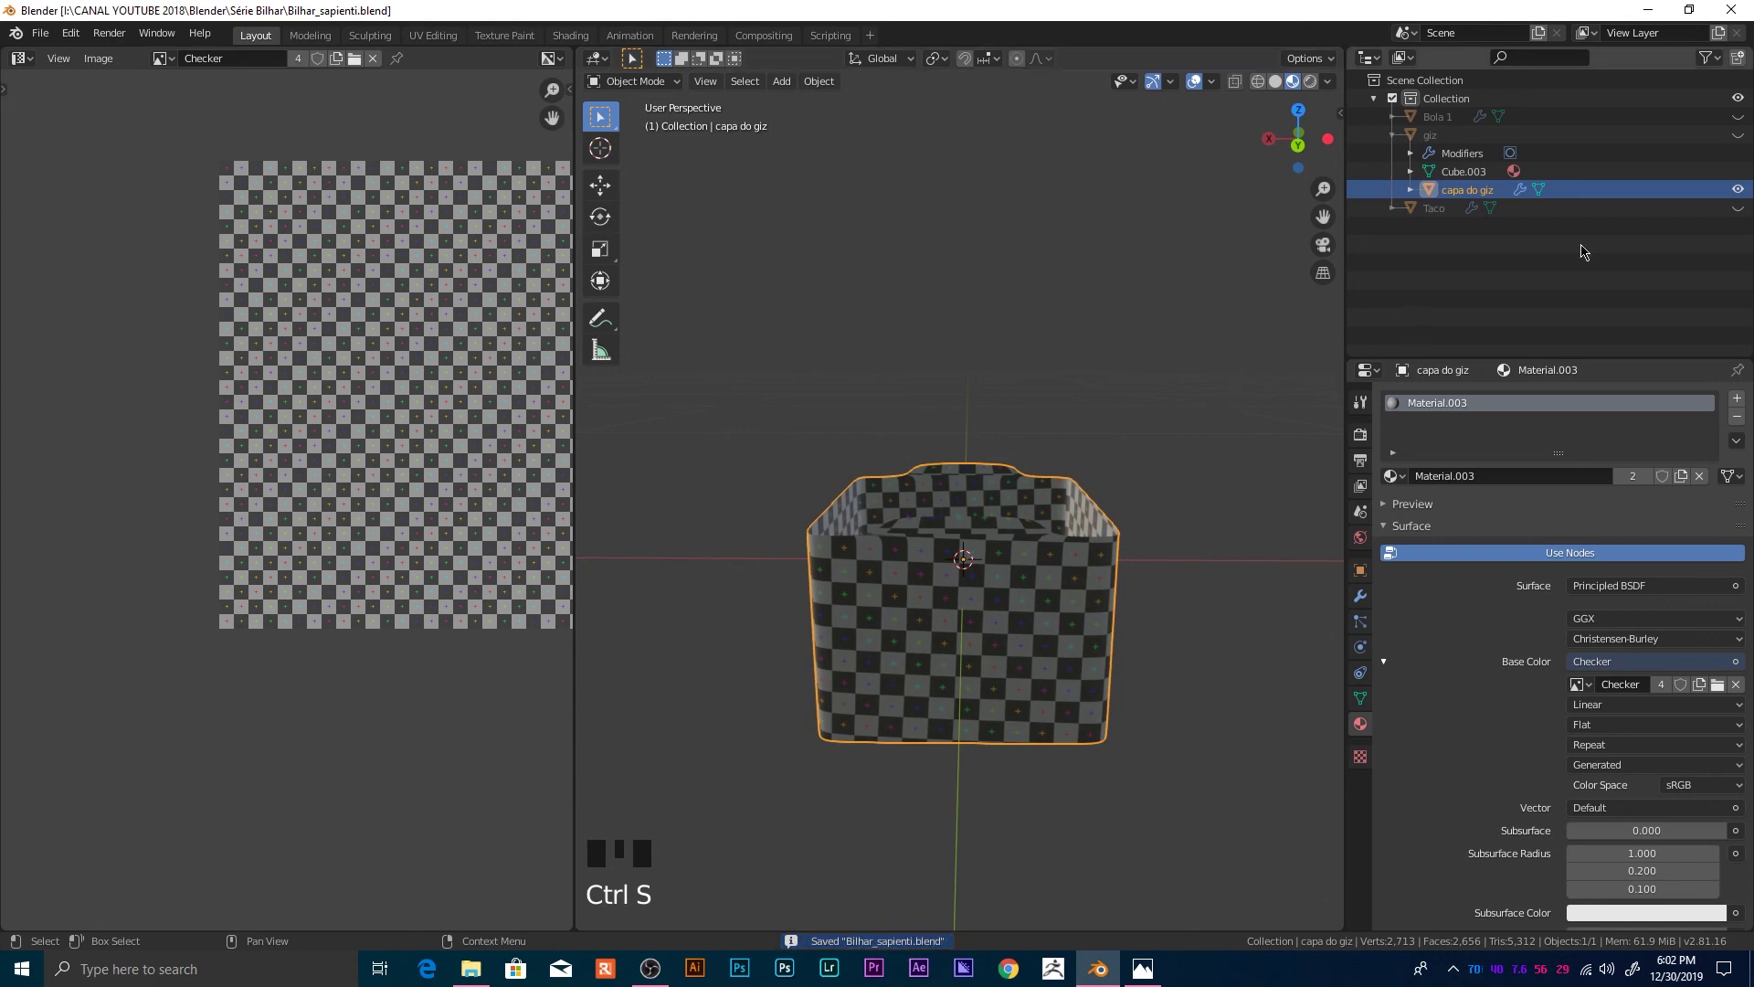
Step: Collapse the 'giz' hierarchy in the Outliner and hide the chalk and its cap
{"action": "double_click", "coordinate": [1750, 194]}
{"action": "scroll", "scroll_direction": "down", "scroll_amount": 3}
{"action": "left_click_drag", "start_coordinate": [1054, 509], "coordinate": [1405, 143]}
{"action": "left_click", "coordinate": [1405, 142]}
{"action": "left_click", "coordinate": [1404, 144]}
{"action": "left_click", "coordinate": [1748, 140]}
{"action": "left_click_drag", "start_coordinate": [1012, 575], "coordinate": [1738, 144]}
{"action": "left_click", "coordinate": [1738, 145]}
{"action": "left_click", "coordinate": [1743, 192]}
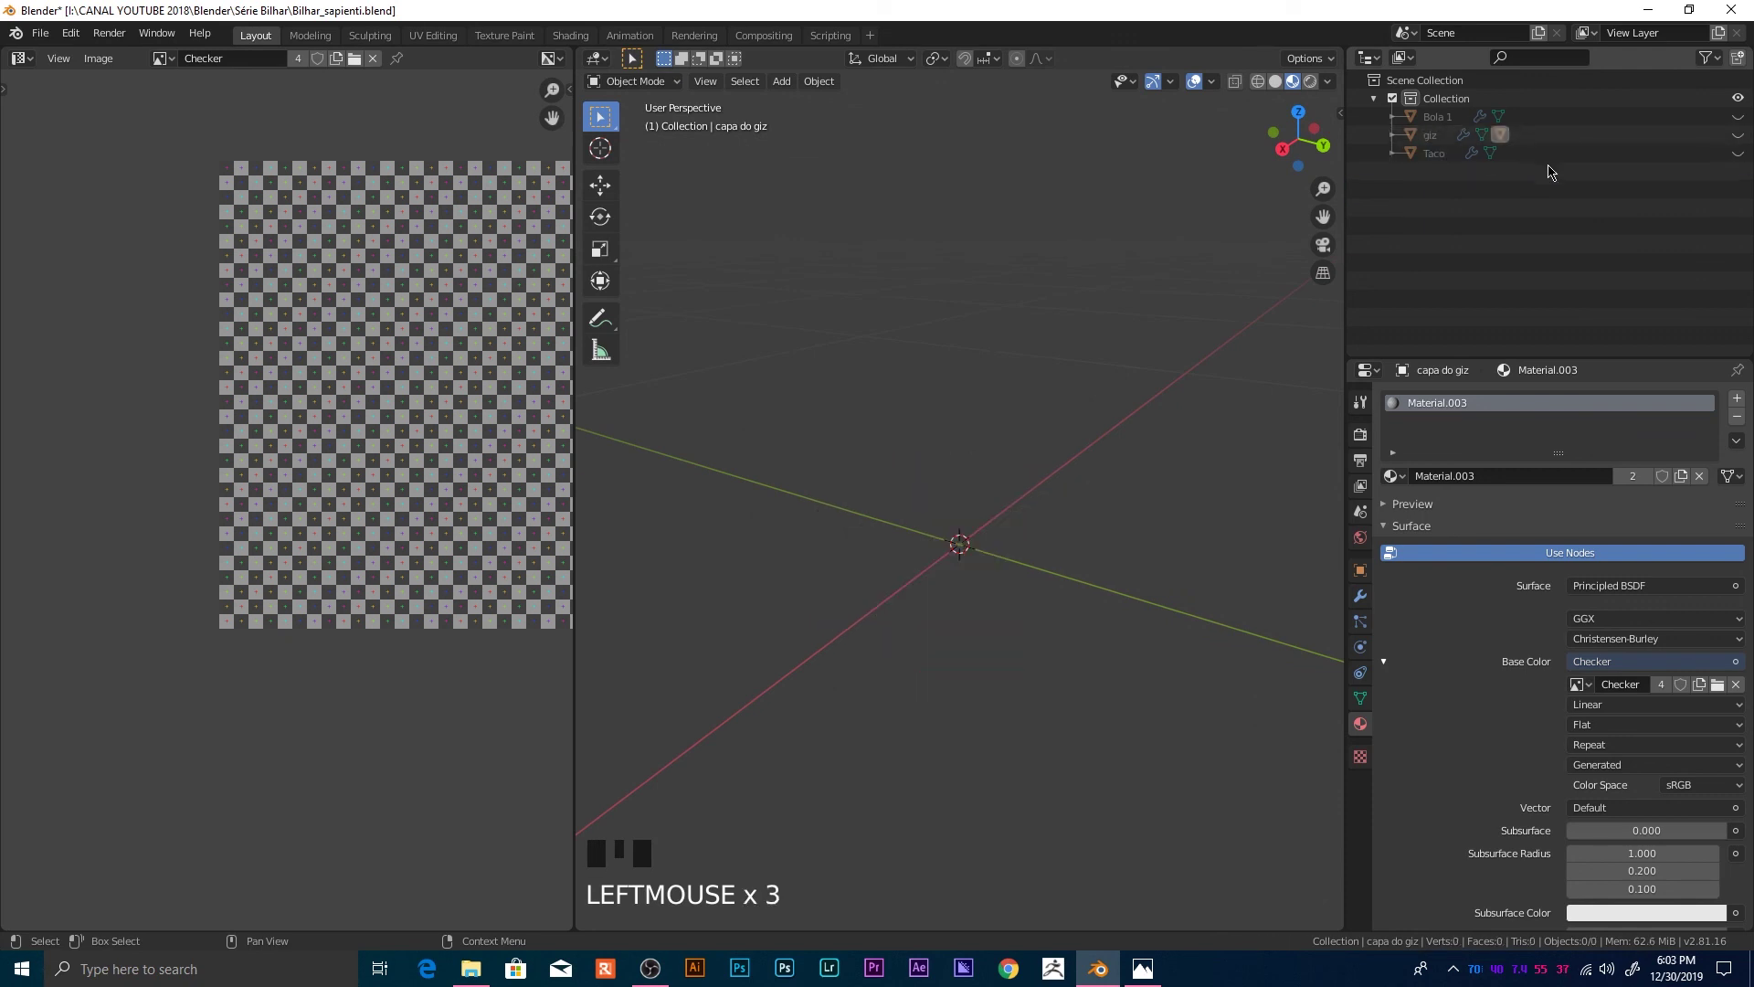
Step: Look over the empty scene and unhide the ball object 'Bola 1'
{"action": "left_click", "coordinate": [1751, 156]}
{"action": "scroll", "scroll_direction": "down", "scroll_amount": 3}
{"action": "left_click_drag", "start_coordinate": [1060, 569], "coordinate": [1157, 542]}
{"action": "scroll", "scroll_direction": "down", "scroll_amount": 3}
{"action": "left_click_drag", "start_coordinate": [1179, 560], "coordinate": [1169, 561]}
{"action": "scroll", "scroll_direction": "up", "scroll_amount": 3}
{"action": "left_click_drag", "start_coordinate": [1159, 565], "coordinate": [1736, 151]}
{"action": "double_click", "coordinate": [1736, 151]}
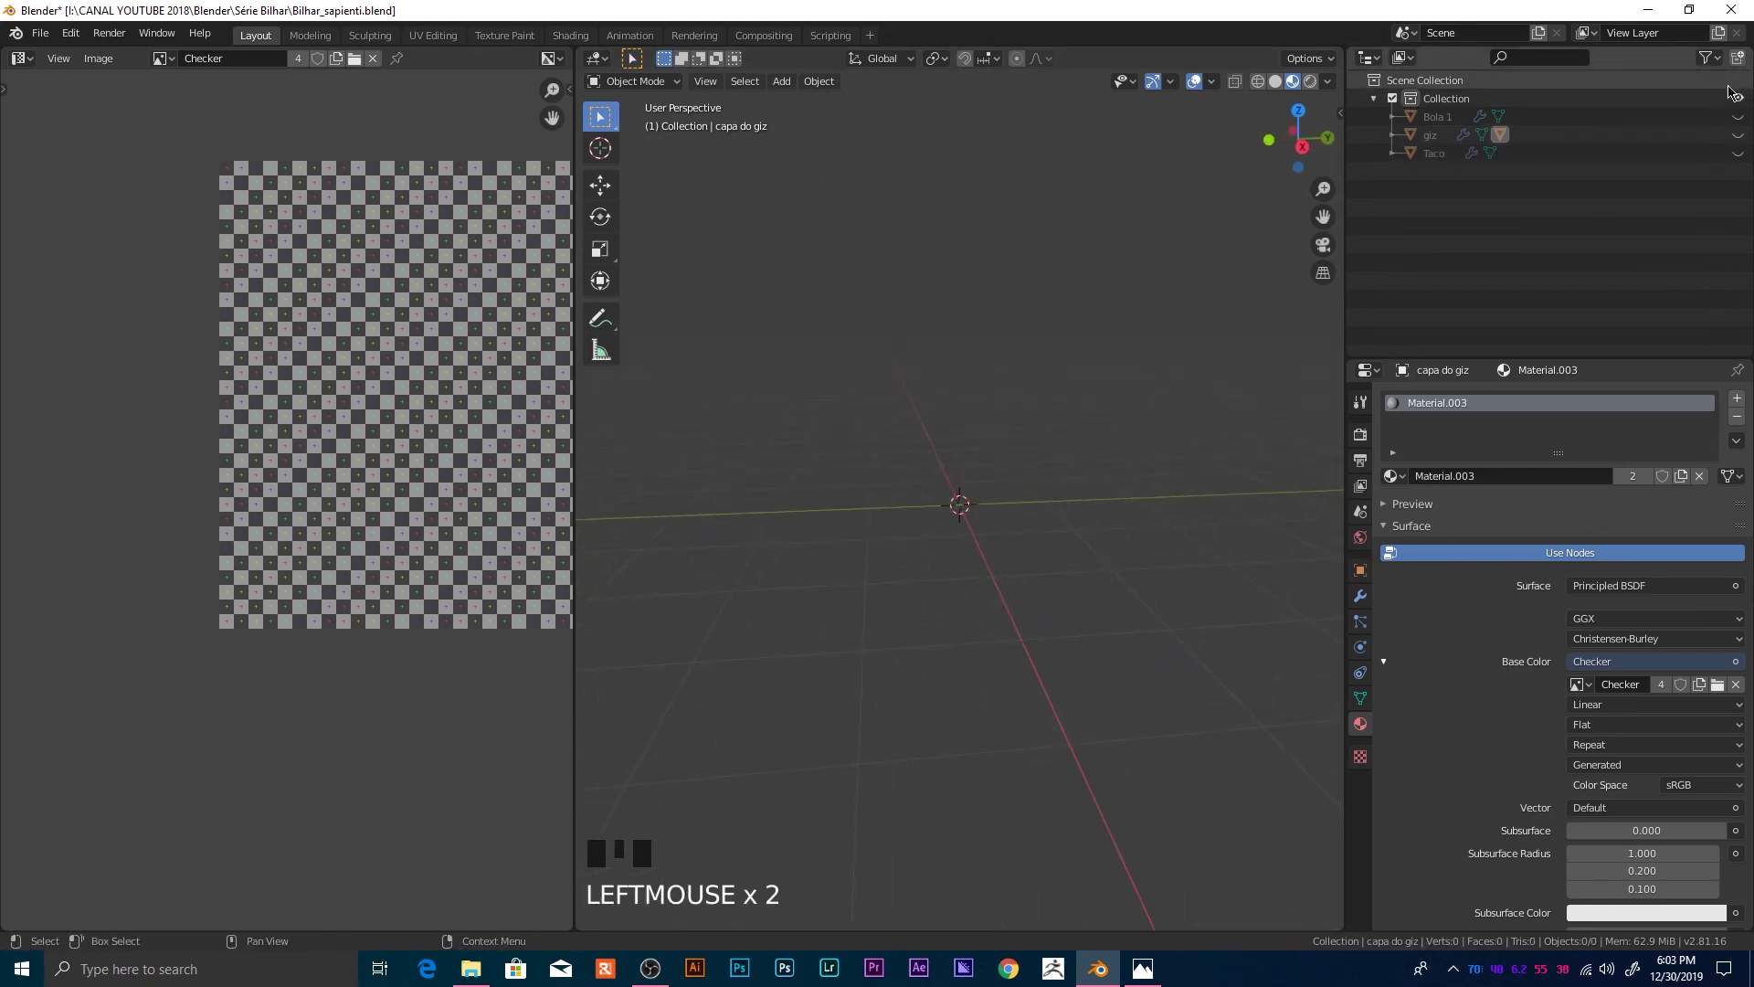